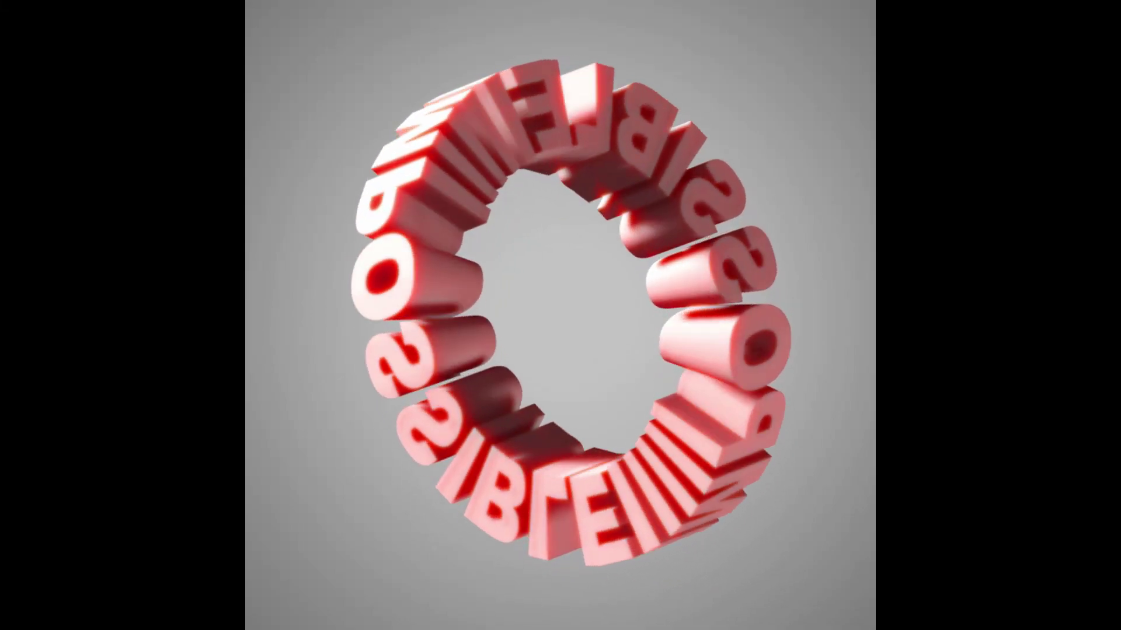
# - Delete the default 'Text' characters so the new text object is empty
pyautogui.middleClick(382, 393)
pyautogui.press('shift+a')
pyautogui.press('KP_7')
pyautogui.press('KP_Decimal')
pyautogui.press('Tab')
pyautogui.press('BackSpace')
pyautogui.press('BackSpace')
pyautogui.press('BackSpace')
# - Remove the last default letter before typing the repeated IMPOSSIBLE string
pyautogui.press('BackSpace')
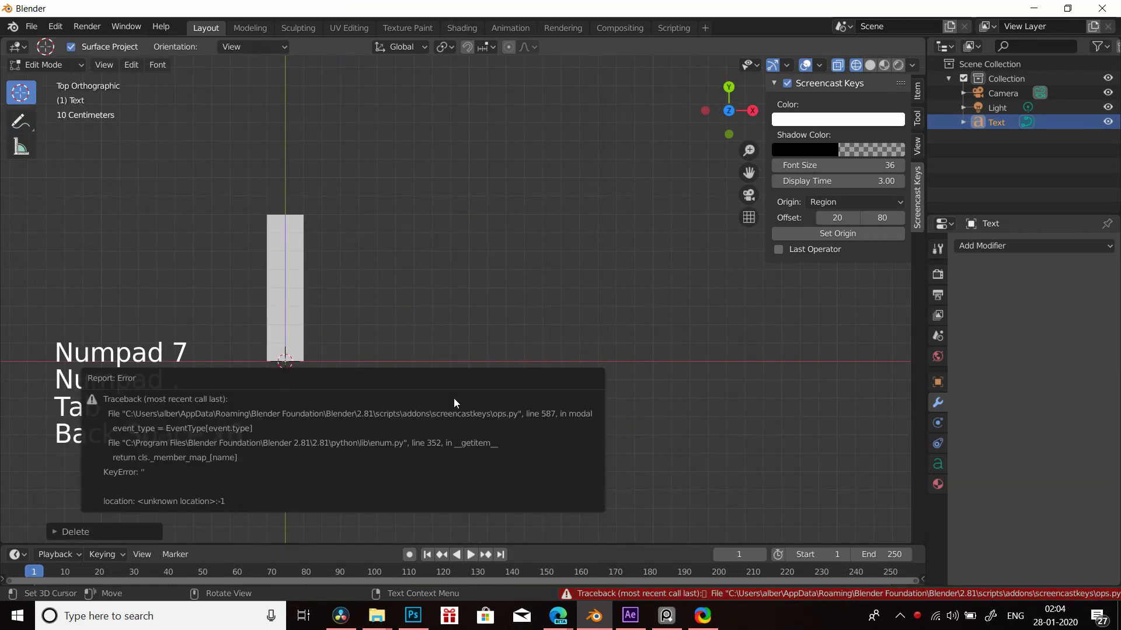
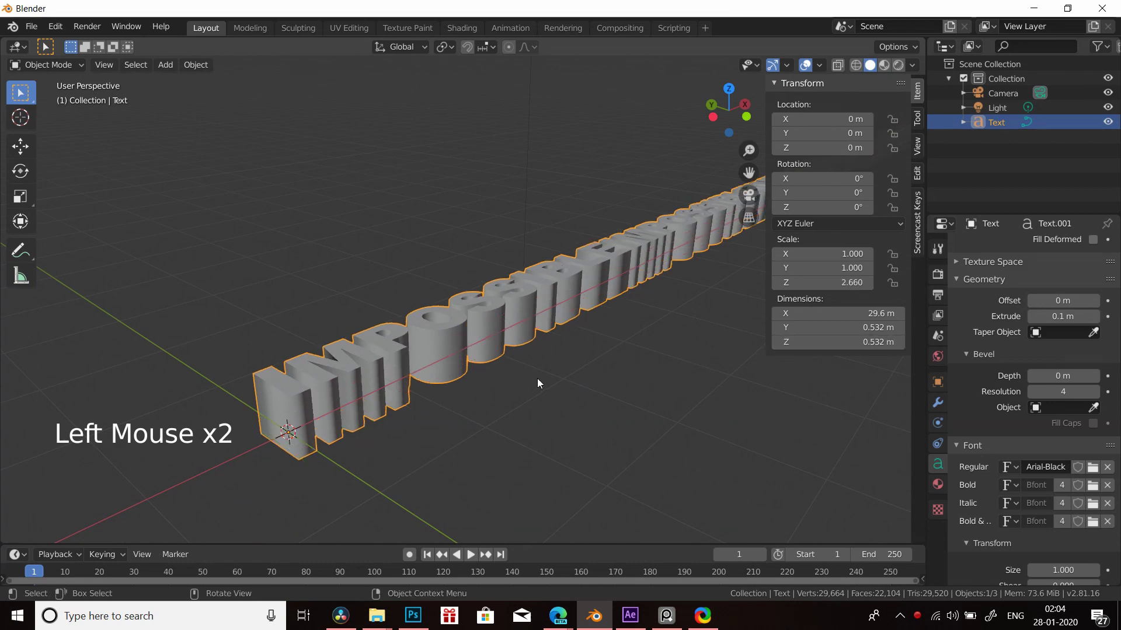
# - Add a Remesh modifier to the text, tweak a setting, then discard the modifier
pyautogui.press('n')
pyautogui.scroll(-3)
pyautogui.middleClick(551, 395)
pyautogui.scroll(-3)
pyautogui.click(942, 402)
pyautogui.click(990, 242)
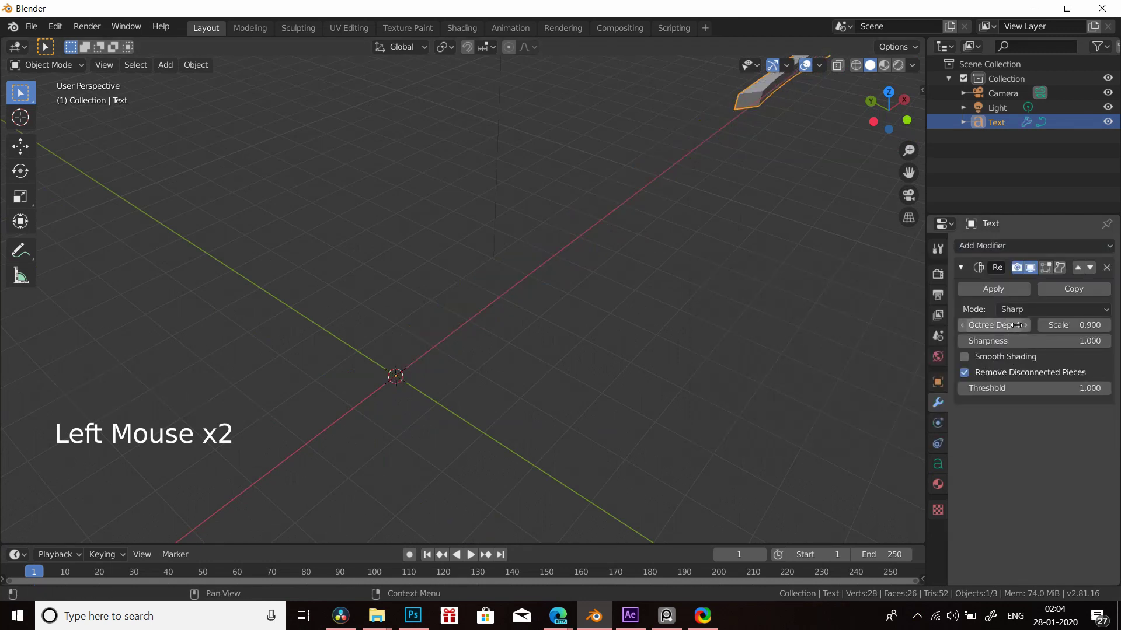
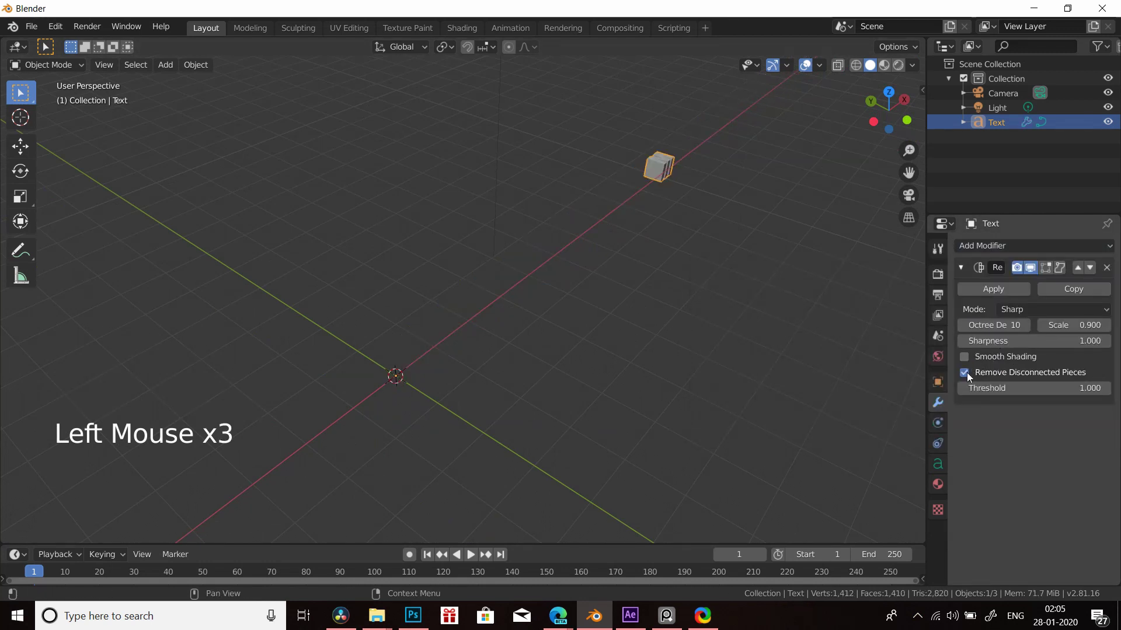
pyautogui.click(818, 374)
pyautogui.click(198, 64)
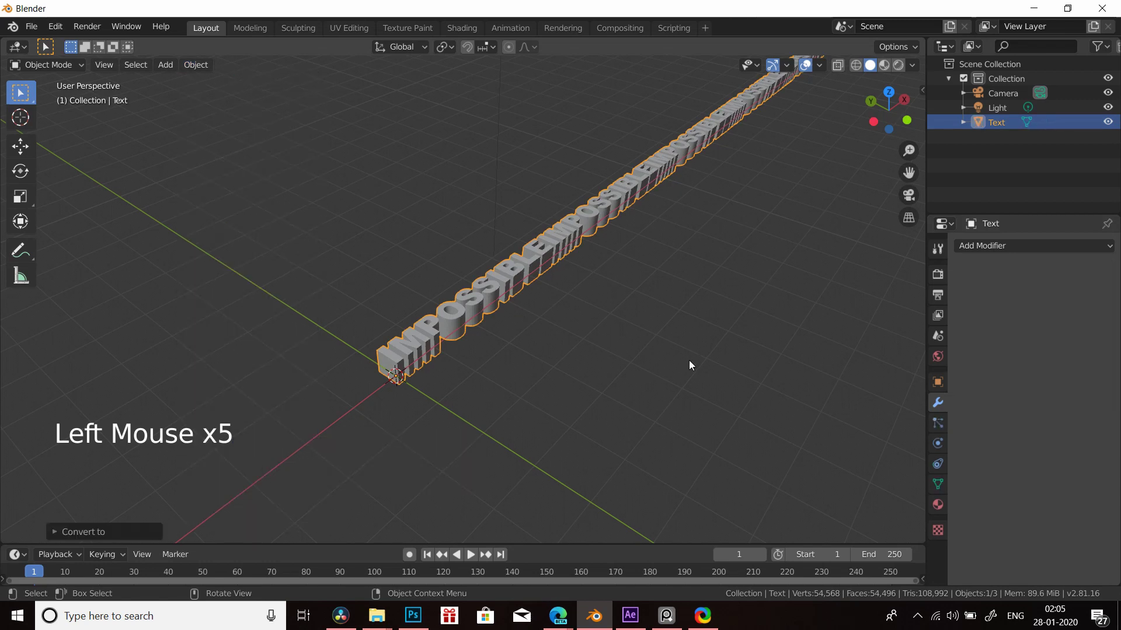
# - Convert the IMPOSSIBLE text to a mesh and check it in Edit Mode from the top view
pyautogui.press('KP_7')
pyautogui.scroll(-3)
pyautogui.middleClick(612, 382)
pyautogui.middleClick(482, 377)
pyautogui.scroll(3)
pyautogui.press('Tab')
pyautogui.press('z')
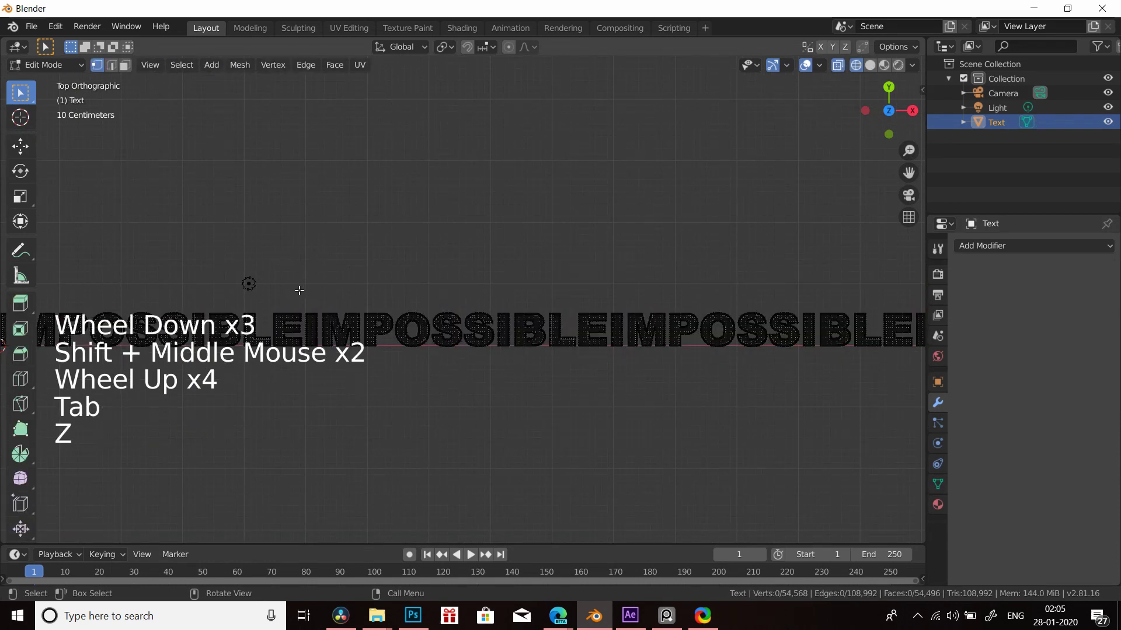
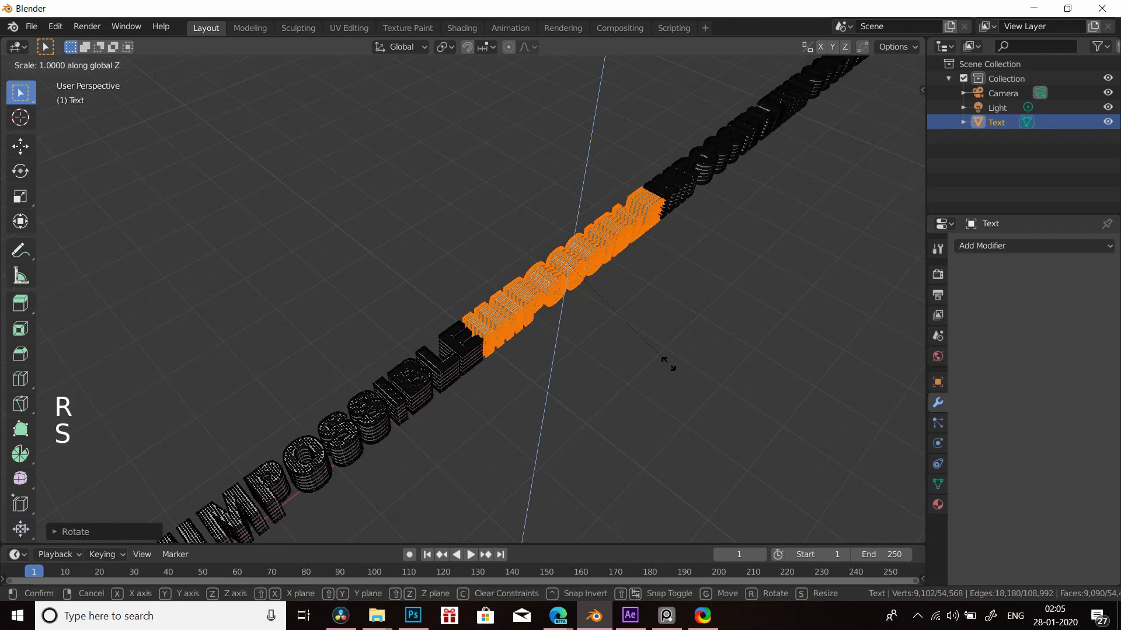
pyautogui.press('Tab')
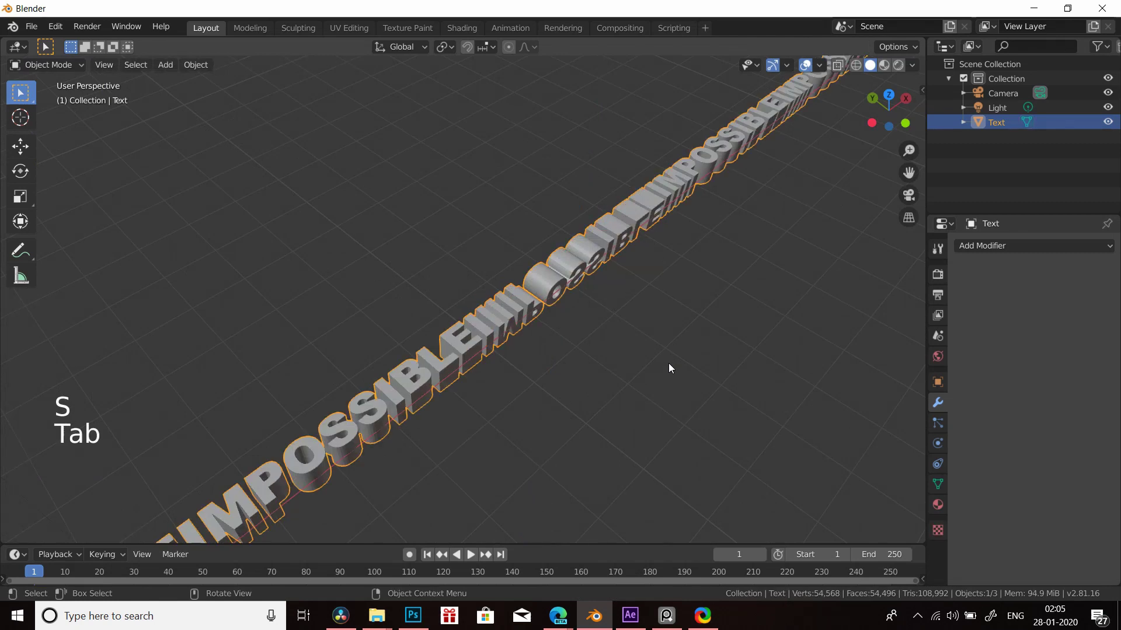
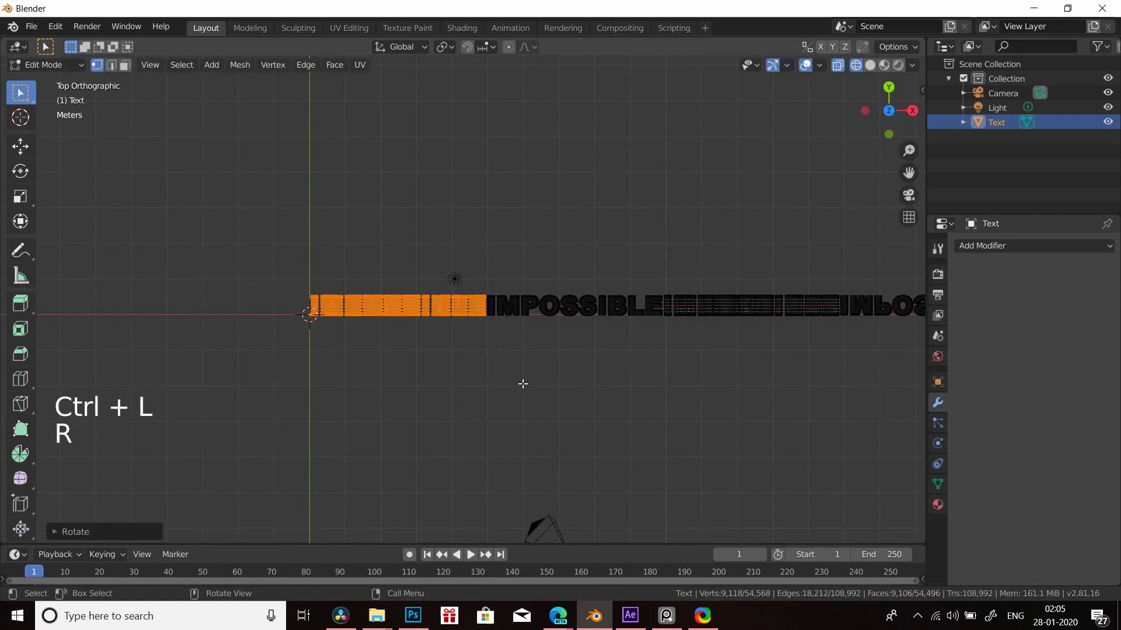
# - Finish rotating the selected letter section 180° on Z and leave Edit Mode
pyautogui.press('z')
pyautogui.press('a')
pyautogui.press('Tab')
pyautogui.middleClick(678, 452)
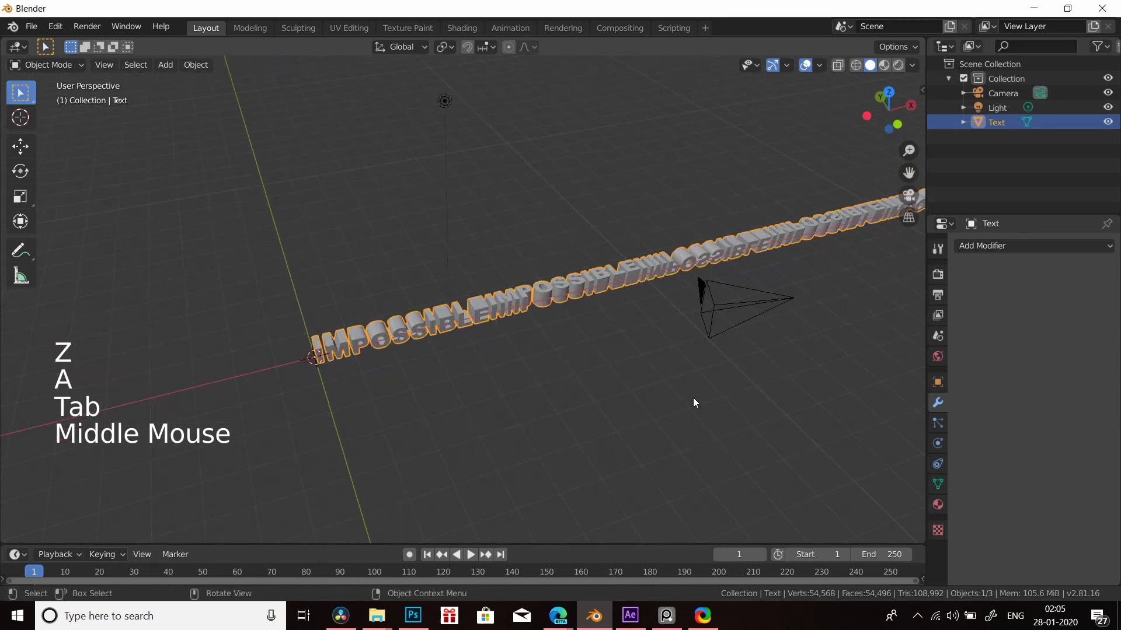
pyautogui.press('KP_5')
# - Orbit and view the flipped letters from several angles, including straight down from above
pyautogui.middleClick(675, 351)
pyautogui.scroll(-3)
pyautogui.scroll(-3)
pyautogui.middleClick(410, 361)
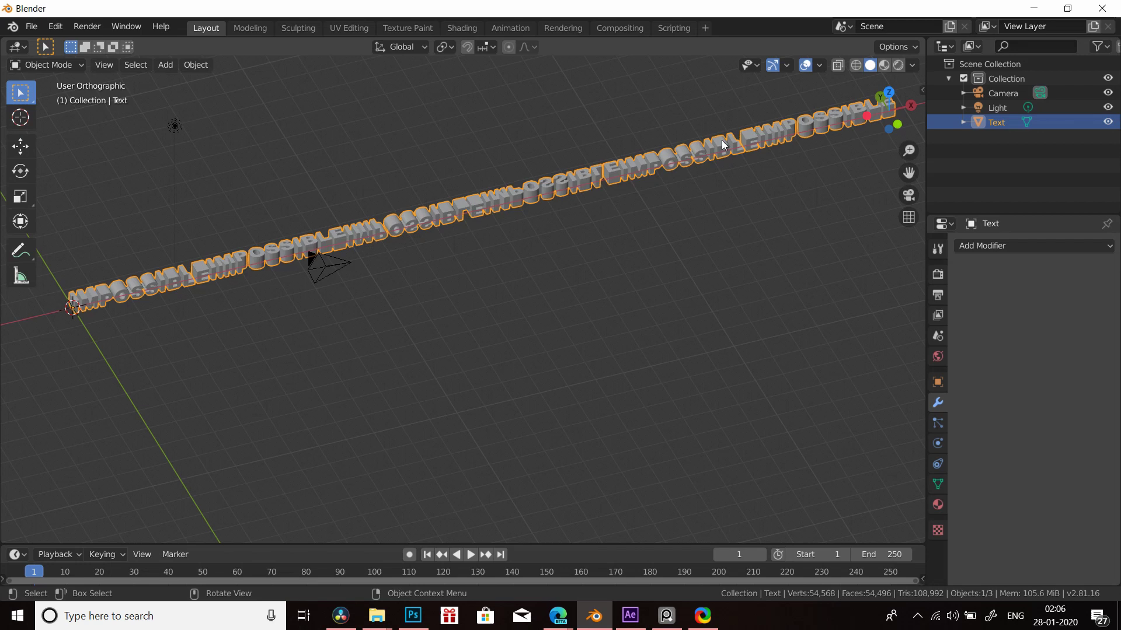
pyautogui.scroll(-3)
pyautogui.middleClick(628, 318)
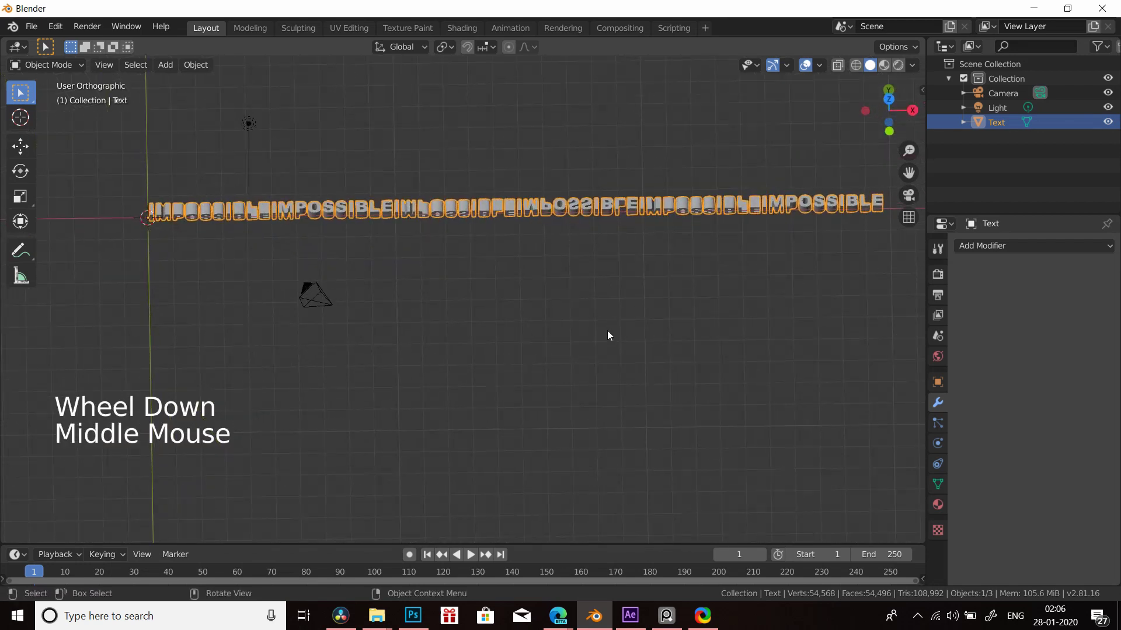
pyautogui.press('KP_7')
pyautogui.scroll(3)
pyautogui.middleClick(336, 220)
pyautogui.middleClick(619, 405)
# - Set the text's origin to its geometry, snap it to the 3D cursor, and add a Circle mesh
pyautogui.rightClick(479, 240)
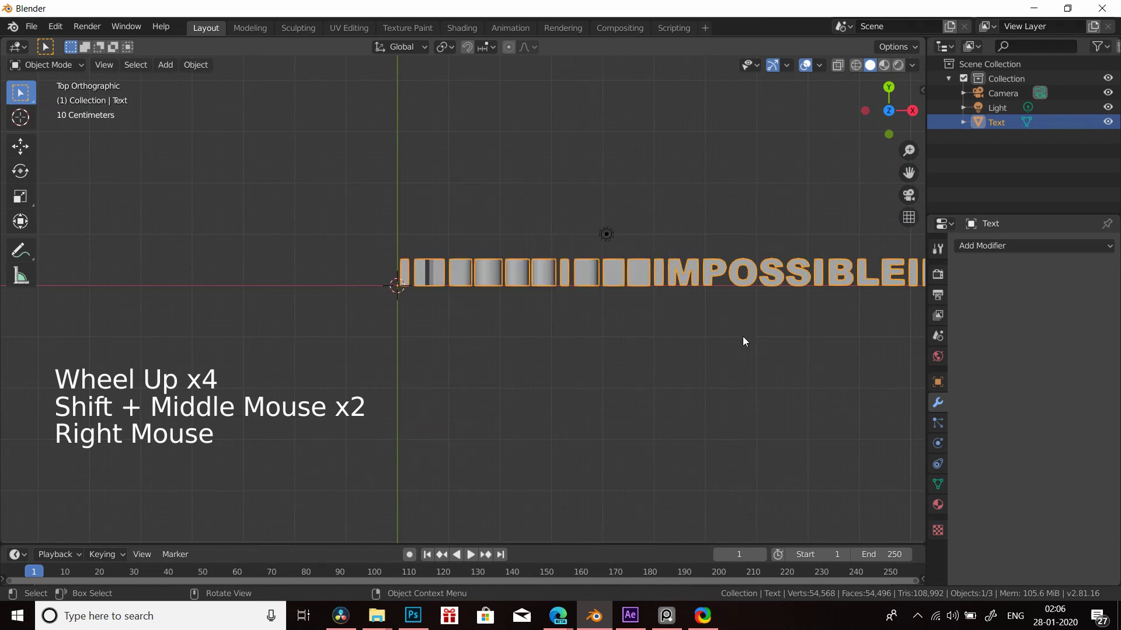
pyautogui.rightClick(592, 242)
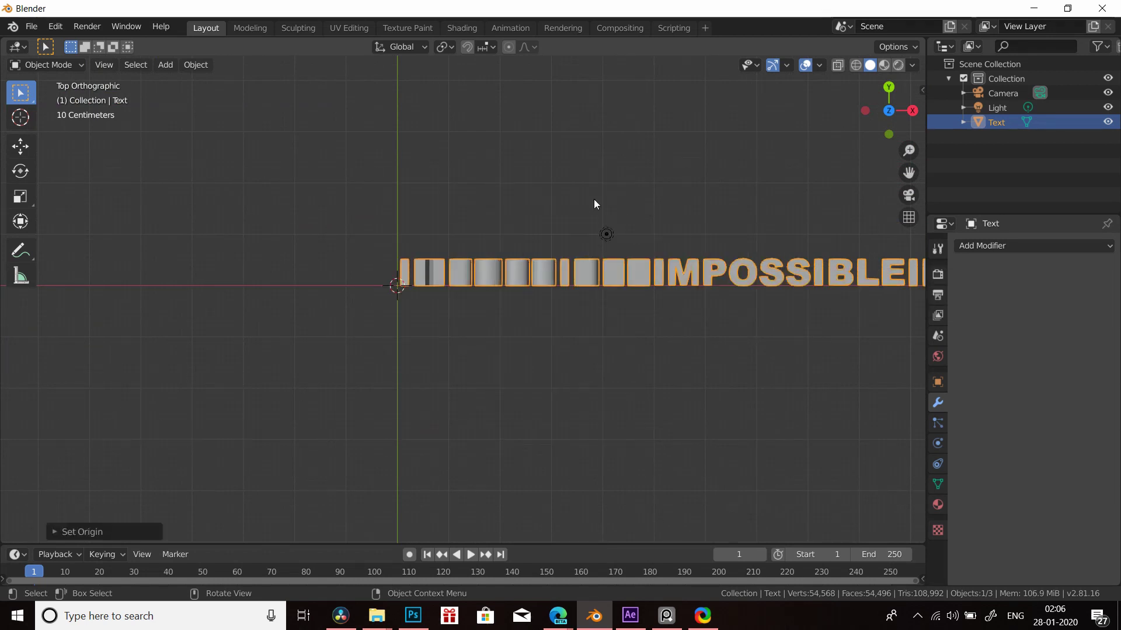
pyautogui.press('shift+s')
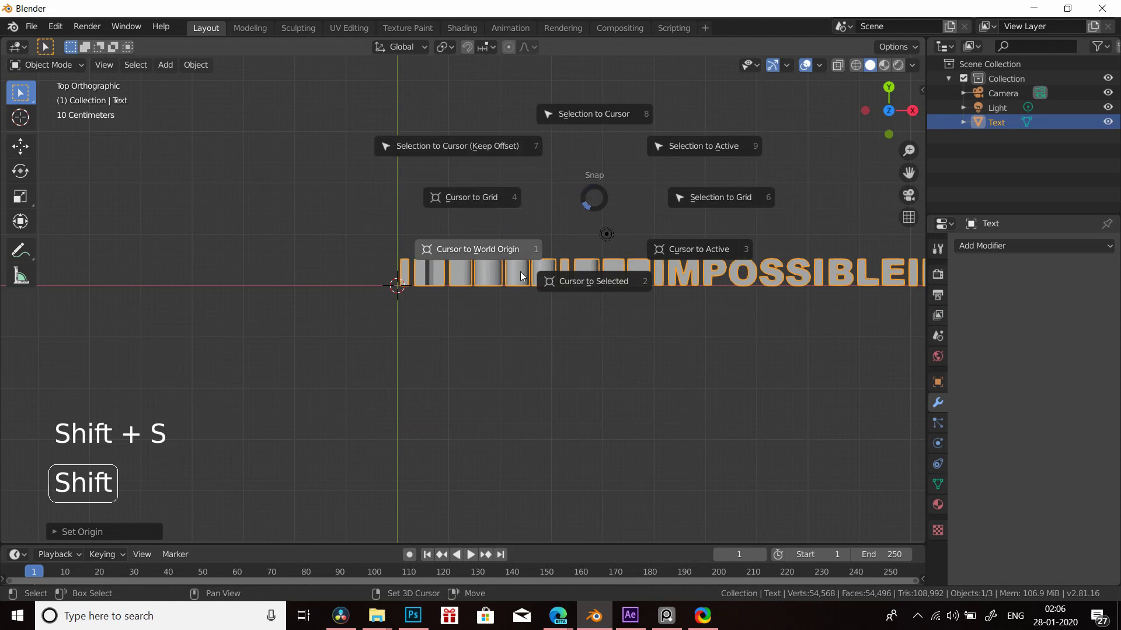
pyautogui.press('shift+a')
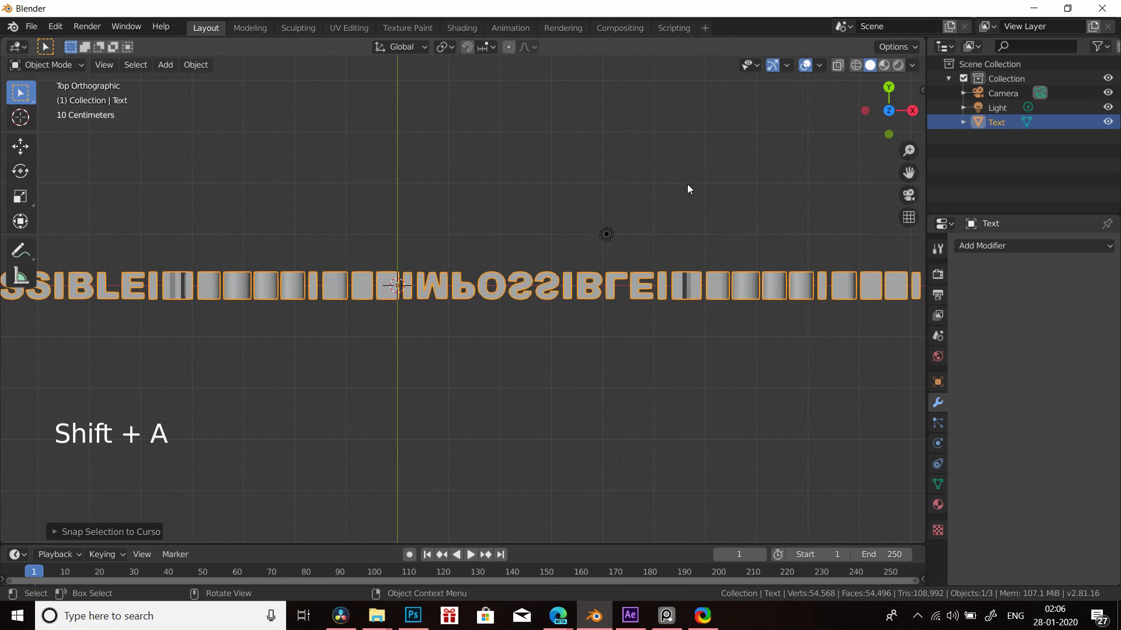
pyautogui.press('shift+a')
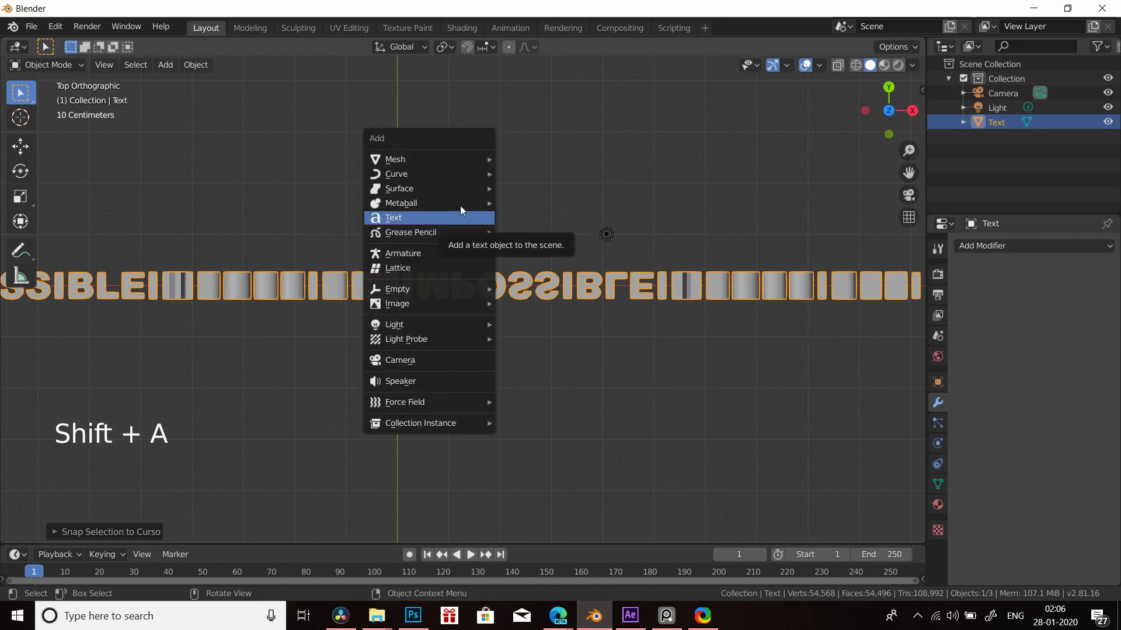
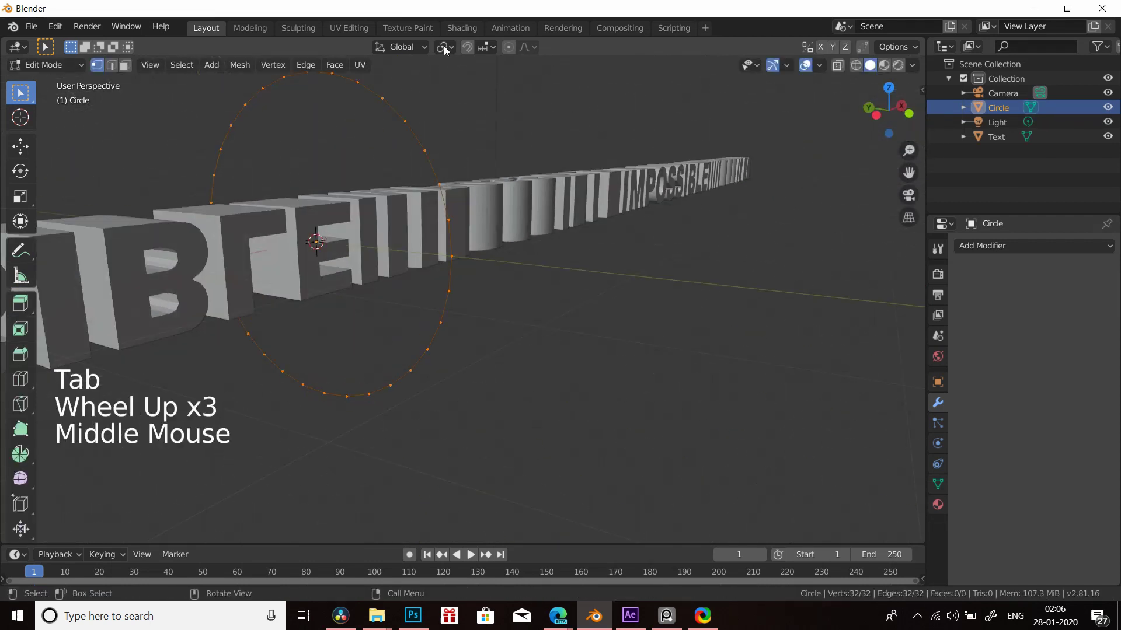
# - With proportional editing on, move and merge circle points and rotate a section out of plane
pyautogui.click(449, 49)
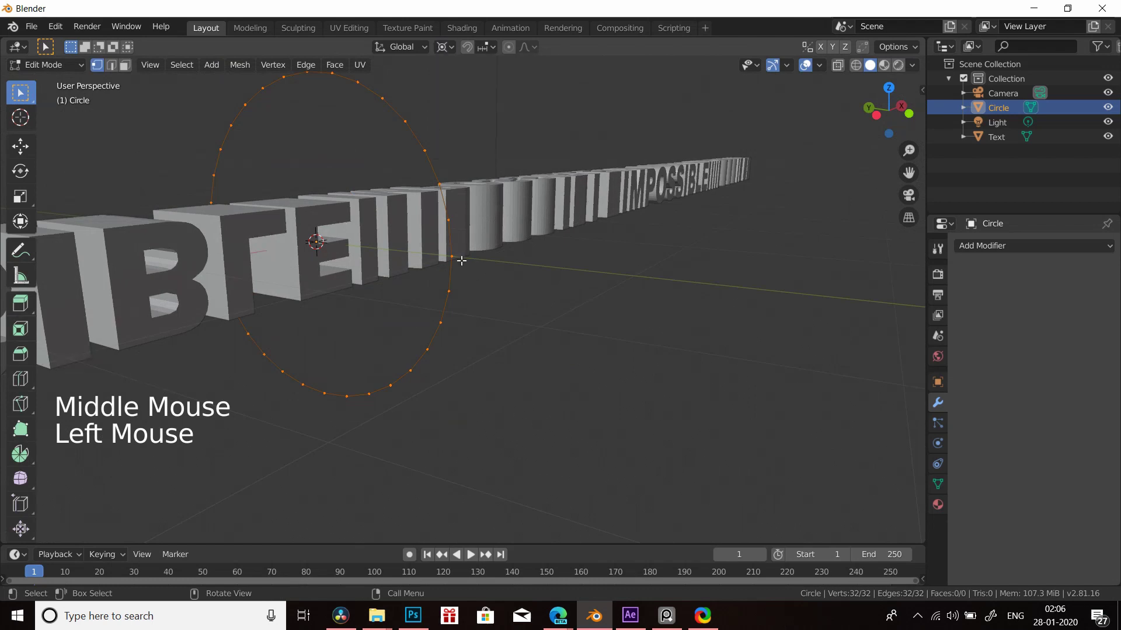
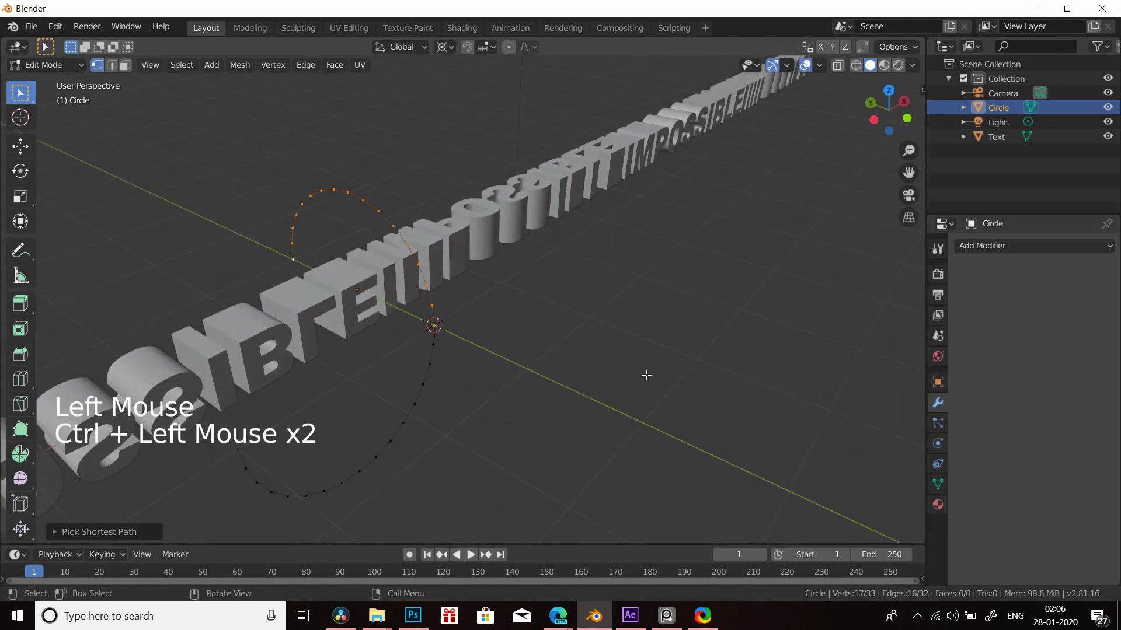
pyautogui.press('shift+d')
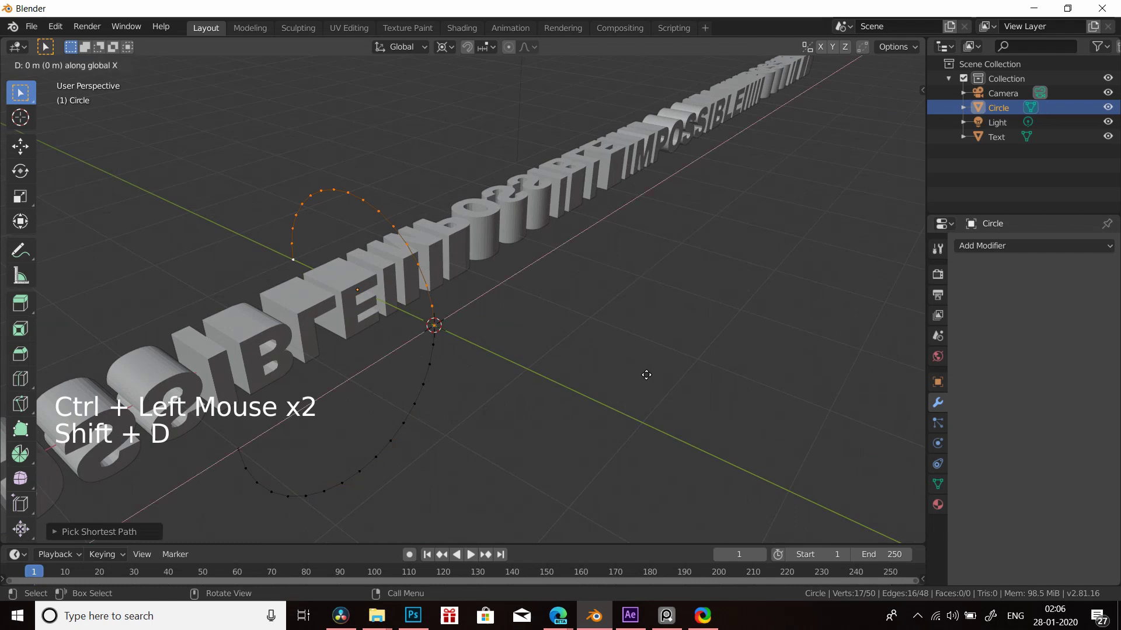
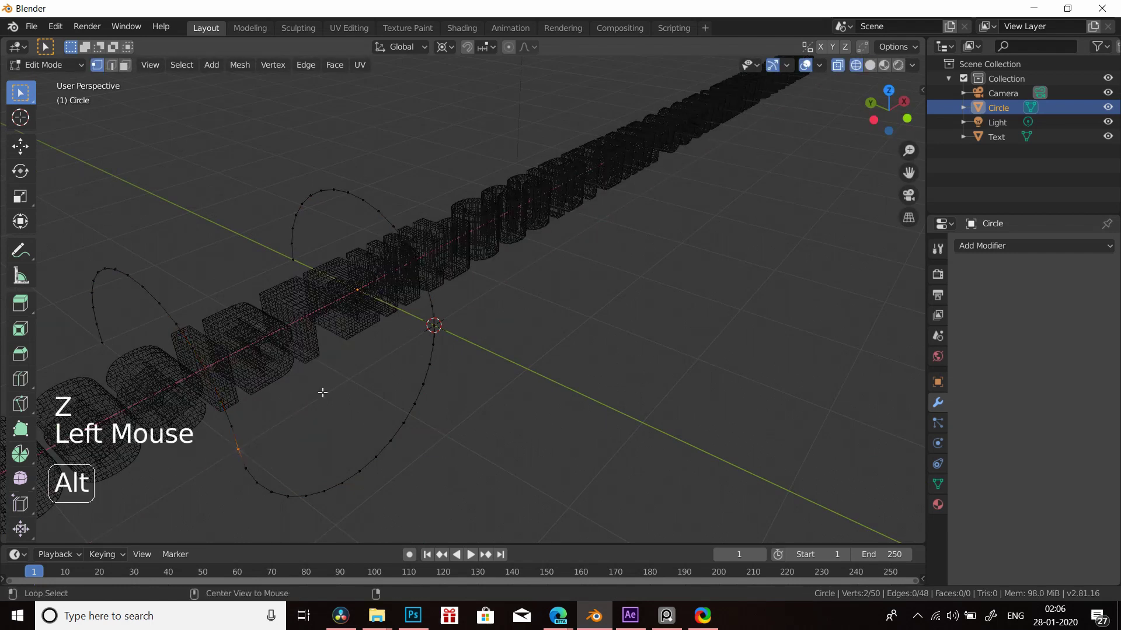
pyautogui.press('alt+m')
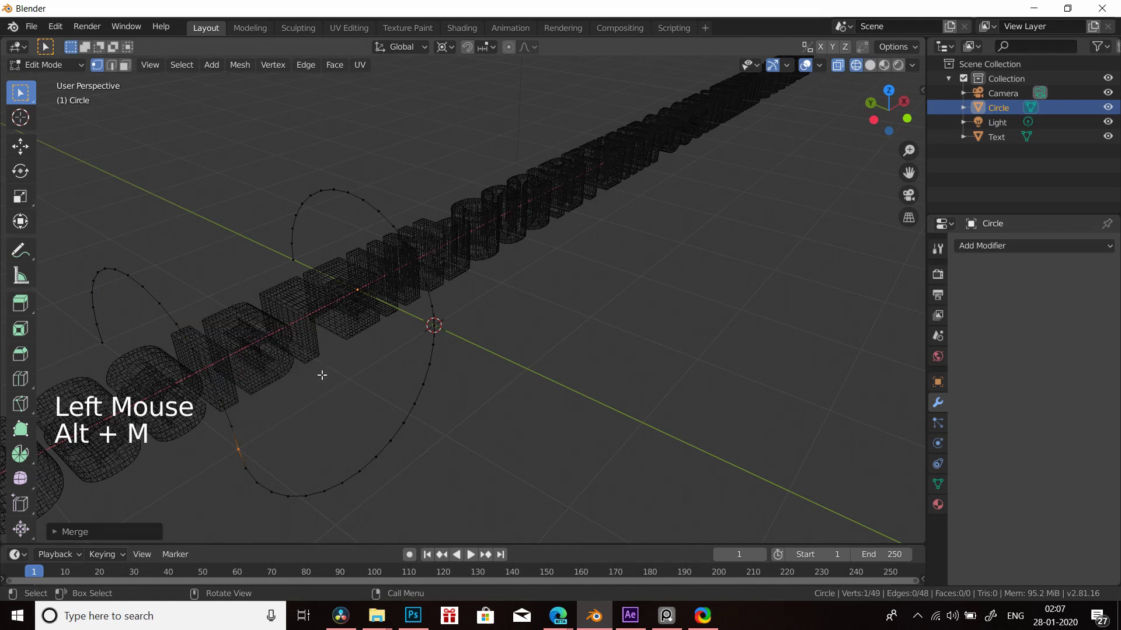
pyautogui.press('shift+s')
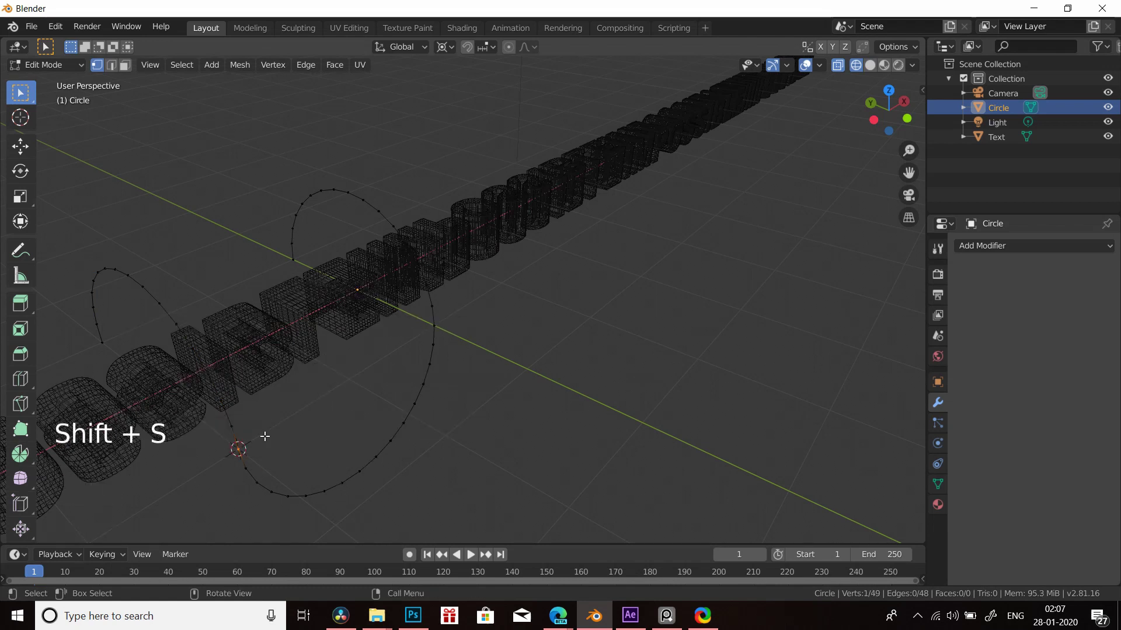
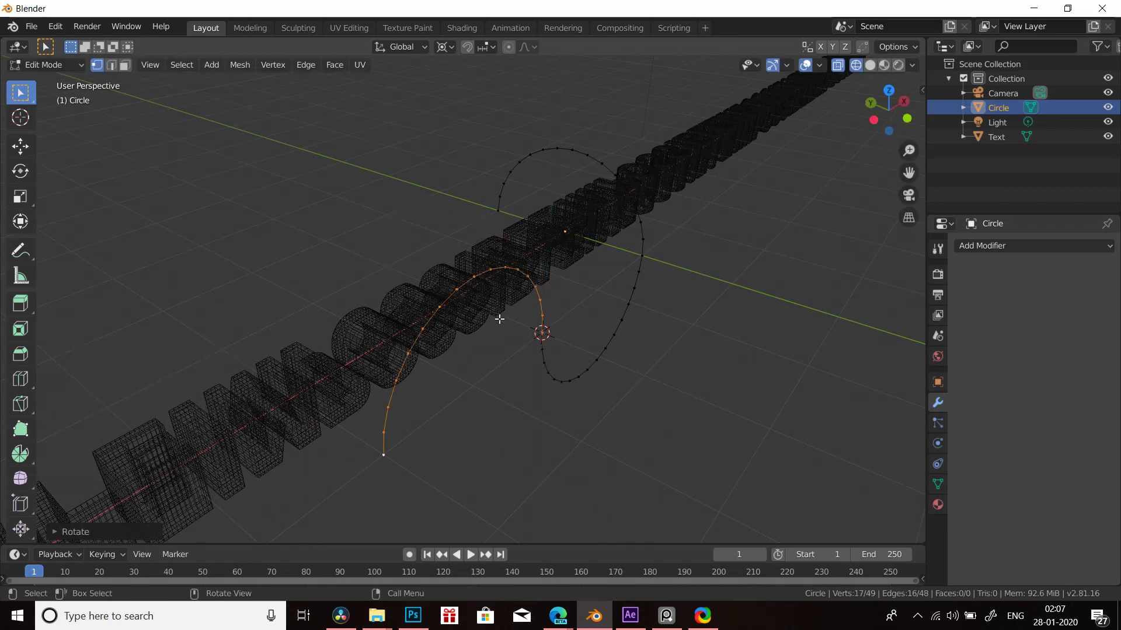
pyautogui.press('r')
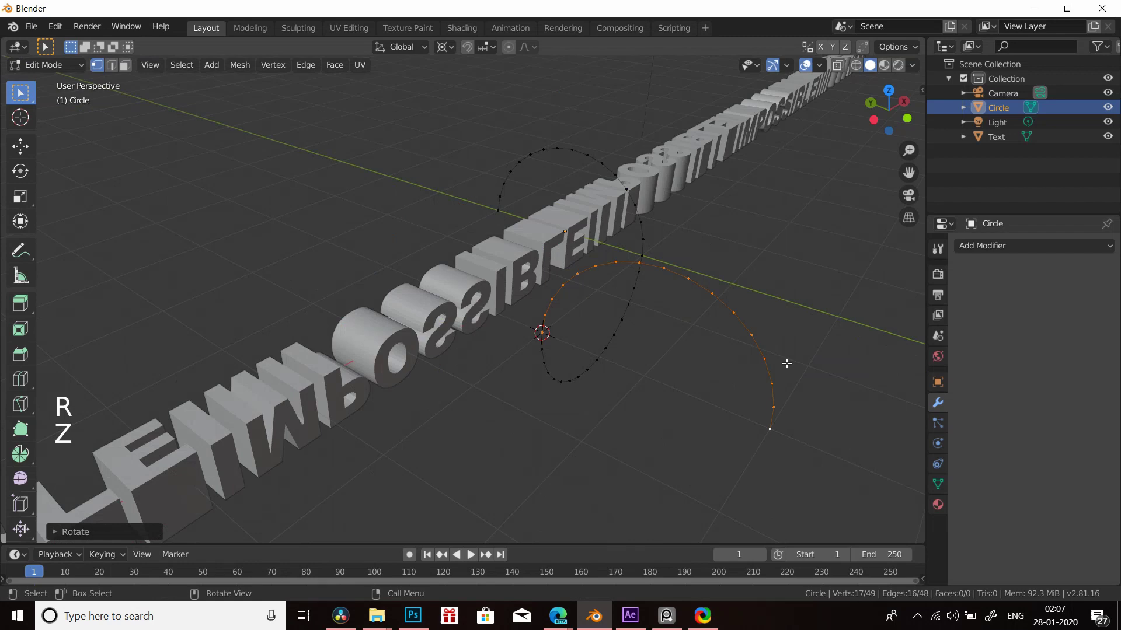
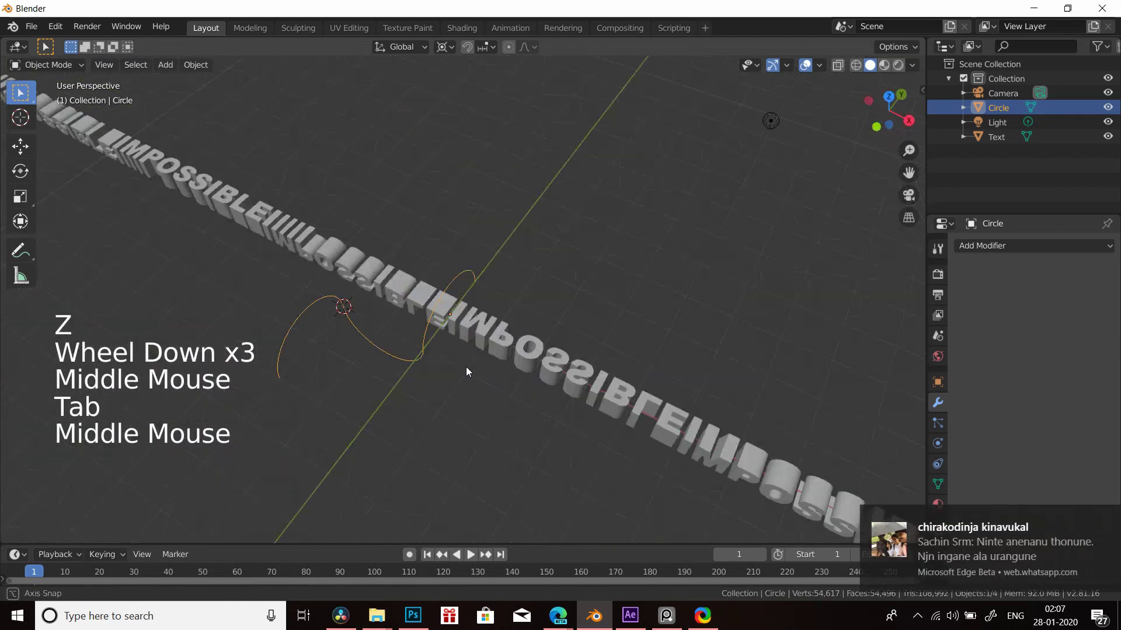
pyautogui.scroll(3)
pyautogui.middleClick(500, 348)
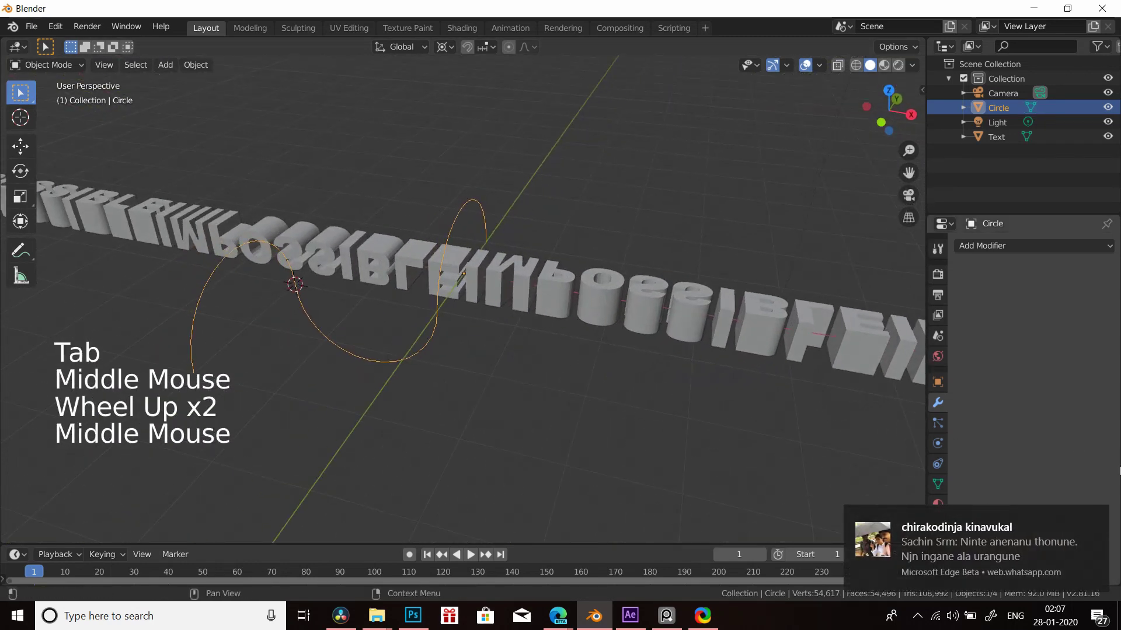
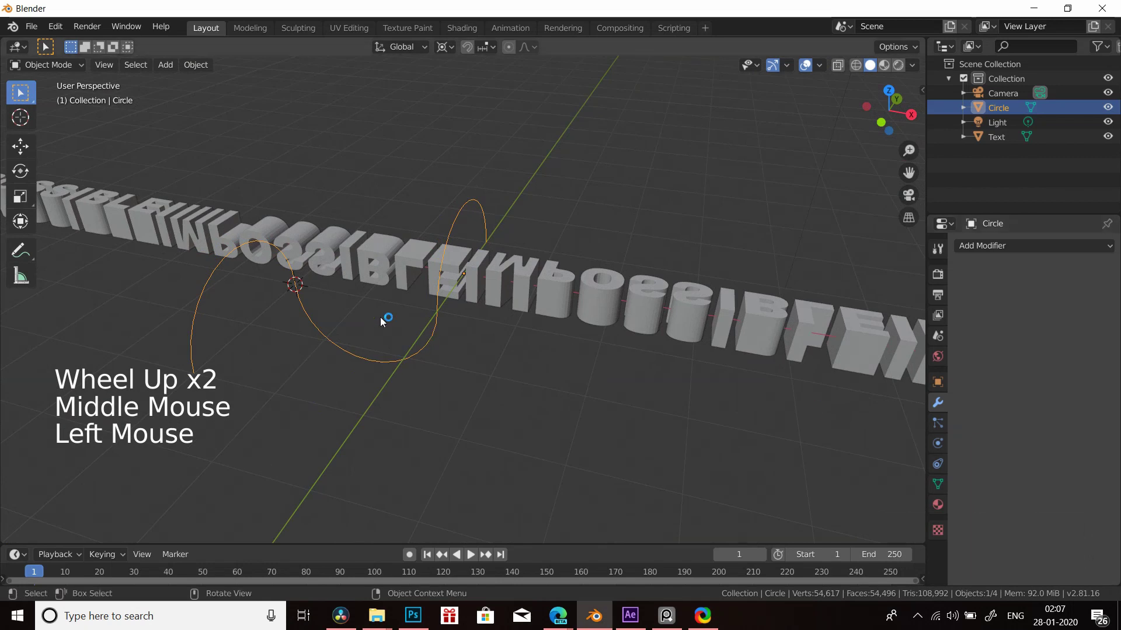
pyautogui.scroll(-3)
pyautogui.middleClick(405, 346)
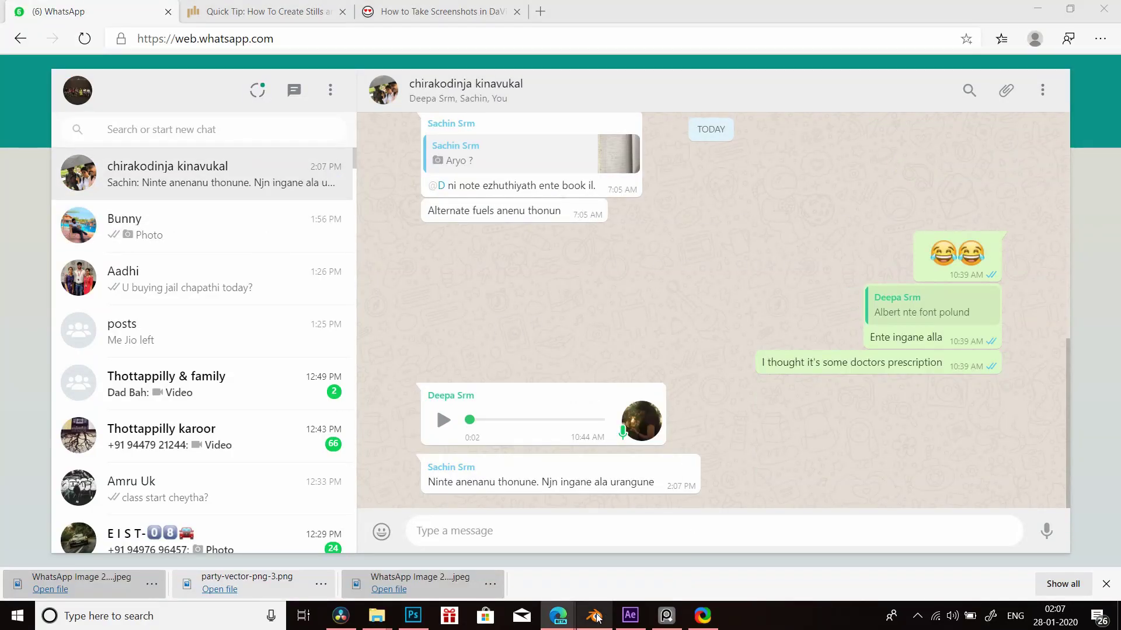
pyautogui.middleClick(662, 387)
pyautogui.press('KP_1')
pyautogui.middleClick(541, 293)
pyautogui.scroll(3)
pyautogui.middleClick(520, 315)
# - Convert the Circle to a curve and bend the text along it with a Curve modifier on Z
pyautogui.click(518, 297)
pyautogui.click(1000, 250)
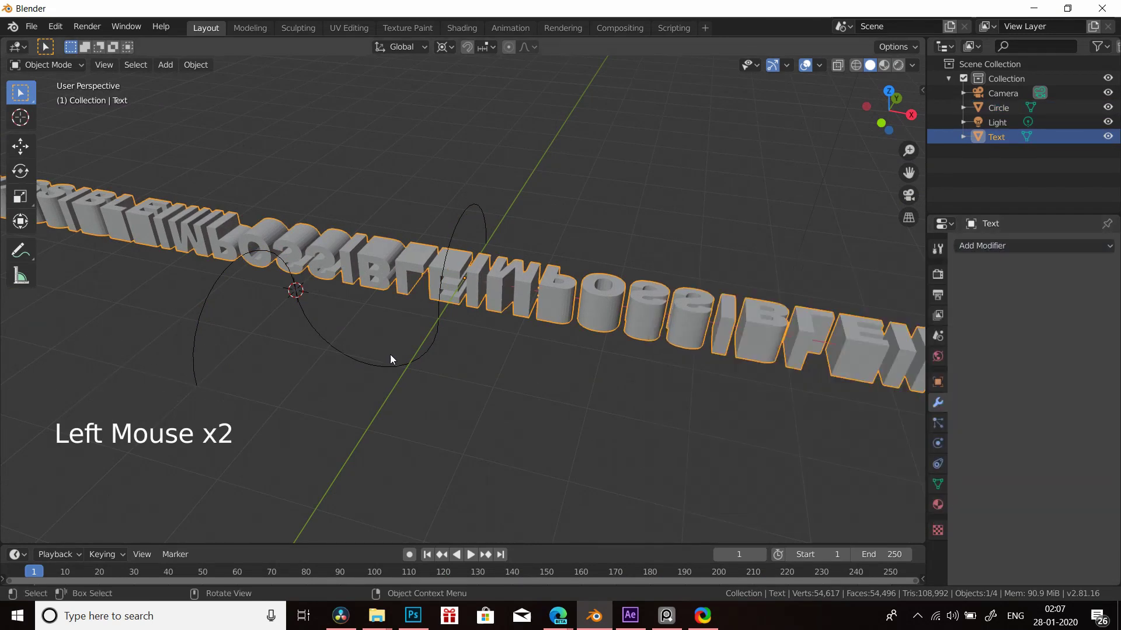
pyautogui.click(397, 361)
pyautogui.click(211, 68)
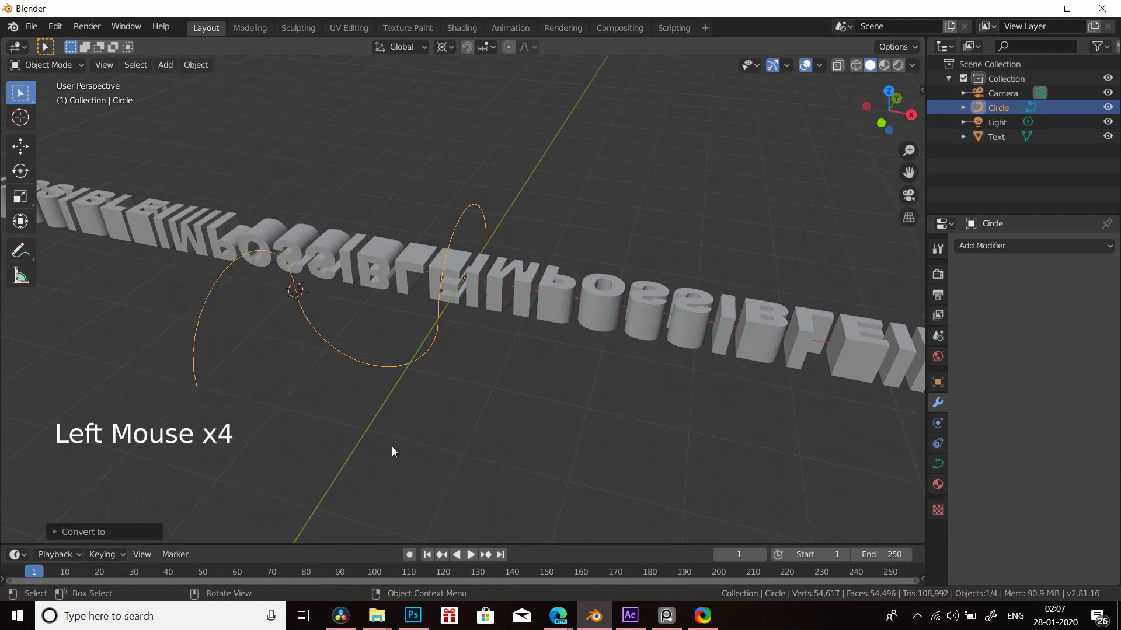
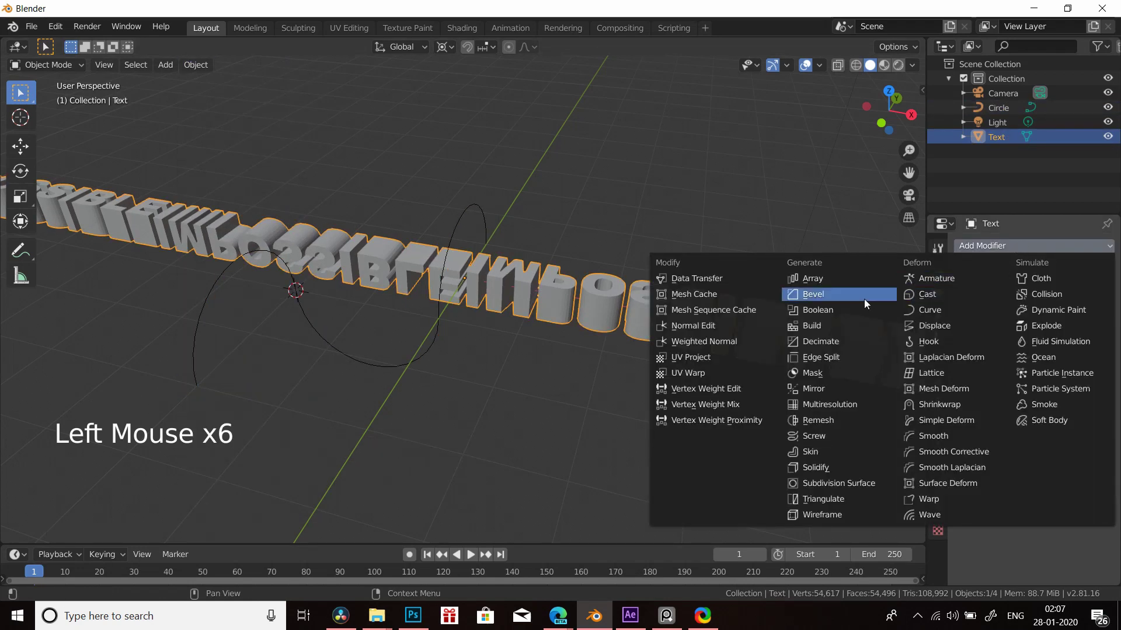
pyautogui.click(1029, 326)
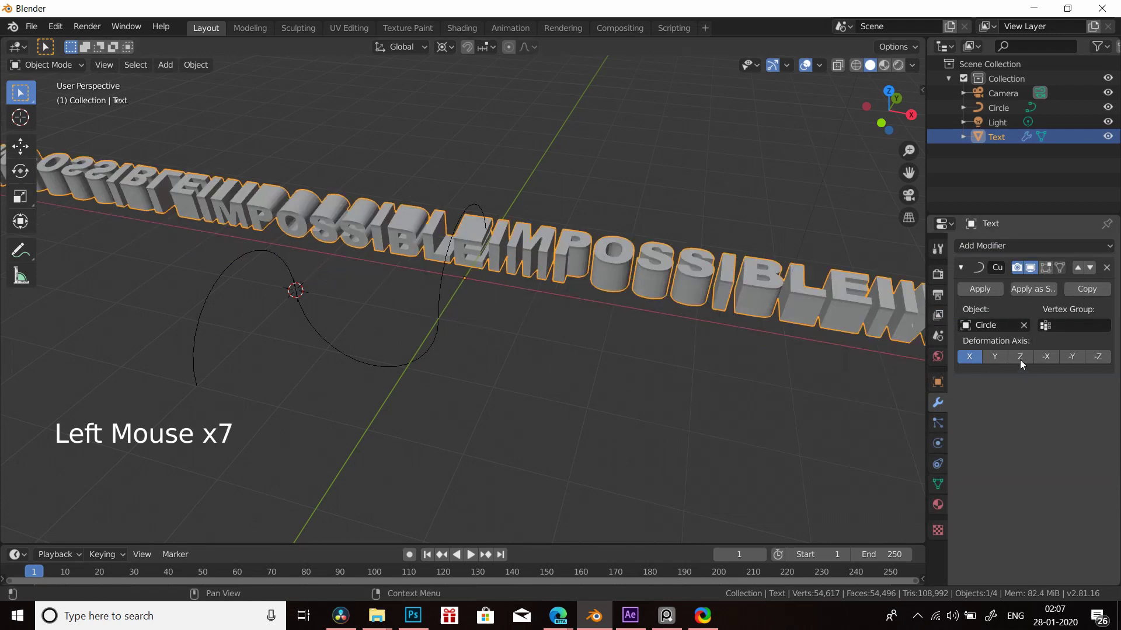
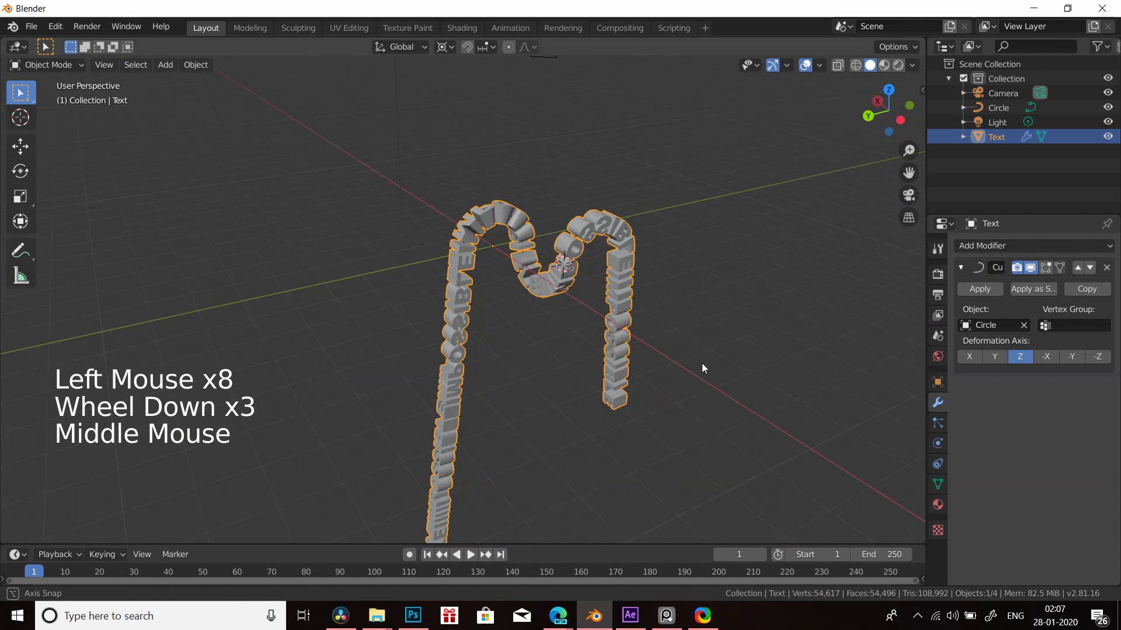
# - Apply the text's transforms and slide the bent text along the X axis
pyautogui.scroll(3)
pyautogui.middleClick(489, 390)
pyautogui.press('ctrl+a')
pyautogui.scroll(-3)
pyautogui.press('g')
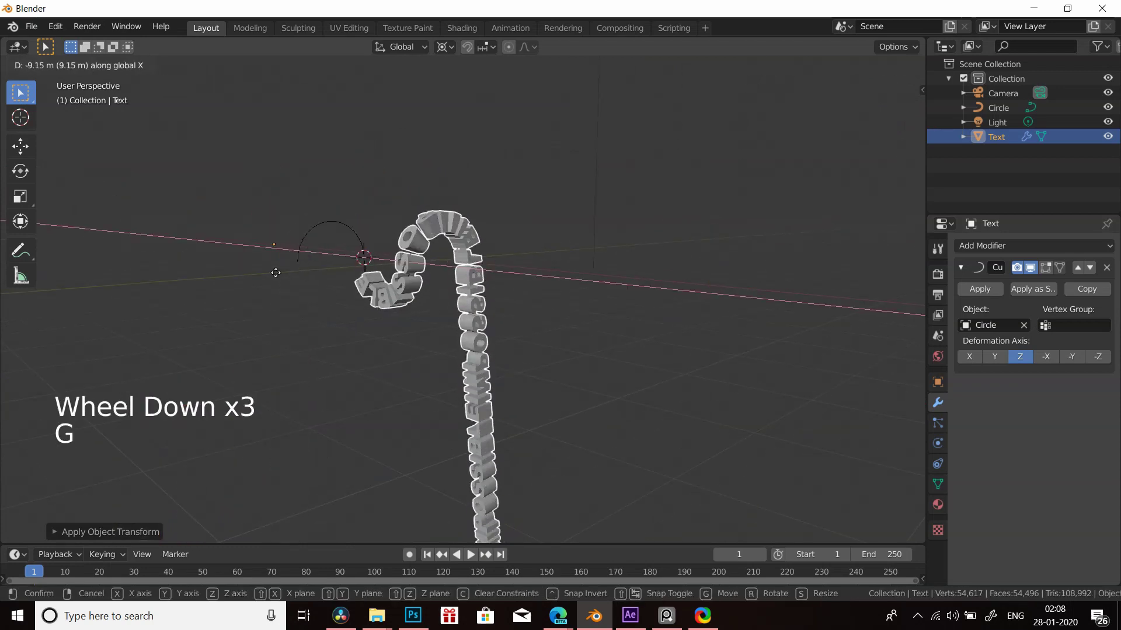
# - Give the camera an Orthographic lens rotated 90°, 0°, -45° toward the ring, then reselect the text
pyautogui.middleClick(416, 371)
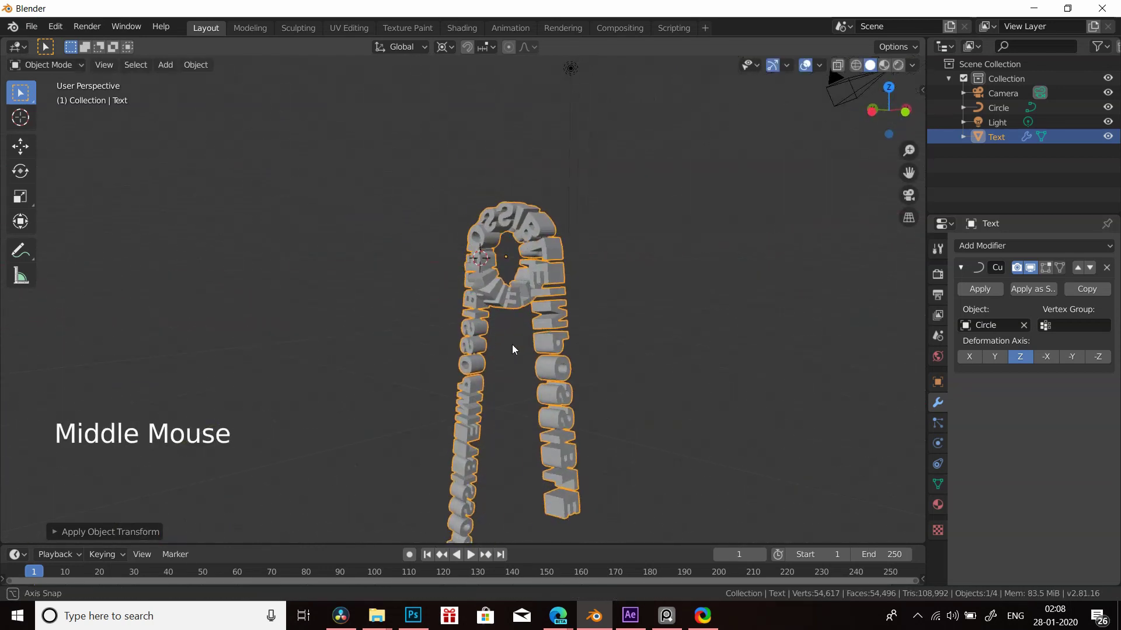
pyautogui.press('KP_5')
pyautogui.middleClick(514, 343)
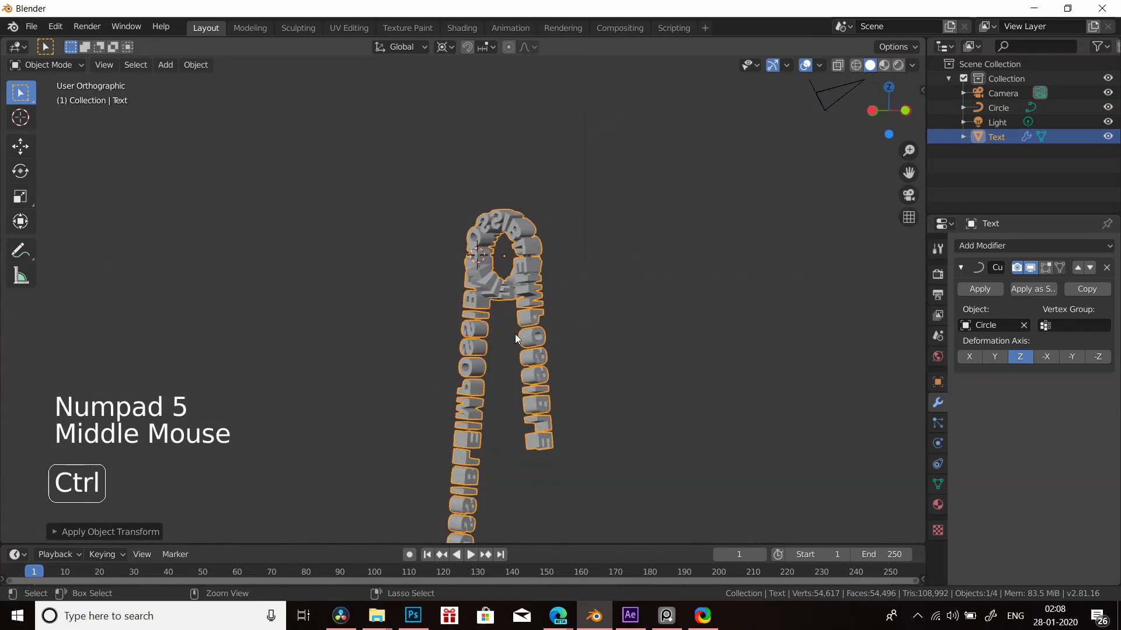
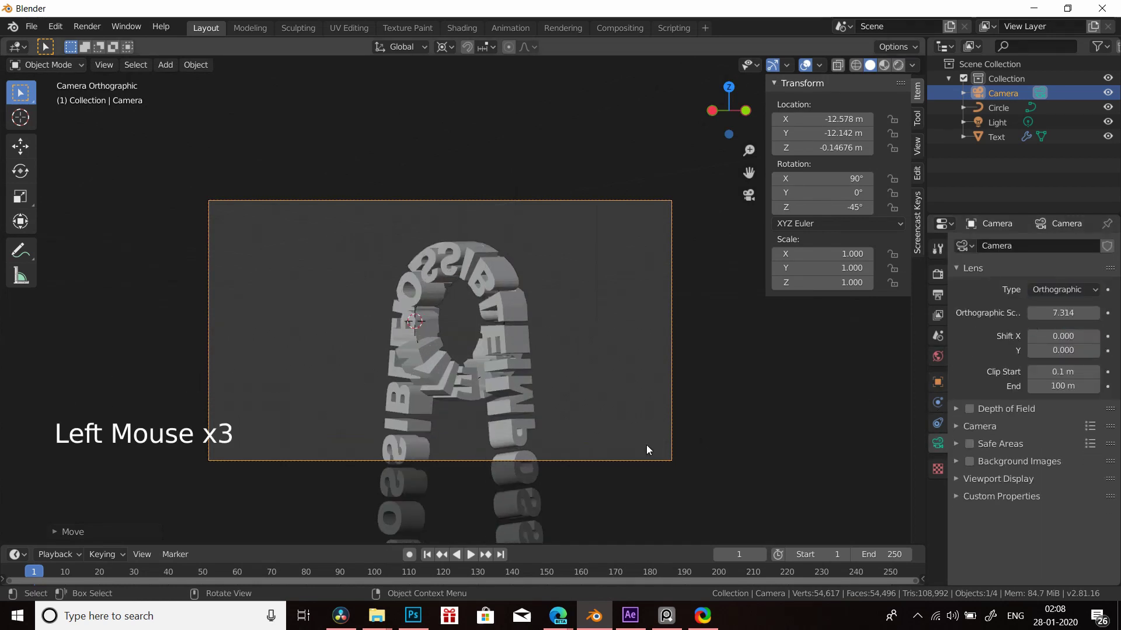
pyautogui.scroll(3)
pyautogui.middleClick(602, 403)
pyautogui.scroll(3)
pyautogui.scroll(-3)
pyautogui.middleClick(612, 400)
pyautogui.scroll(3)
pyautogui.click(596, 394)
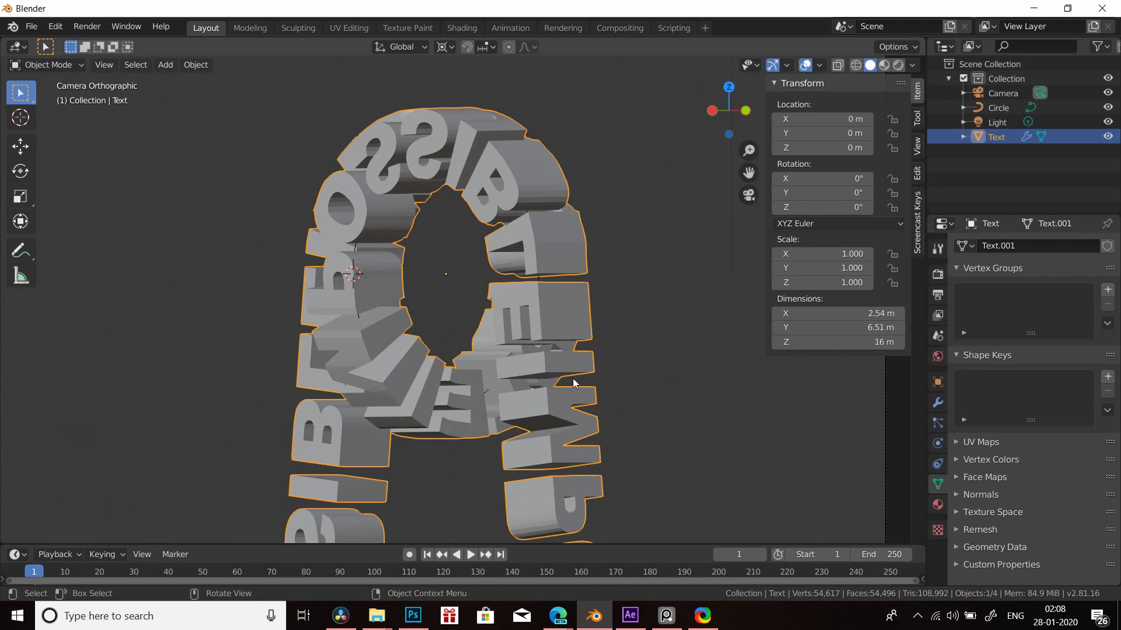
# - Add an Empty to the scene and select the IMPOSSIBLE text object
pyautogui.scroll(-3)
pyautogui.middleClick(608, 373)
pyautogui.press('shift+a')
pyautogui.press('shift+a')
pyautogui.middleClick(533, 399)
pyautogui.click(464, 421)
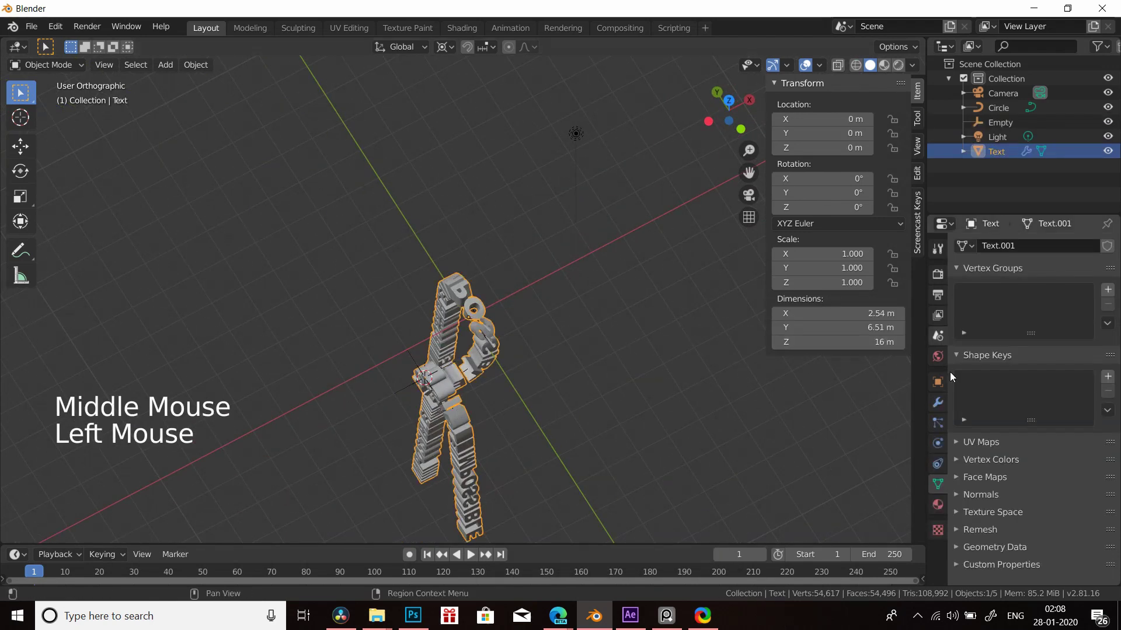
# - Give the text a Copy Location constraint targeting the Empty
pyautogui.click(941, 409)
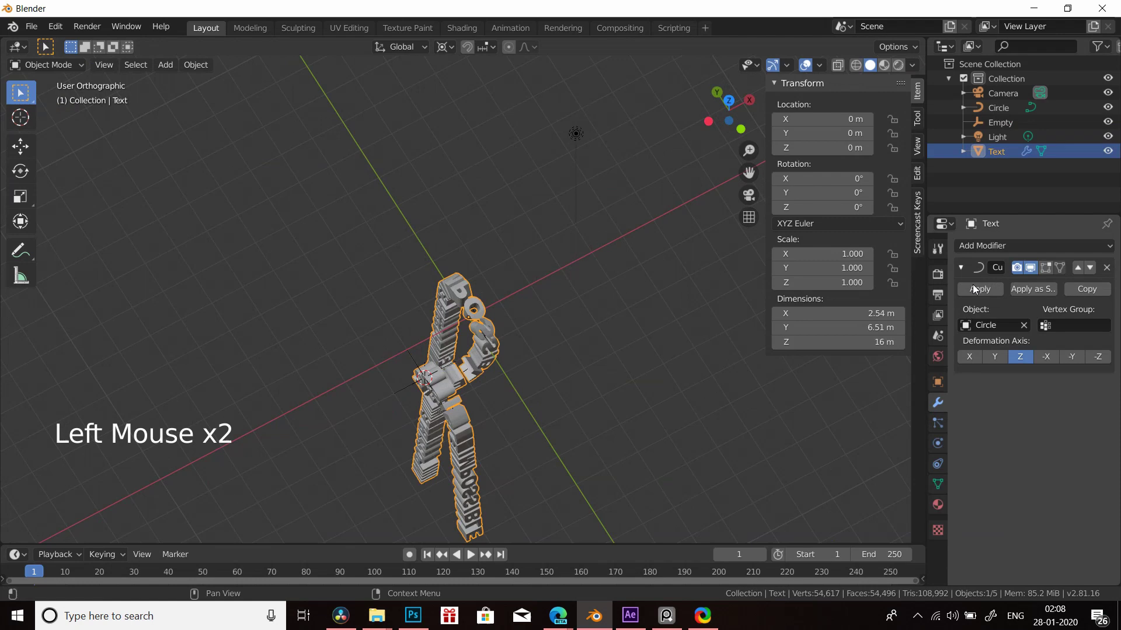
pyautogui.click(988, 248)
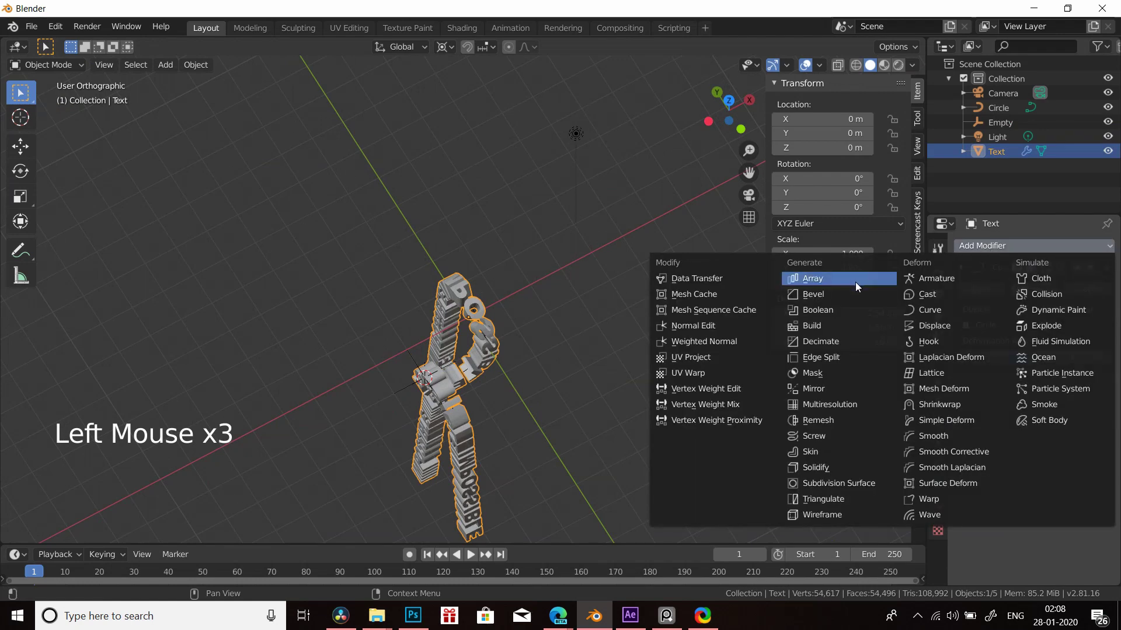
pyautogui.click(943, 446)
pyautogui.click(943, 469)
pyautogui.click(995, 243)
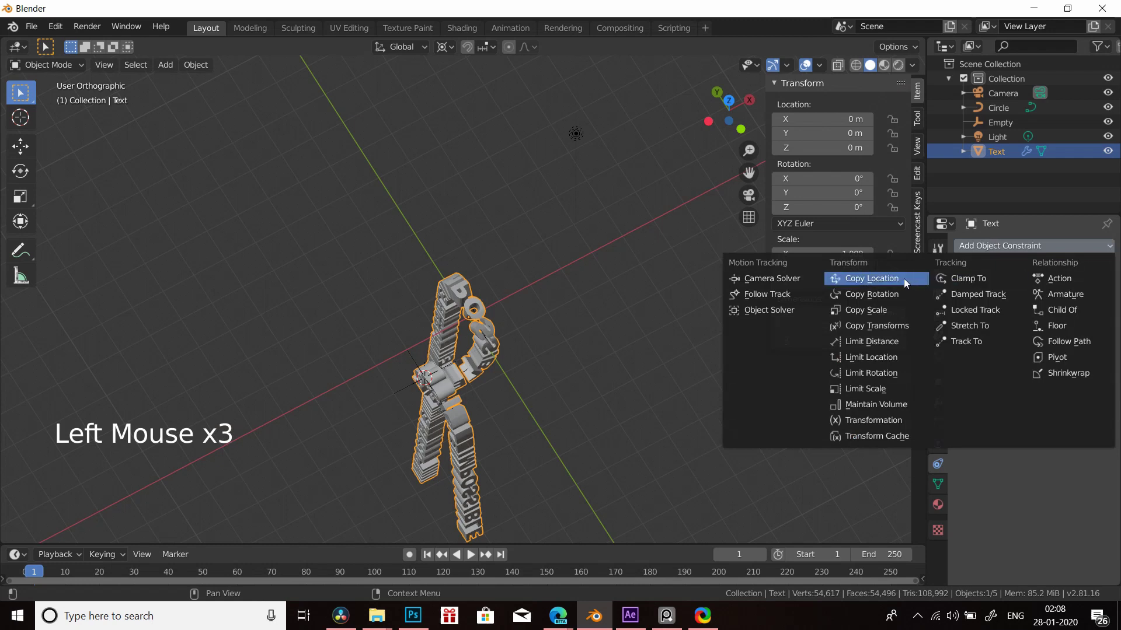
pyautogui.click(1104, 298)
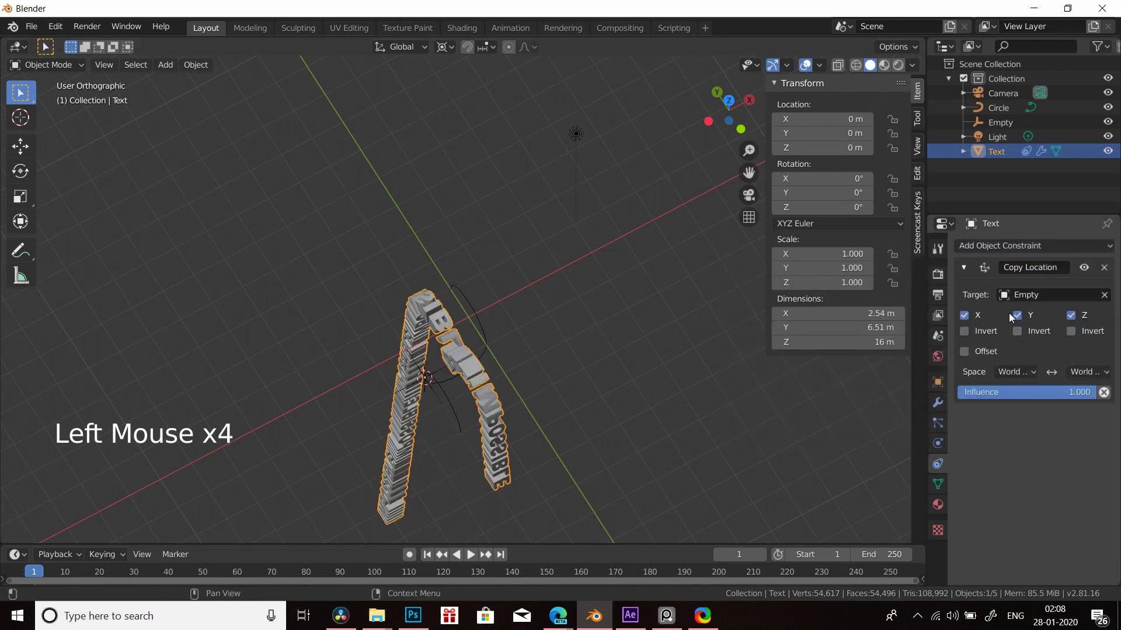
pyautogui.doubleClick(1068, 318)
pyautogui.click(976, 352)
# - Move the Empty along the X axis to a new position
pyautogui.scroll(3)
pyautogui.click(391, 430)
pyautogui.press('g')
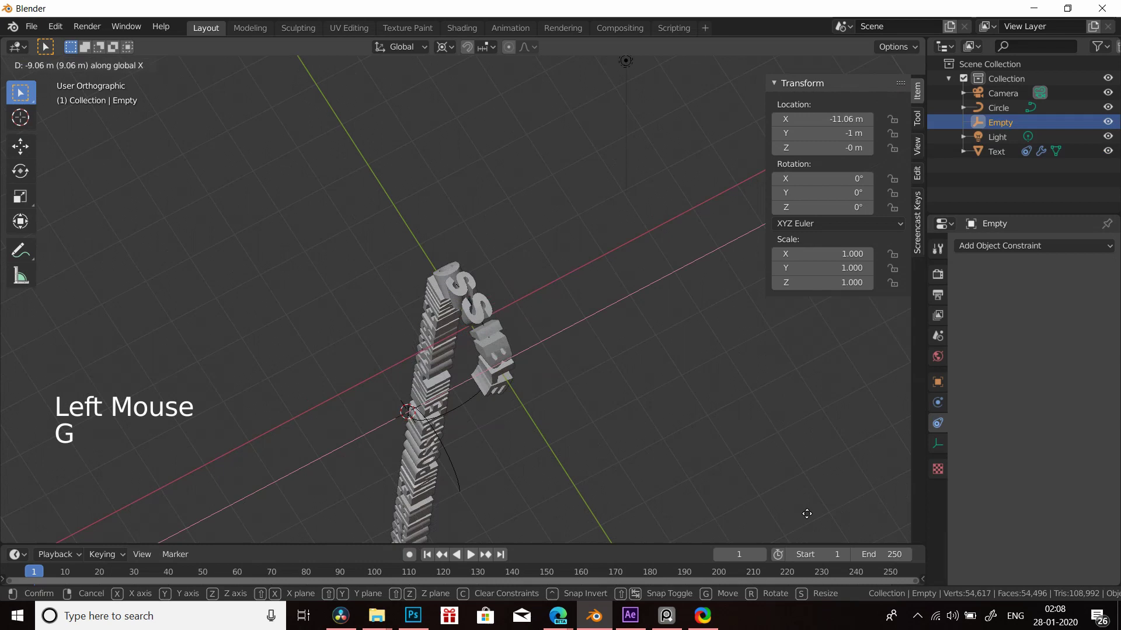
pyautogui.press('KP_0')
pyautogui.scroll(3)
pyautogui.middleClick(488, 459)
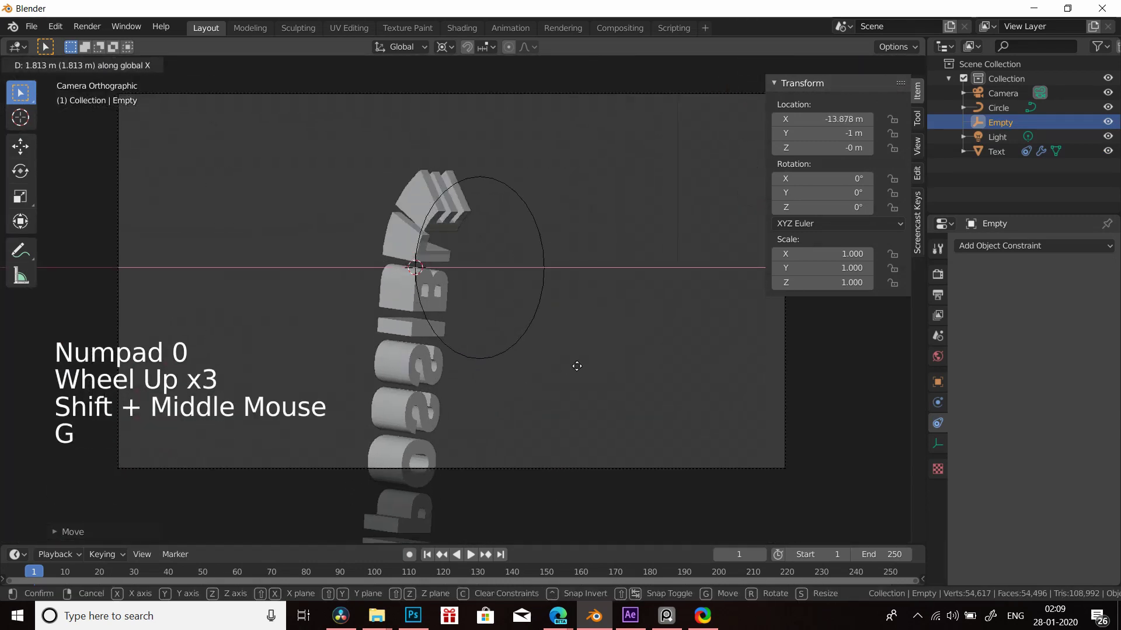
pyautogui.press('g')
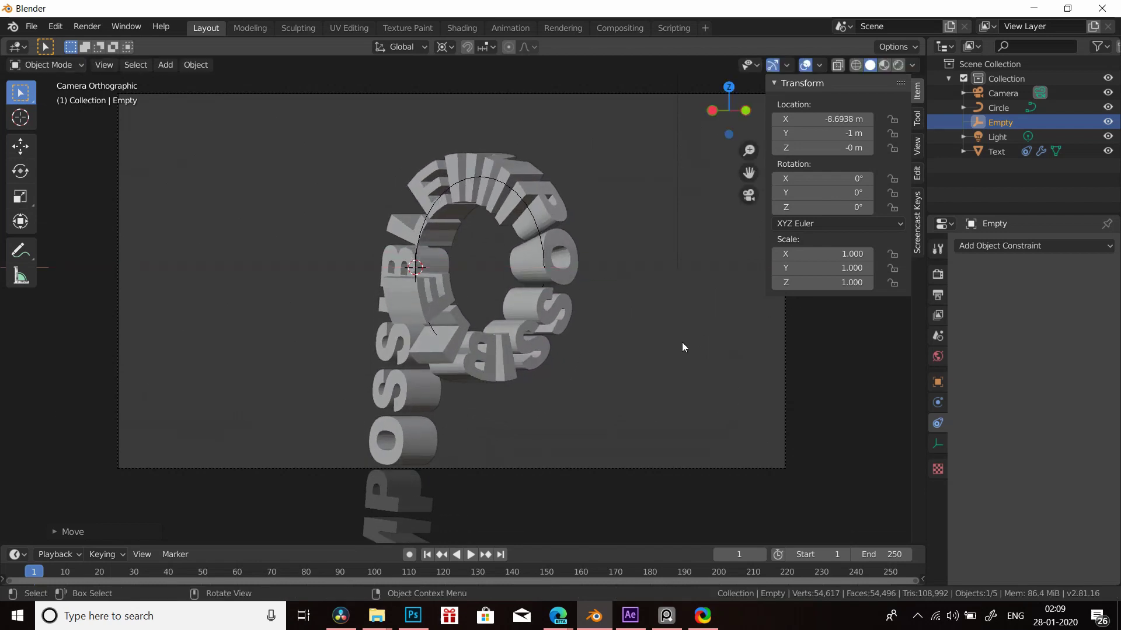
pyautogui.scroll(3)
pyautogui.middleClick(635, 390)
# - Limit the constraint to X only with Offset kept, and test the text sliding around the ring
pyautogui.click(637, 382)
pyautogui.middleClick(673, 381)
pyautogui.press('s')
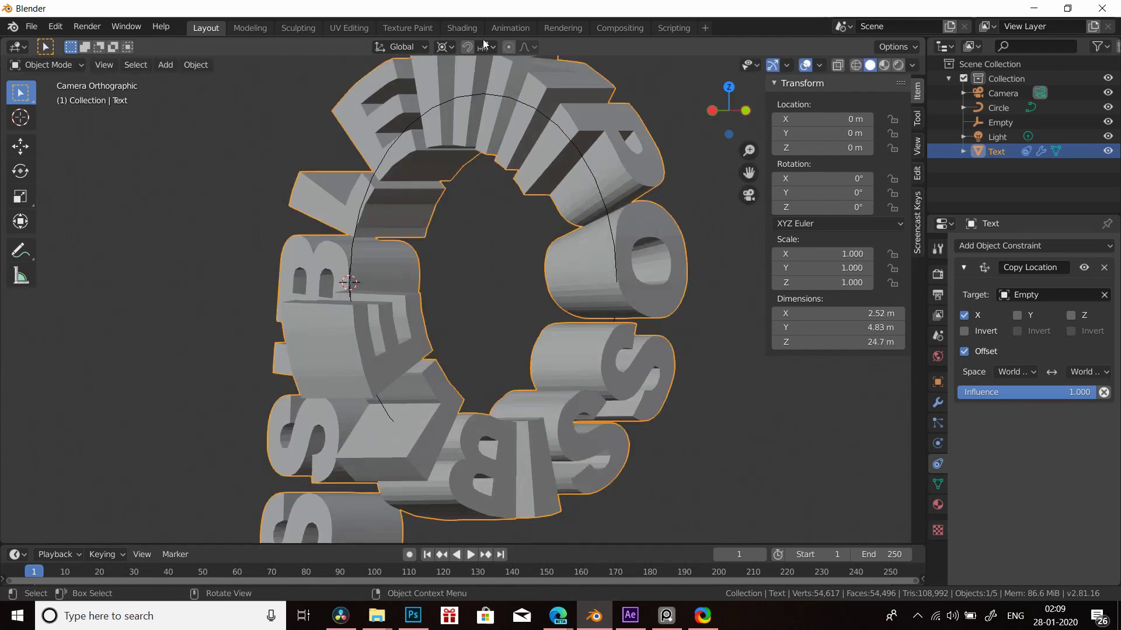
pyautogui.click(449, 46)
pyautogui.click(492, 119)
pyautogui.press('s')
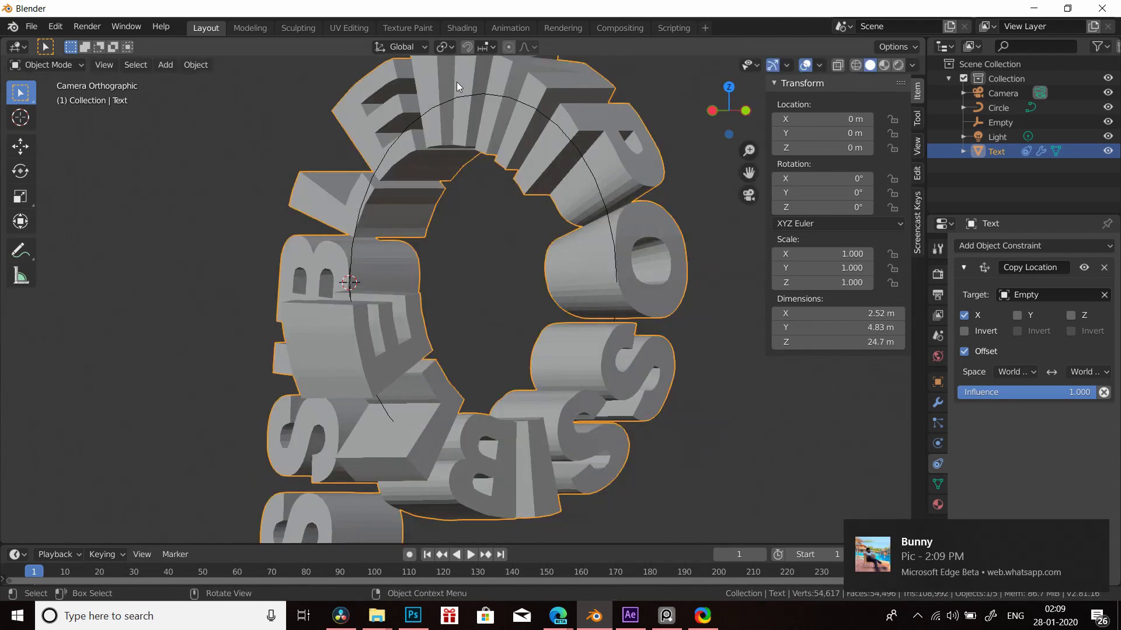
pyautogui.click(447, 49)
pyautogui.scroll(-3)
pyautogui.middleClick(592, 383)
pyautogui.press('s')
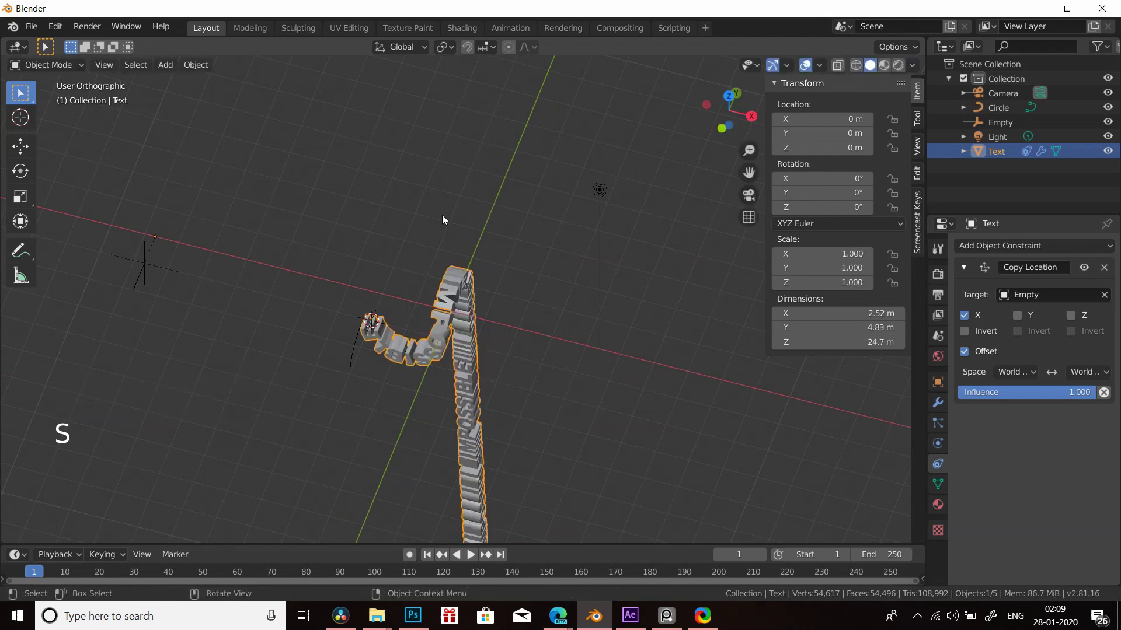
# - Scale the IMPOSSIBLE text ring down to about 0.631 after cancelling an oversized attempt
pyautogui.click(446, 50)
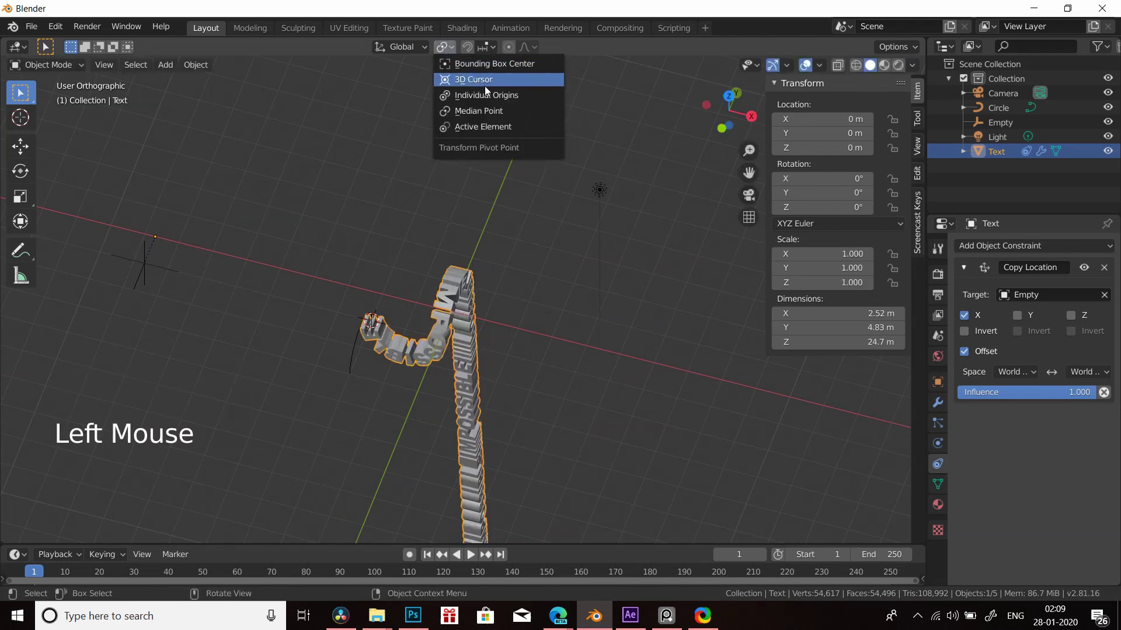
pyautogui.press('s')
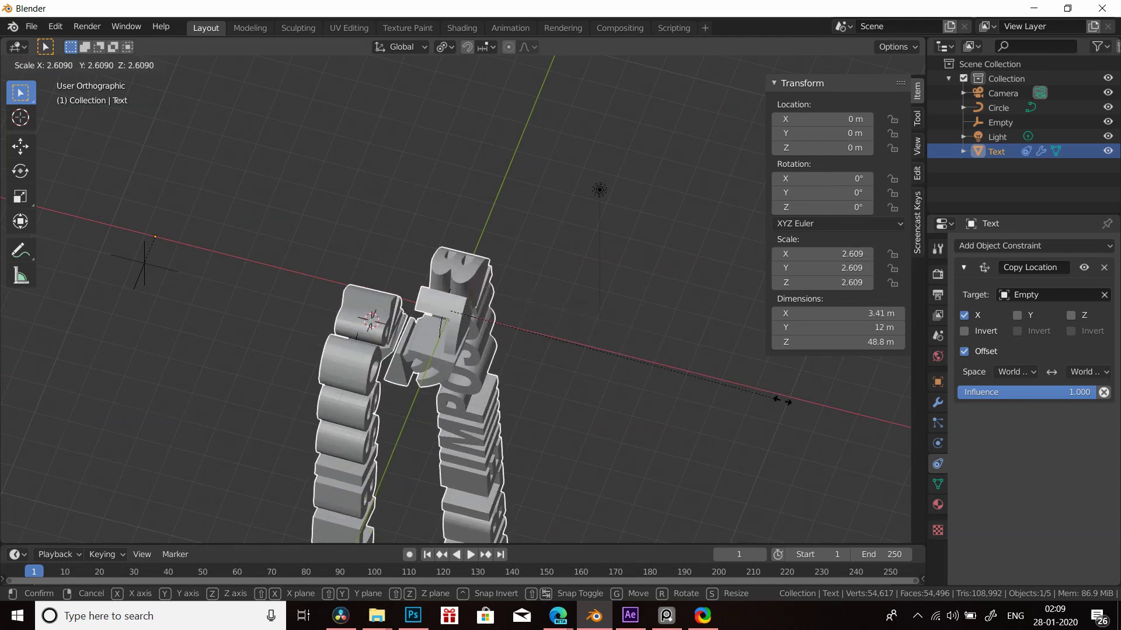
pyautogui.press('KP_0')
pyautogui.scroll(3)
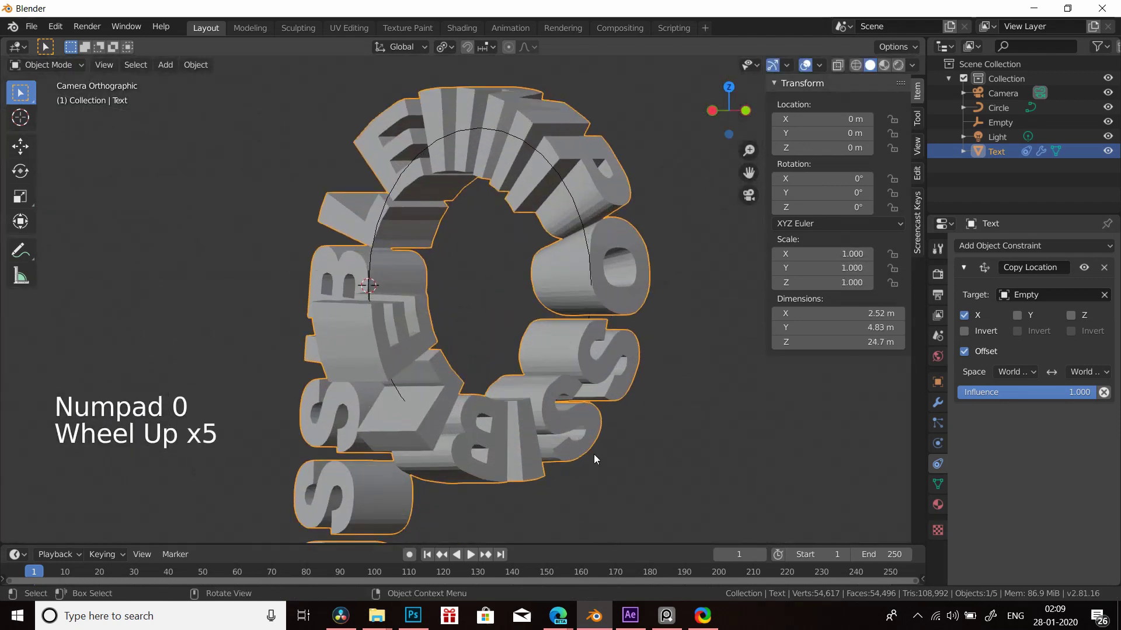
pyautogui.press('s')
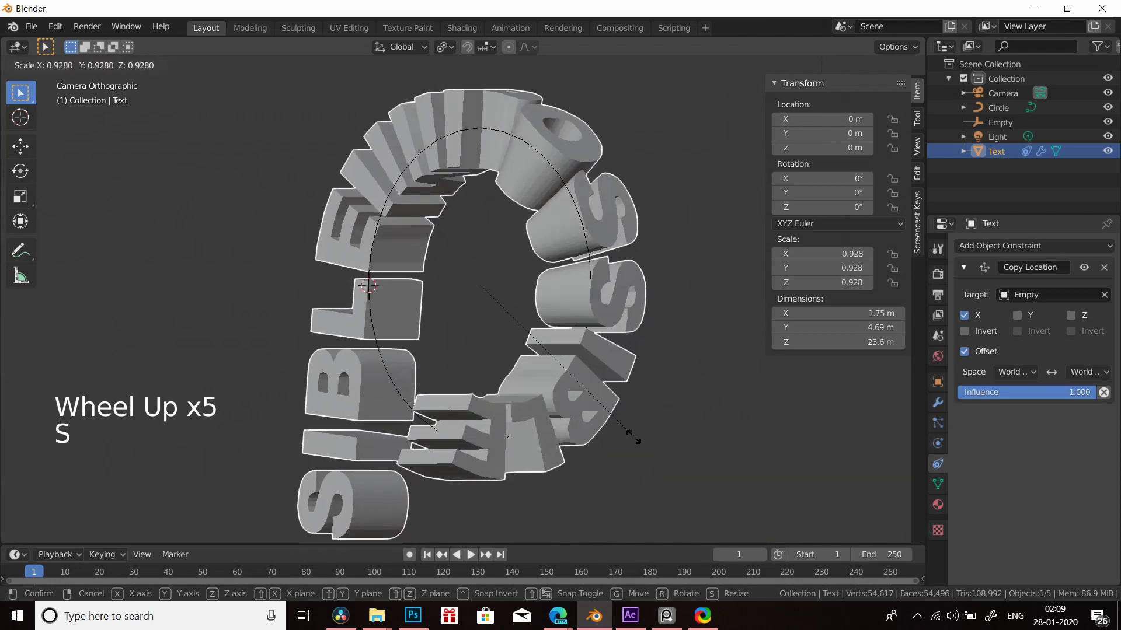
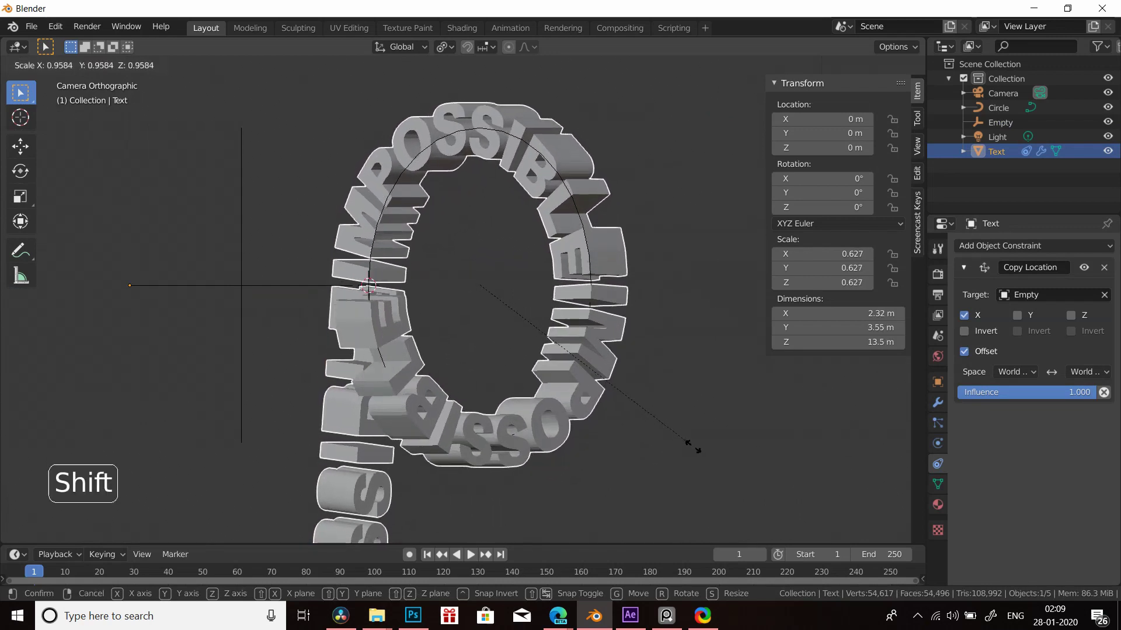
pyautogui.click(276, 294)
# - Nudge the empty along X and zoom in close on the bent letters
pyautogui.press('g')
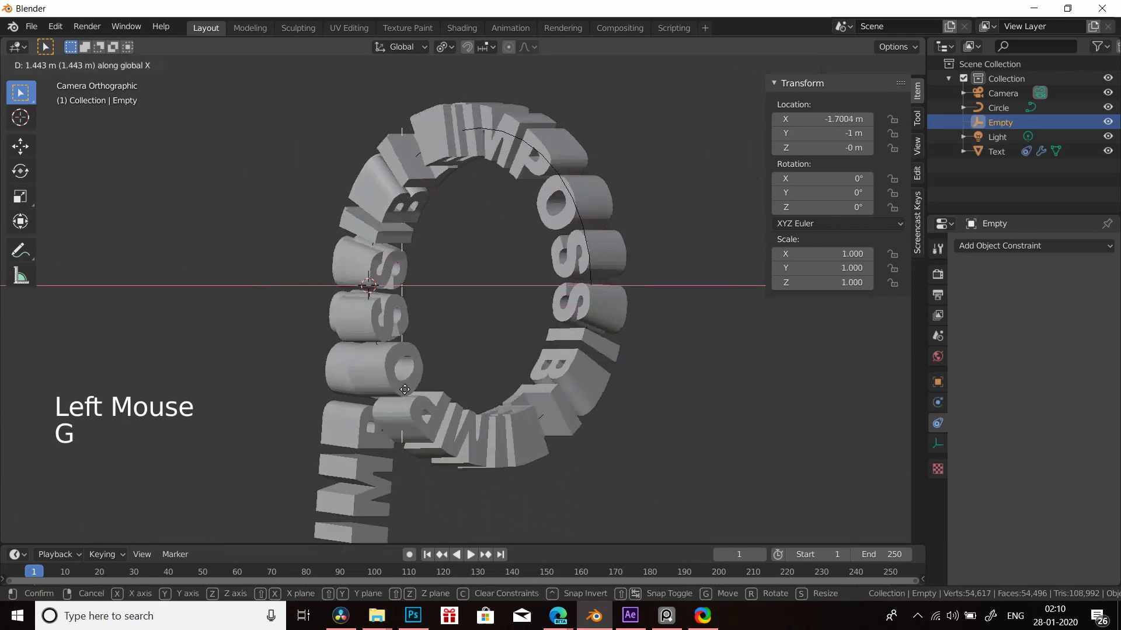
pyautogui.middleClick(611, 349)
pyautogui.scroll(3)
pyautogui.middleClick(539, 361)
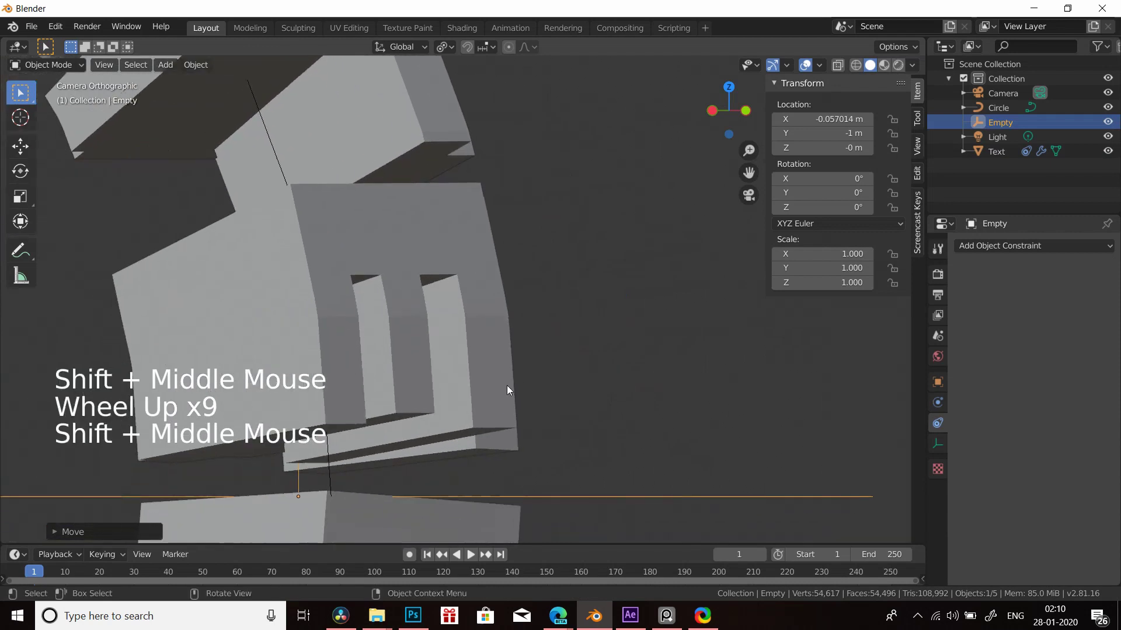
# - Select the text ring and scale it down to 0.634
pyautogui.click(511, 389)
pyautogui.press('s')
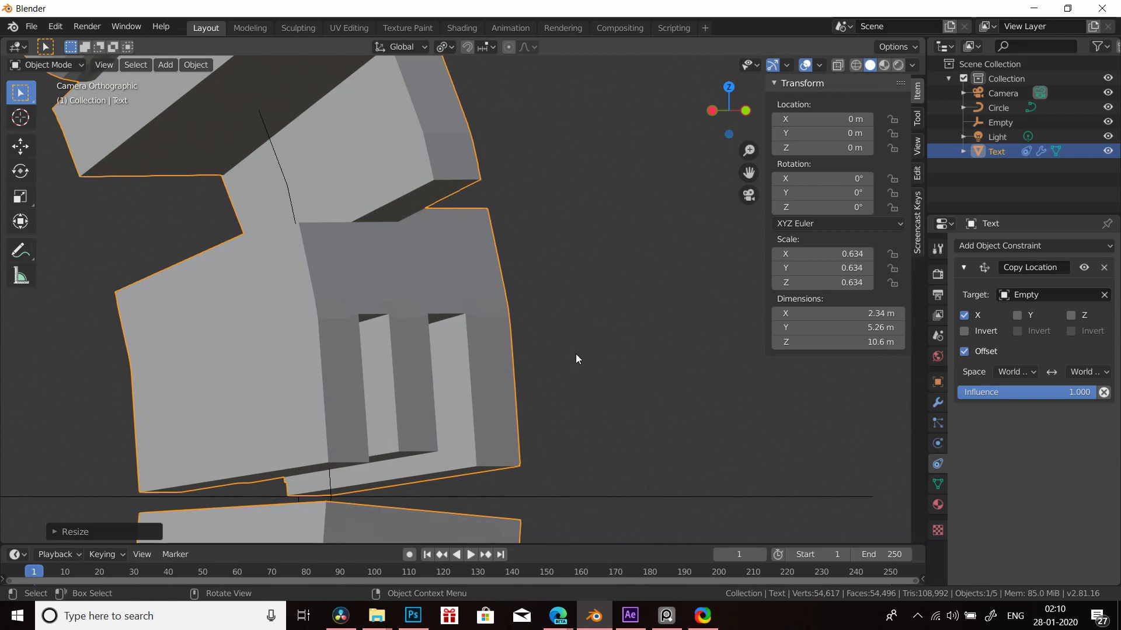
pyautogui.press('s')
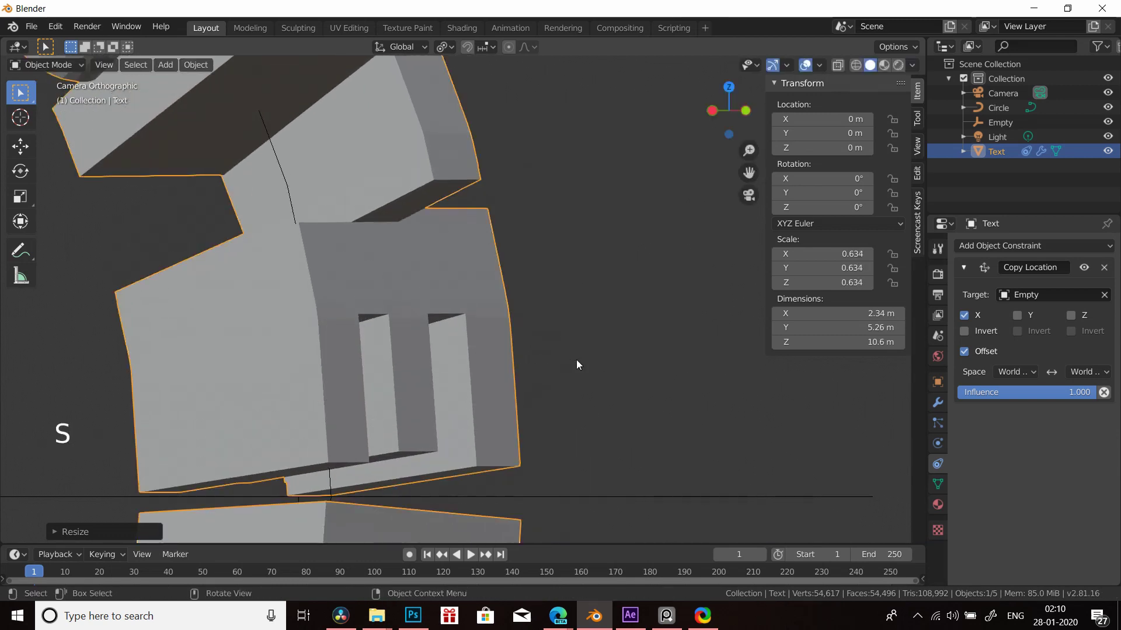
pyautogui.scroll(-3)
pyautogui.middleClick(537, 391)
pyautogui.scroll(3)
pyautogui.middleClick(574, 383)
pyautogui.scroll(-3)
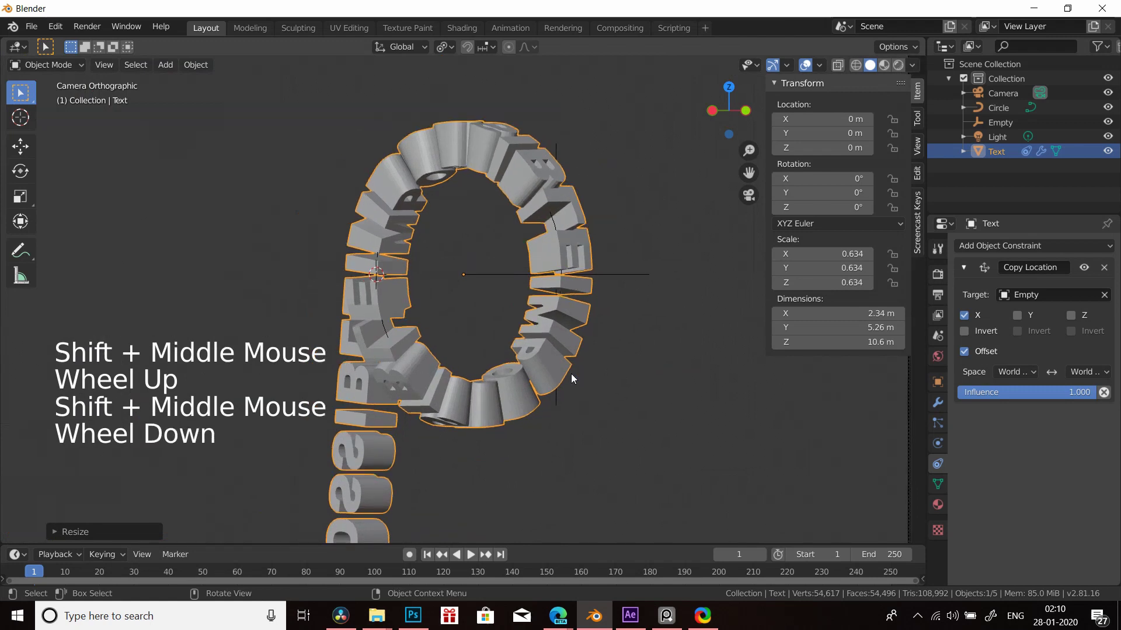
# - Select the empty and slide it along X to about −4.26 m at frame 1
pyautogui.click(627, 280)
pyautogui.press('shift+Left')
pyautogui.press('g')
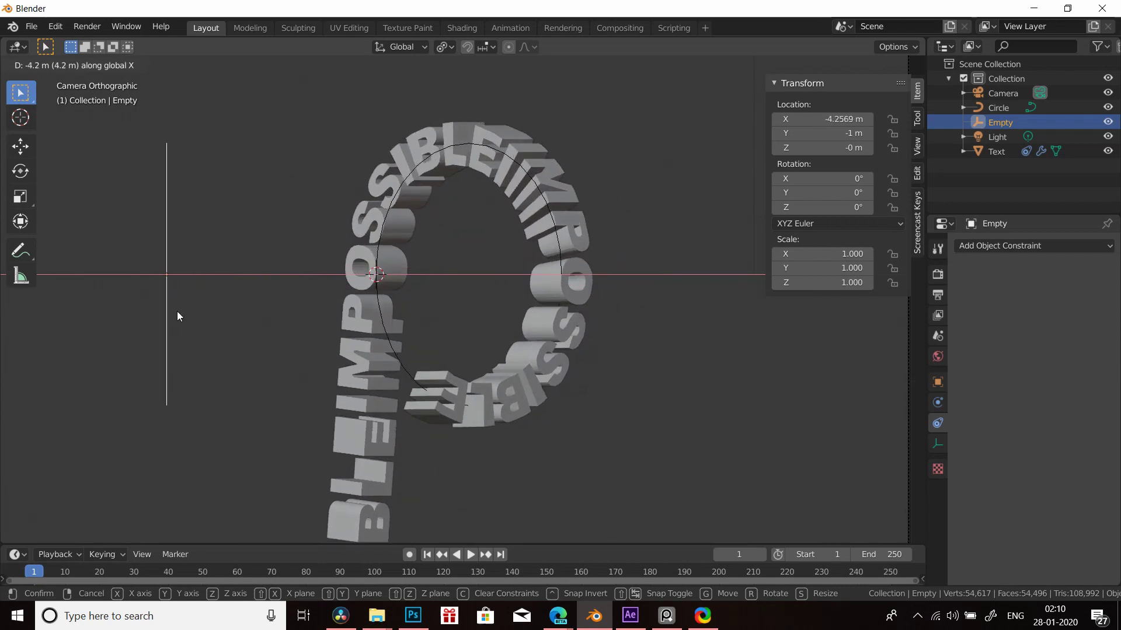
# - Keyframe the empty at −4.2569 m on frame 1, then at 8.3279 m X on frame 250
pyautogui.press('i')
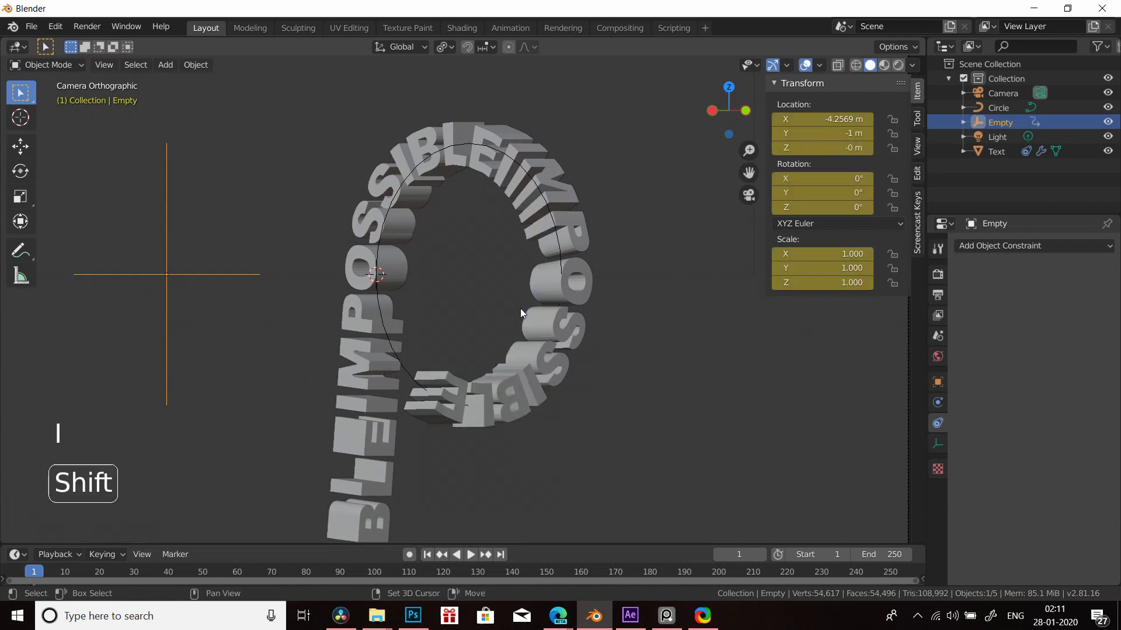
pyautogui.press('shift+Right')
pyautogui.press('g')
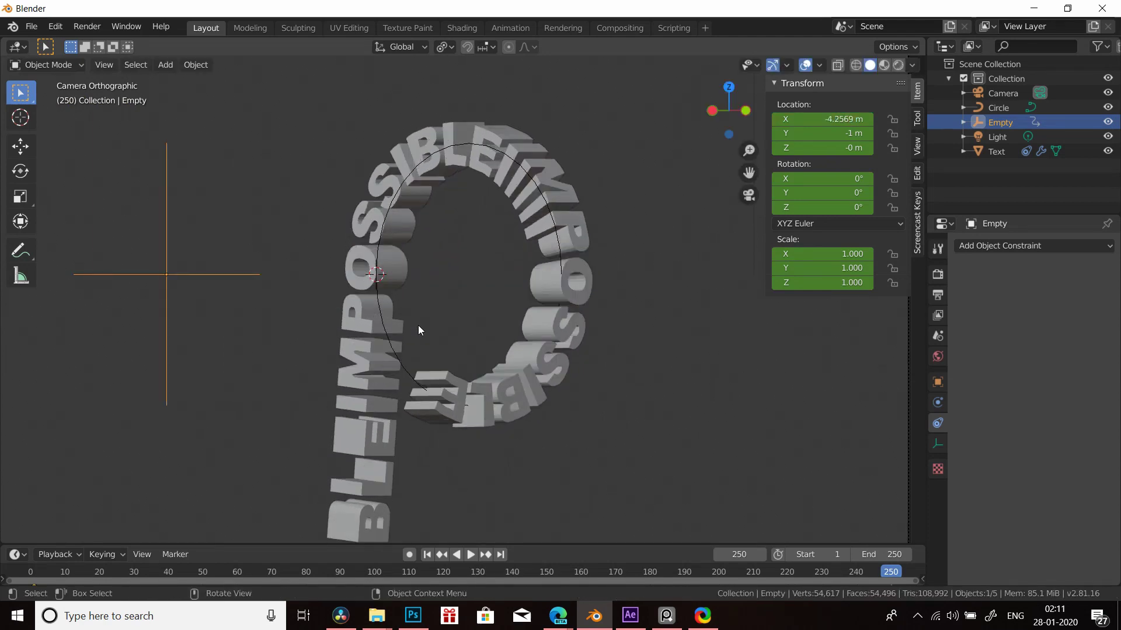
pyautogui.press('g')
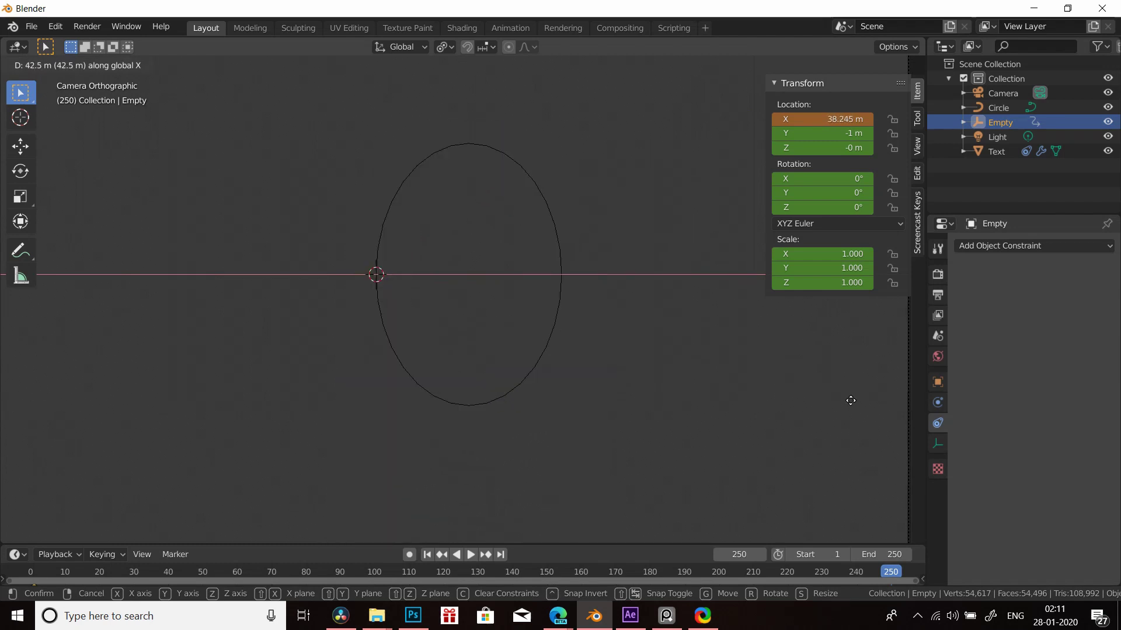
pyautogui.press('g')
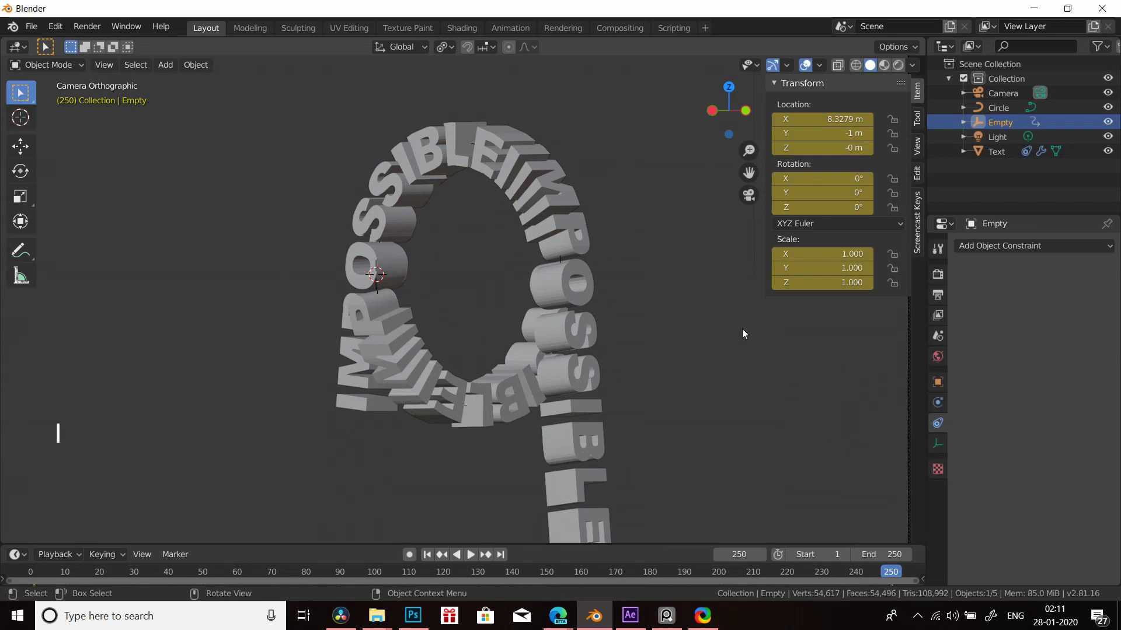
# - Flip between the first and last frames to preview the letters sliding around the ring
pyautogui.press('shift+Left')
pyautogui.press('shift+Right')
pyautogui.press('shift+Left')
pyautogui.press('shift+Right')
pyautogui.press('shift+Left')
pyautogui.scroll(3)
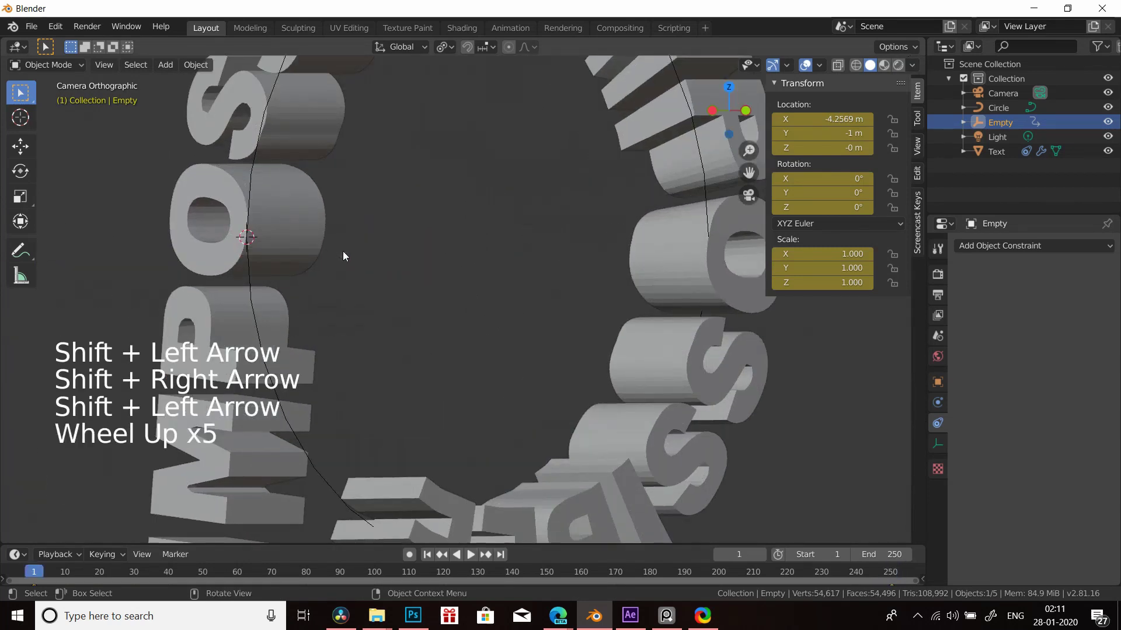
pyautogui.press('shift+Right')
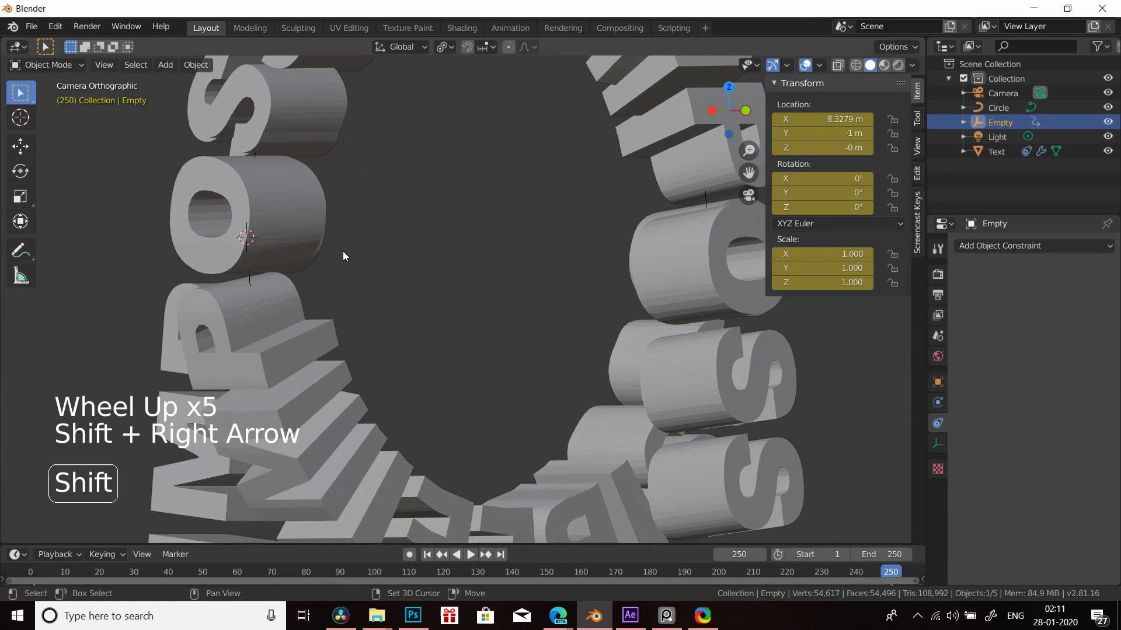
pyautogui.middleClick(475, 281)
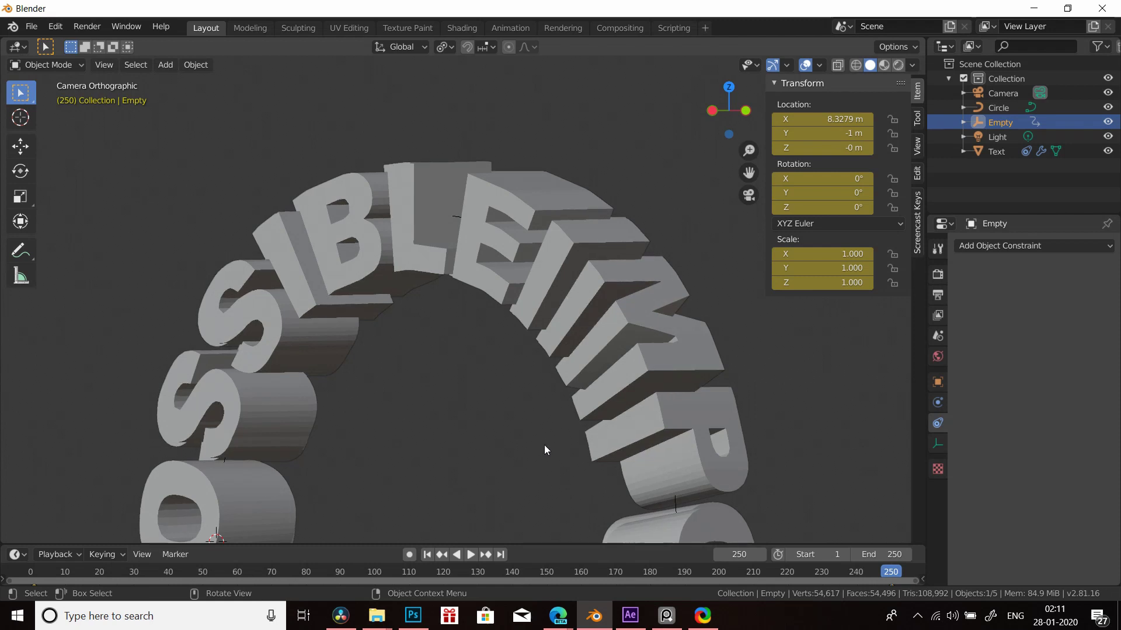
# - Nudge the empty's frame-250 X position back to about 8.30 m, re-key it and scrub to check
pyautogui.middleClick(548, 428)
pyautogui.press('shift+Left')
pyautogui.press('shift+Right')
pyautogui.press('shift+Left')
pyautogui.press('shift+Right')
pyautogui.press('g')
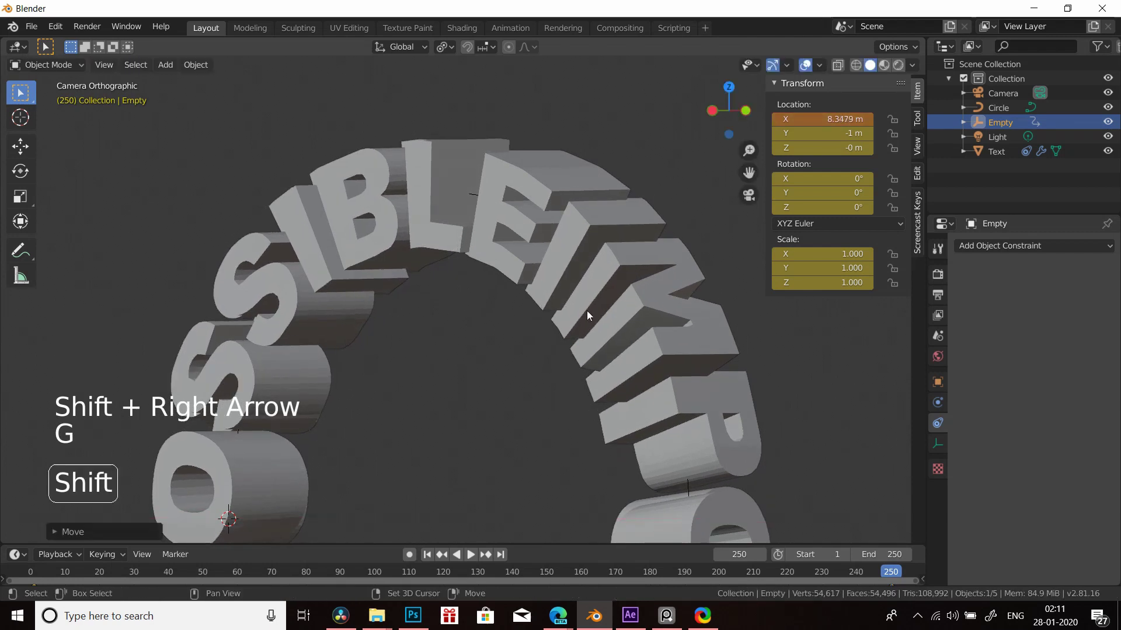
pyautogui.press('i')
pyautogui.press('shift+Left')
pyautogui.press('shift+Right')
pyautogui.press('g')
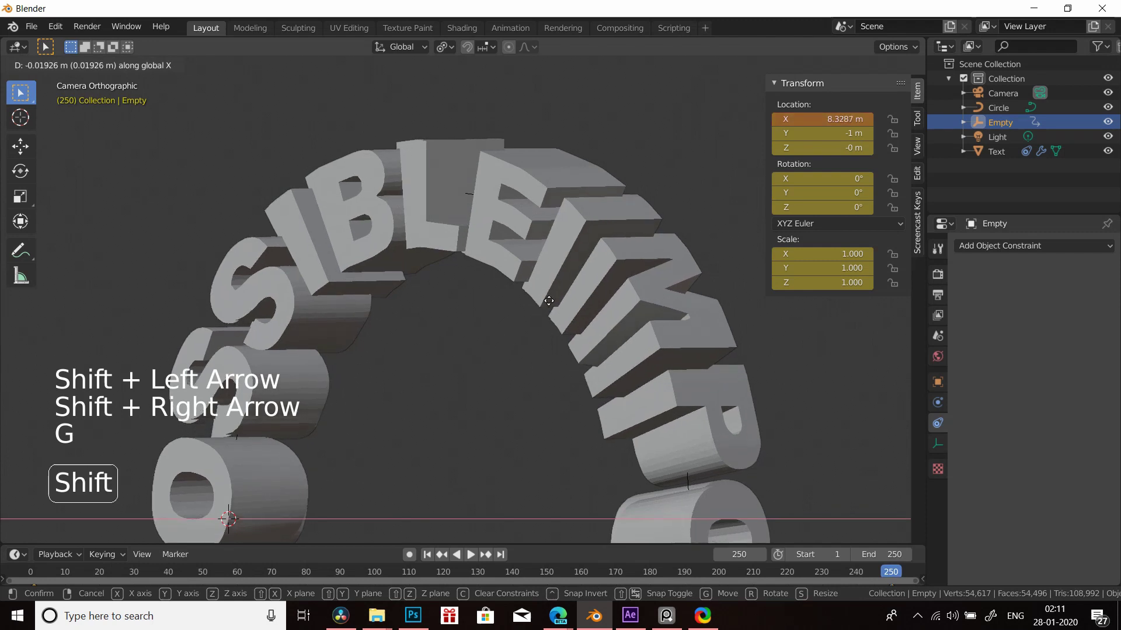
pyautogui.press('i')
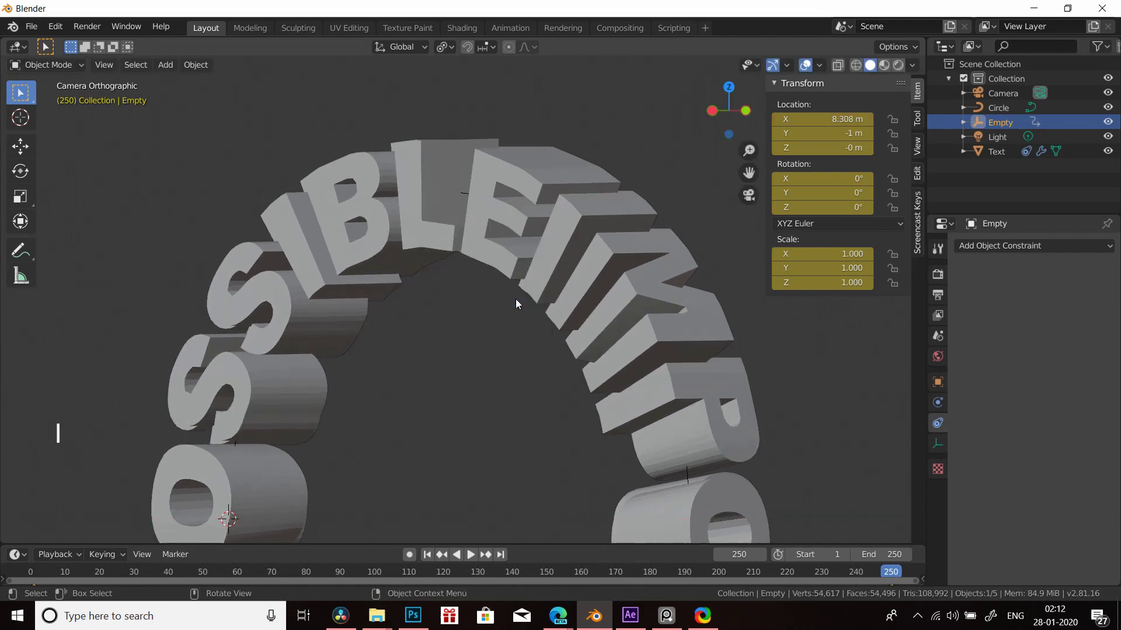
pyautogui.press('shift+Left')
pyautogui.press('shift+Right')
pyautogui.press('shift+Left')
pyautogui.press('shift+Right')
pyautogui.press('shift+Left')
pyautogui.press('shift+Right')
# - Select the text ring and scale it to 0.633
pyautogui.click(673, 295)
pyautogui.middleClick(644, 299)
pyautogui.scroll(3)
pyautogui.middleClick(491, 350)
pyautogui.scroll(3)
pyautogui.press('s')
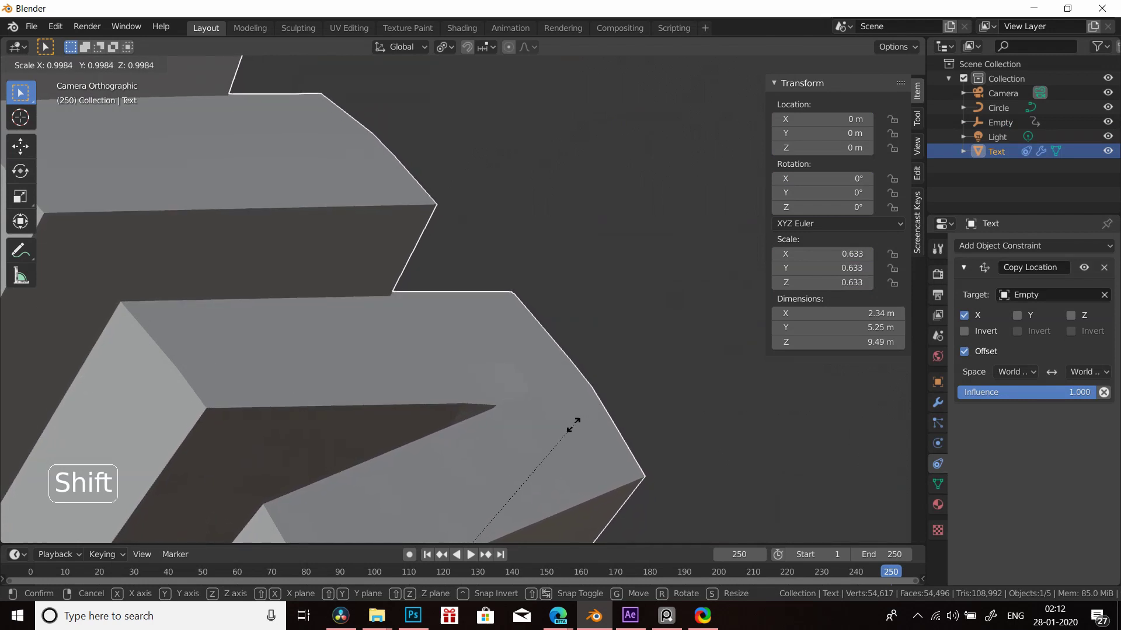
pyautogui.scroll(-3)
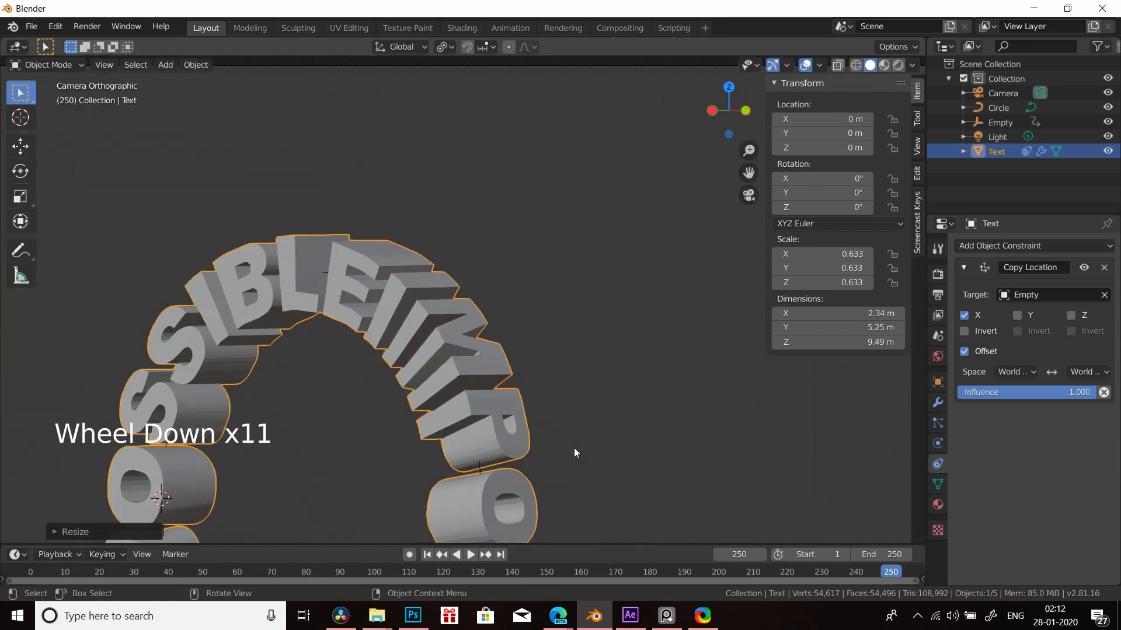
pyautogui.press('shift+Left')
pyautogui.press('shift+Right')
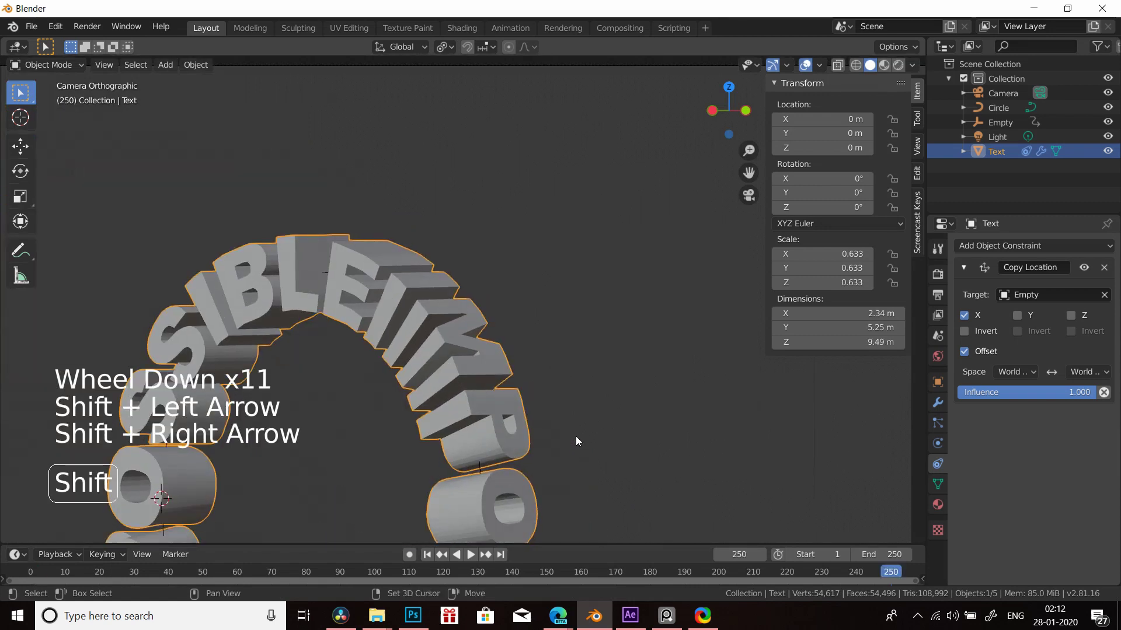
pyautogui.press('shift+Left')
pyautogui.press('shift+Right')
# - Fine-tune the empty to 8.2966 m on X at frame 250 and keyframe the corrected position
pyautogui.click(974, 130)
pyautogui.scroll(3)
pyautogui.middleClick(607, 368)
pyautogui.scroll(3)
pyautogui.press('g')
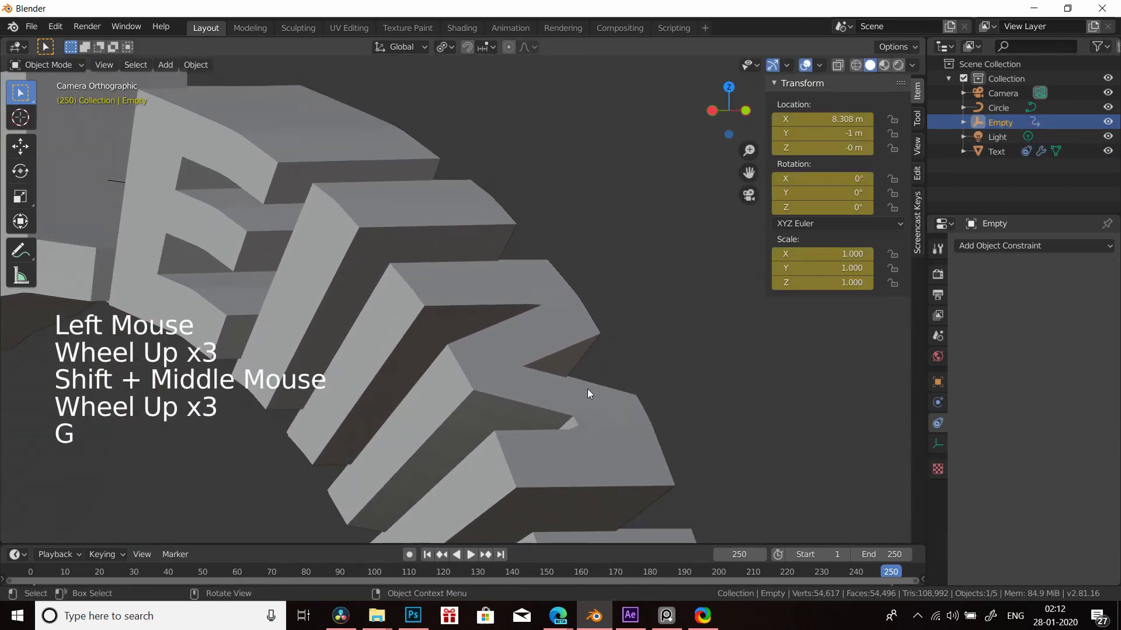
pyautogui.press('shift+Left')
pyautogui.press('shift+Right')
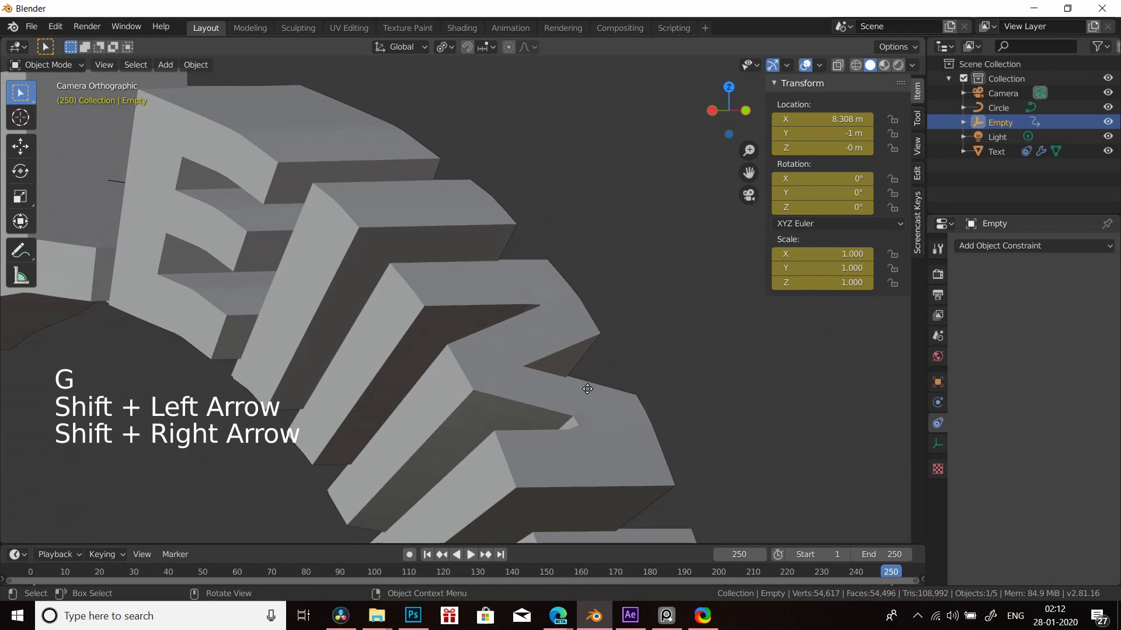
pyautogui.press('g')
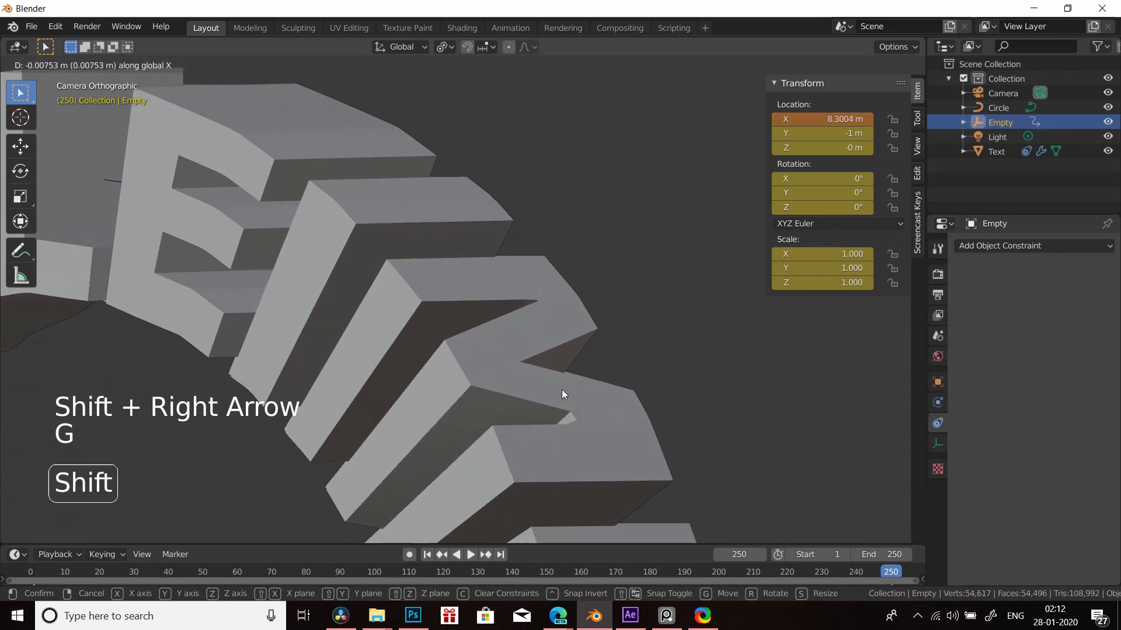
pyautogui.press('i')
pyautogui.press('shift+Left')
pyautogui.press('shift+Right')
pyautogui.press('g')
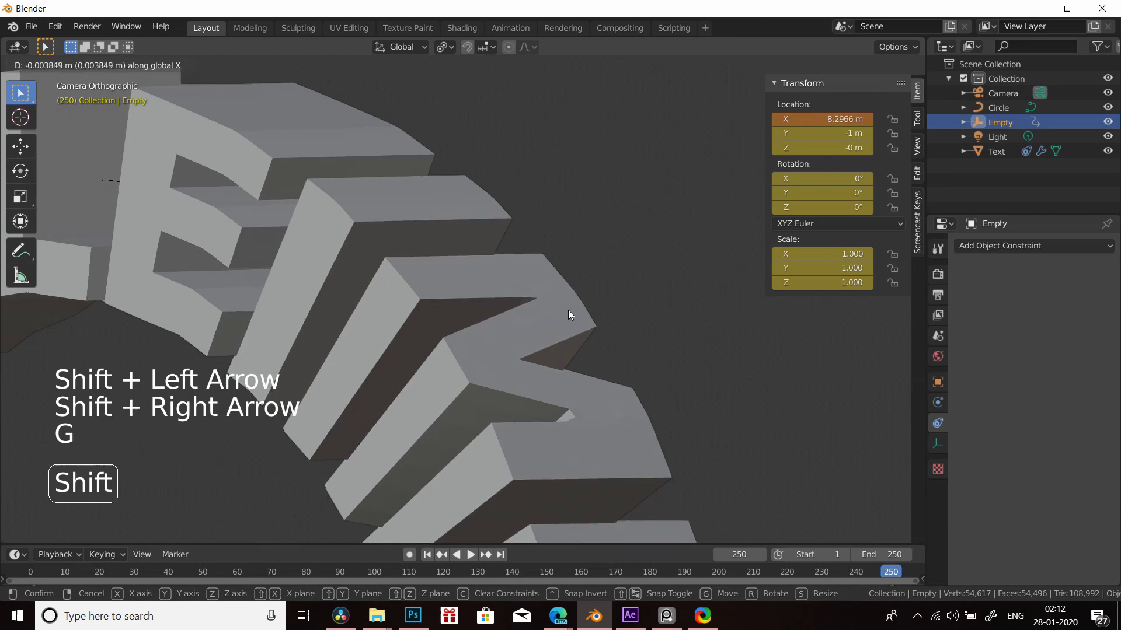
pyautogui.press('i')
pyautogui.press('shift+Left')
pyautogui.press('shift+Right')
pyautogui.press('shift+Left')
pyautogui.press('shift+Right')
pyautogui.scroll(-3)
pyautogui.middleClick(570, 367)
pyautogui.scroll(3)
pyautogui.middleClick(521, 399)
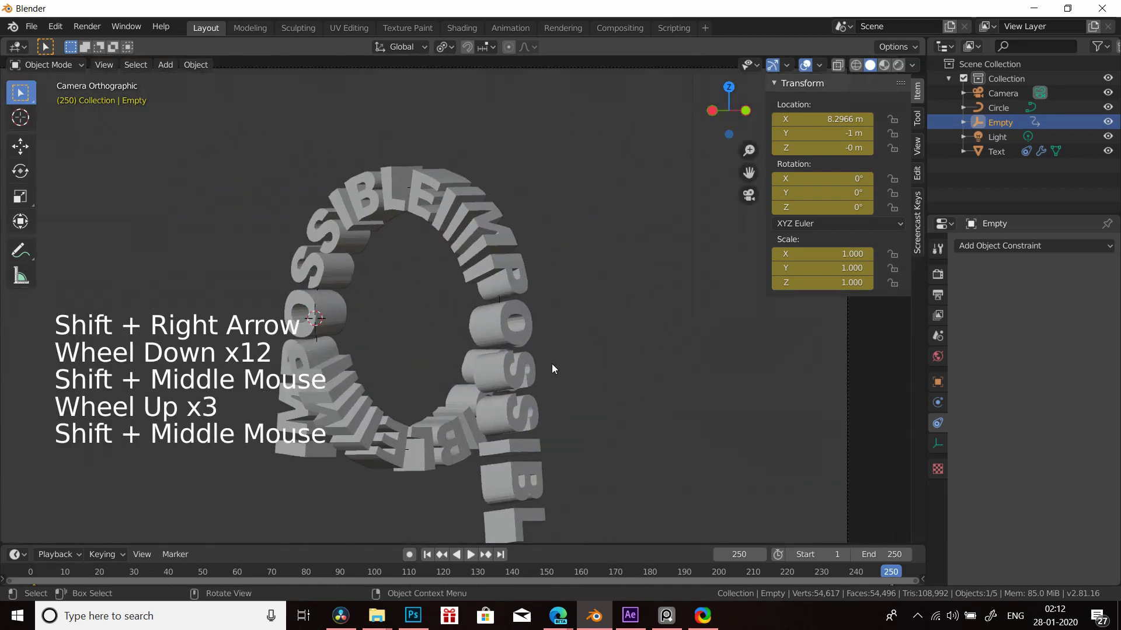
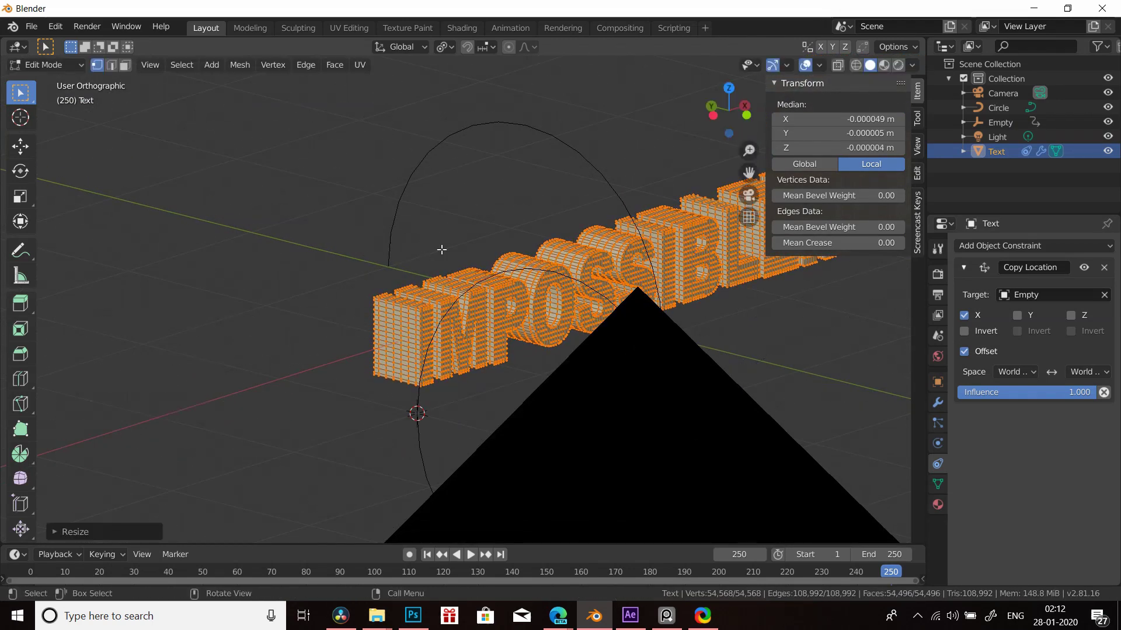
# - Back in object mode, raise the text ring's Y scale to 0.865 and check it from the camera view
pyautogui.press('Tab')
pyautogui.middleClick(585, 256)
pyautogui.scroll(-3)
pyautogui.middleClick(611, 308)
pyautogui.click(936, 411)
pyautogui.click(1031, 270)
pyautogui.scroll(3)
pyautogui.middleClick(583, 362)
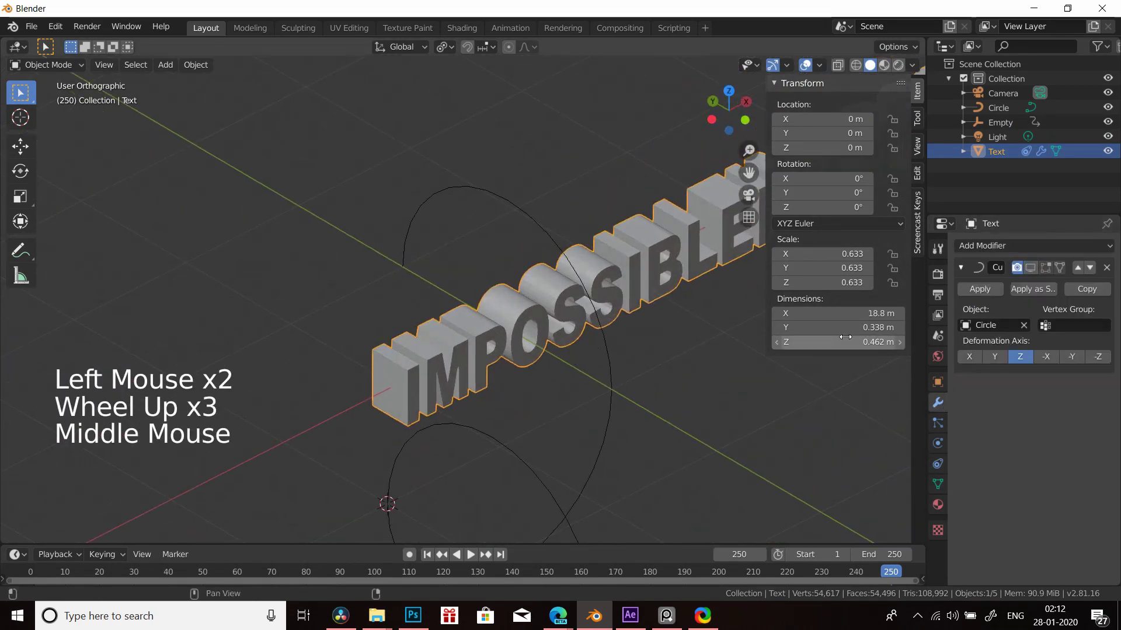
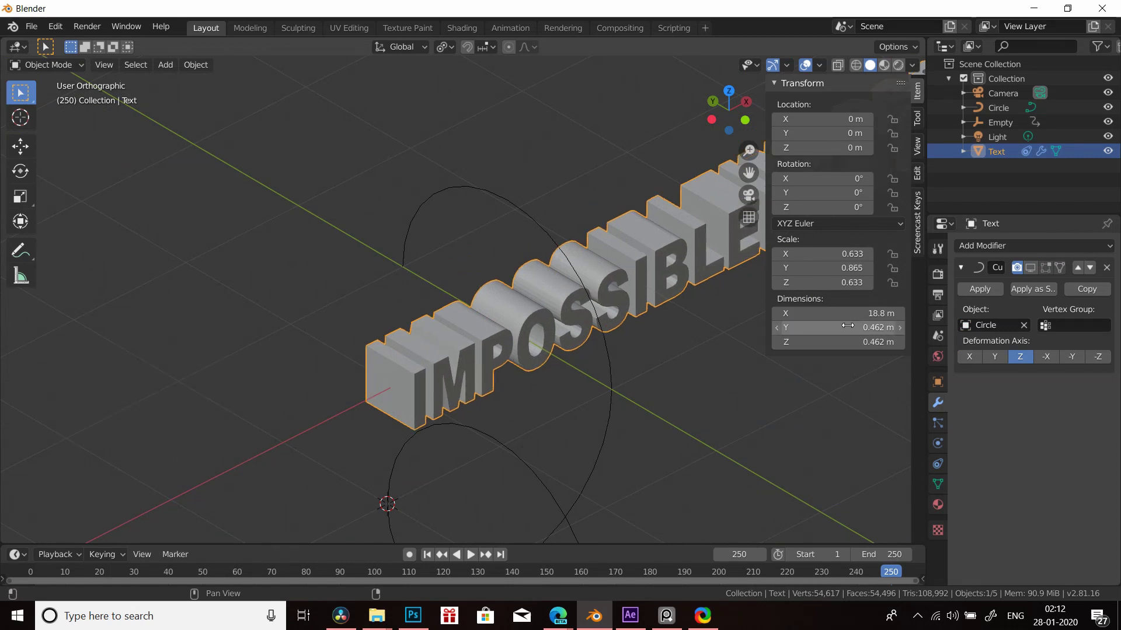
pyautogui.click(1037, 271)
pyautogui.press('KP_0')
pyautogui.scroll(3)
pyautogui.scroll(-3)
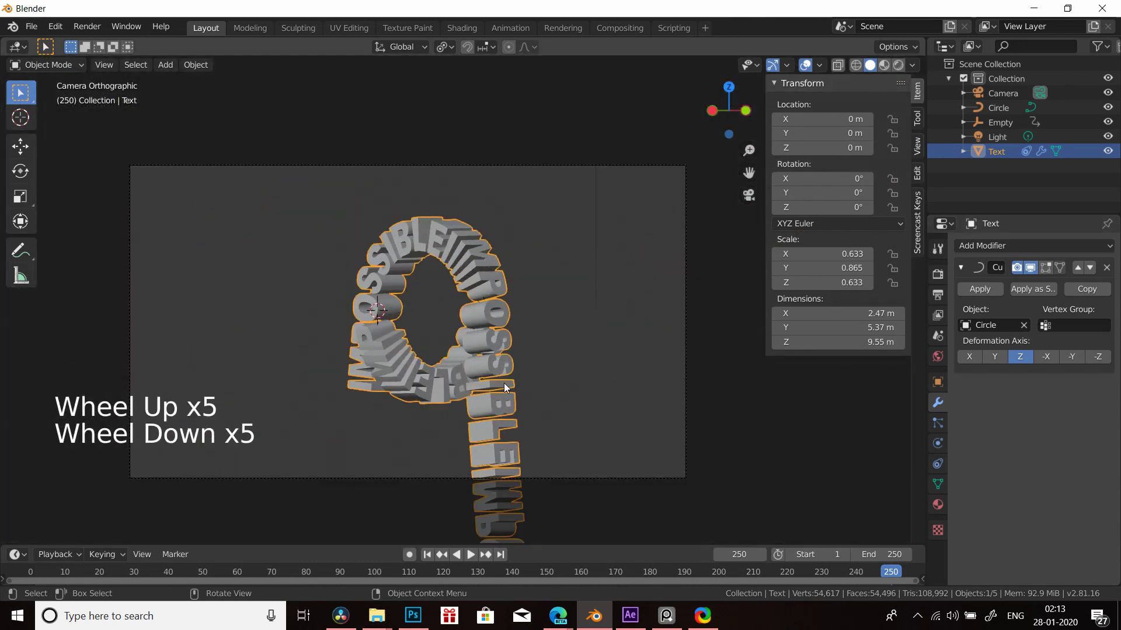
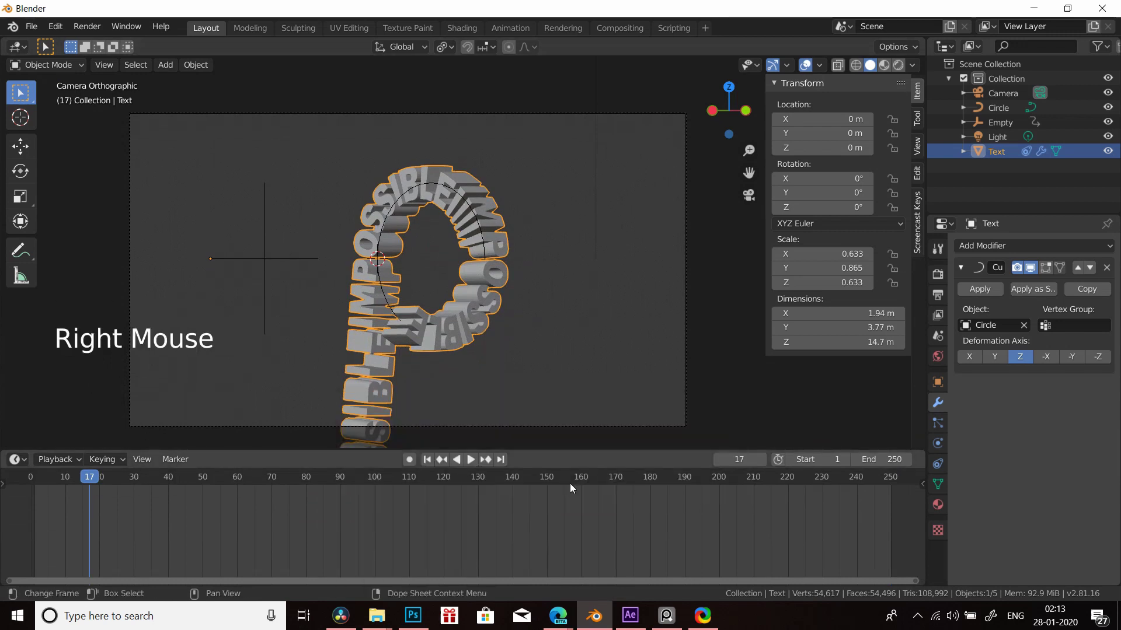
# - Select the Empty, keyframe its transform via the Insert Keyframe menu and play back to check
pyautogui.press('shift+Left')
pyautogui.press('space')
pyautogui.press('space')
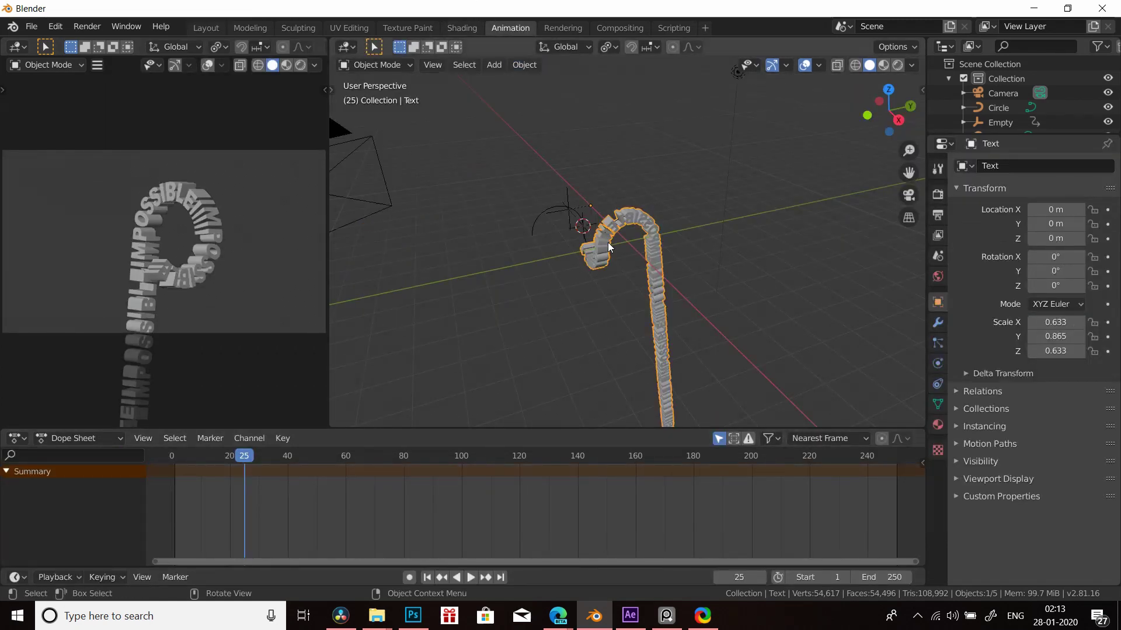
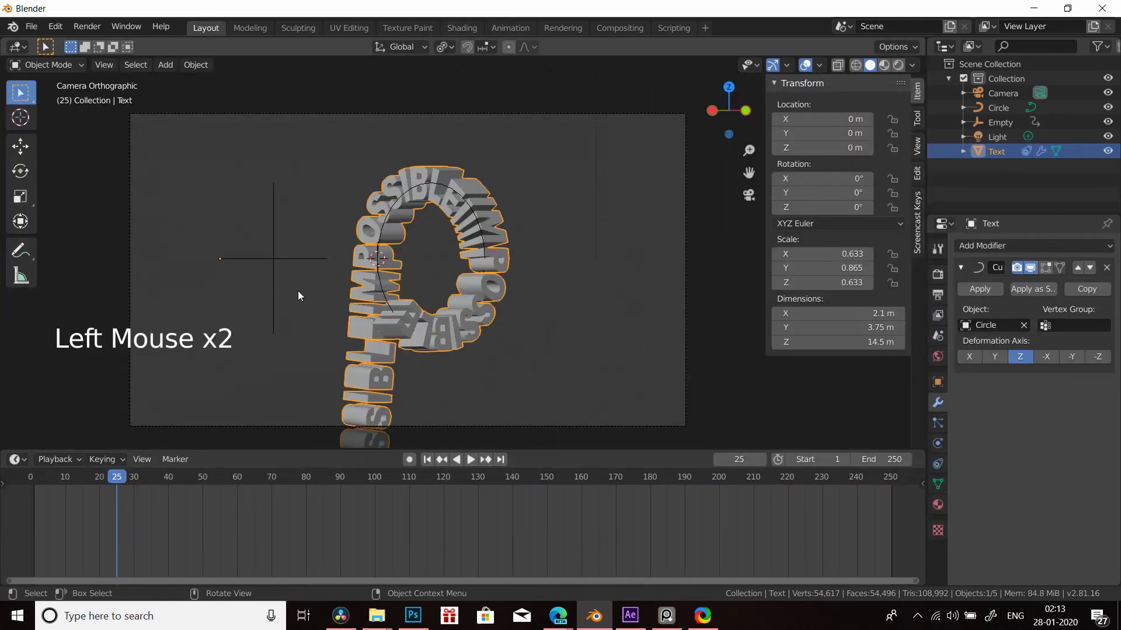
pyautogui.click(275, 258)
pyautogui.rightClick(288, 520)
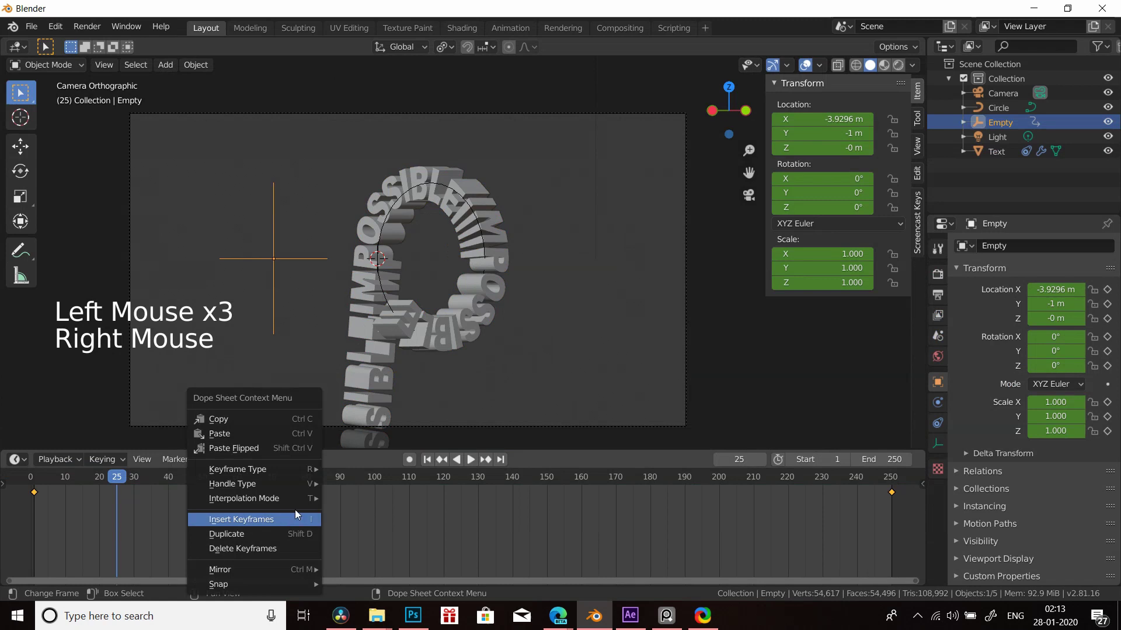
pyautogui.press('space')
pyautogui.press('space')
pyautogui.press('shift+Left')
pyautogui.press('space')
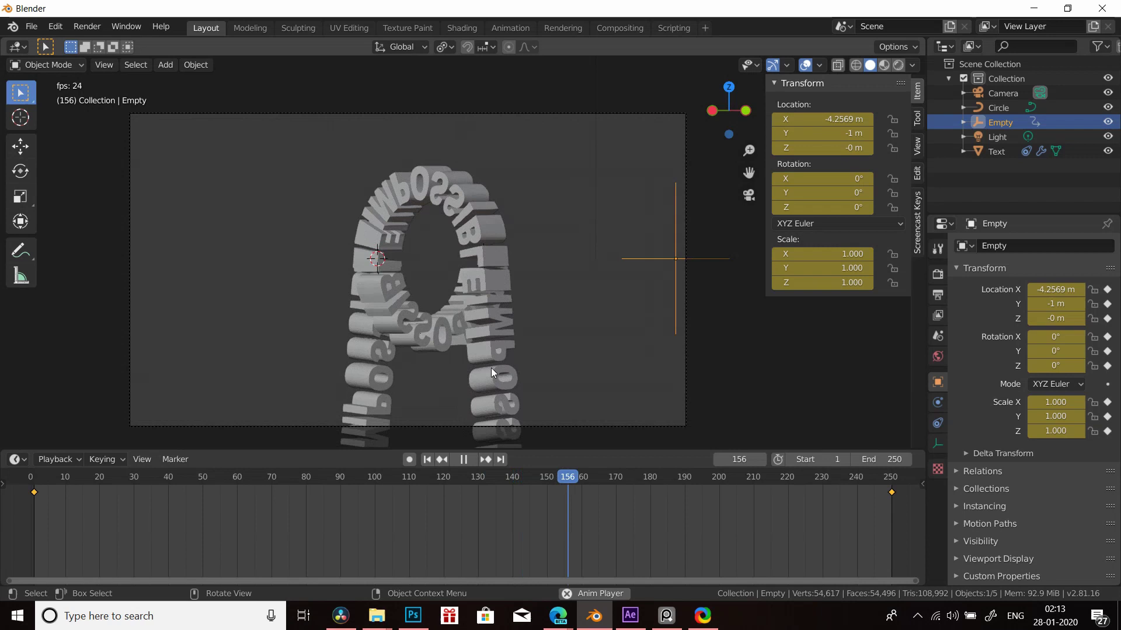
pyautogui.press('shift+Left')
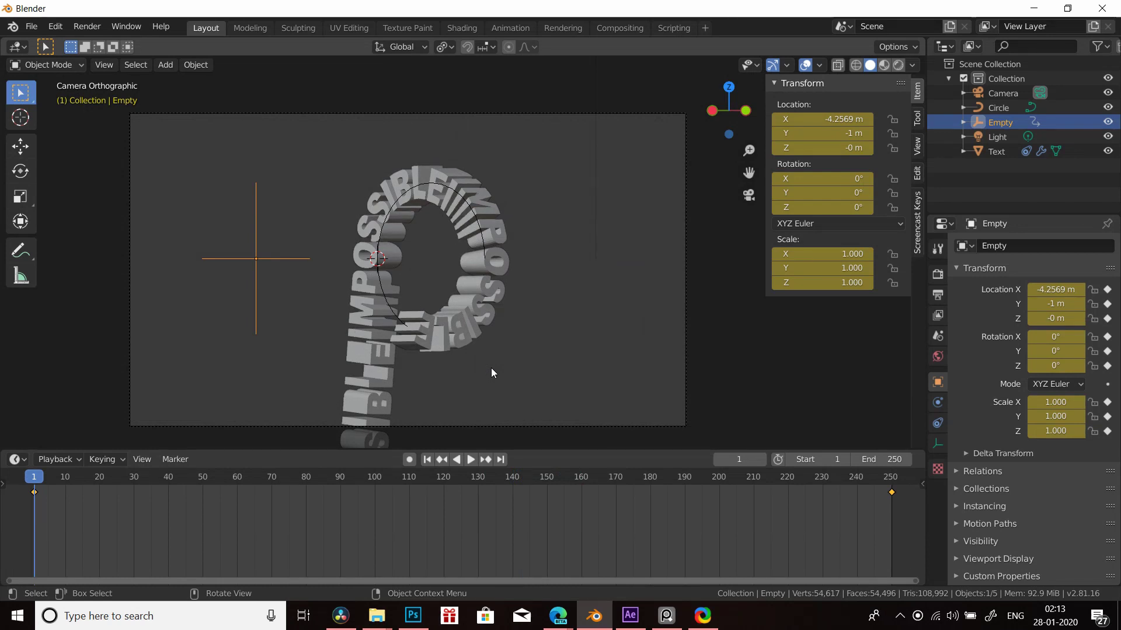
pyautogui.press('shift+Right')
pyautogui.press('shift+Left')
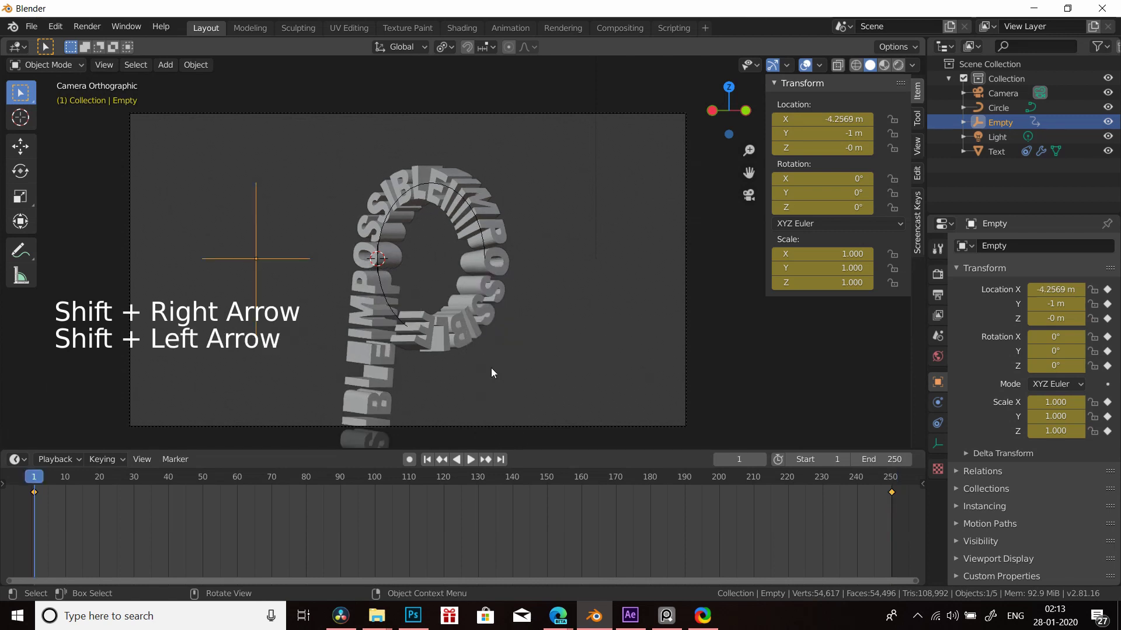
# - Set the Empty to about −1.70 m on X at frame 1 and keyframe it
pyautogui.press('g')
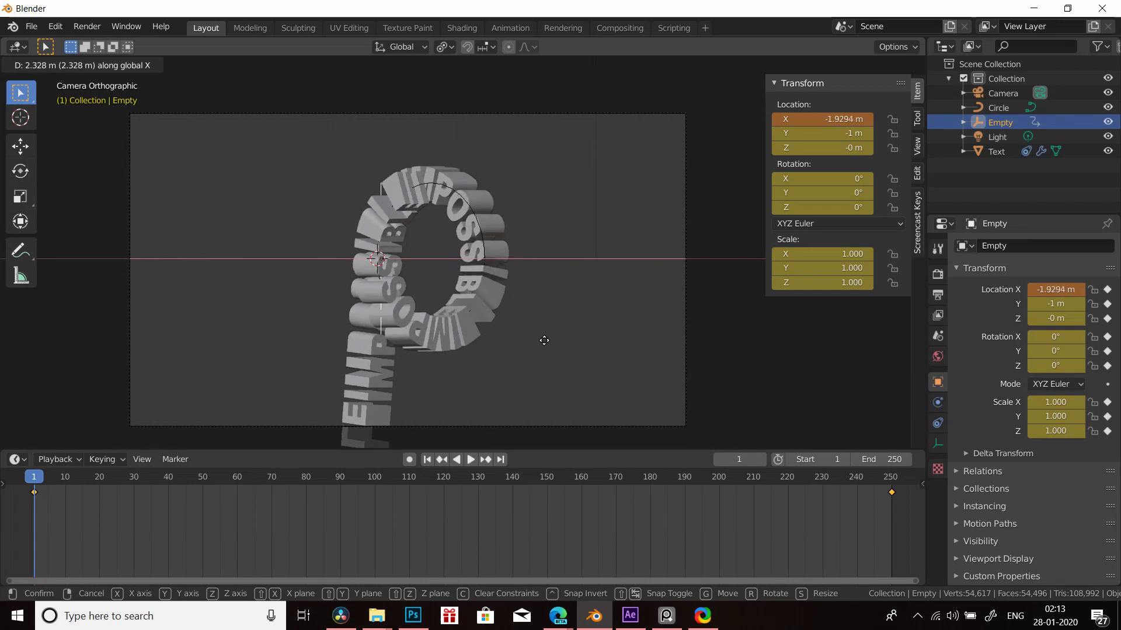
pyautogui.press('i')
pyautogui.press('shift+Left')
pyautogui.press('shift+Right')
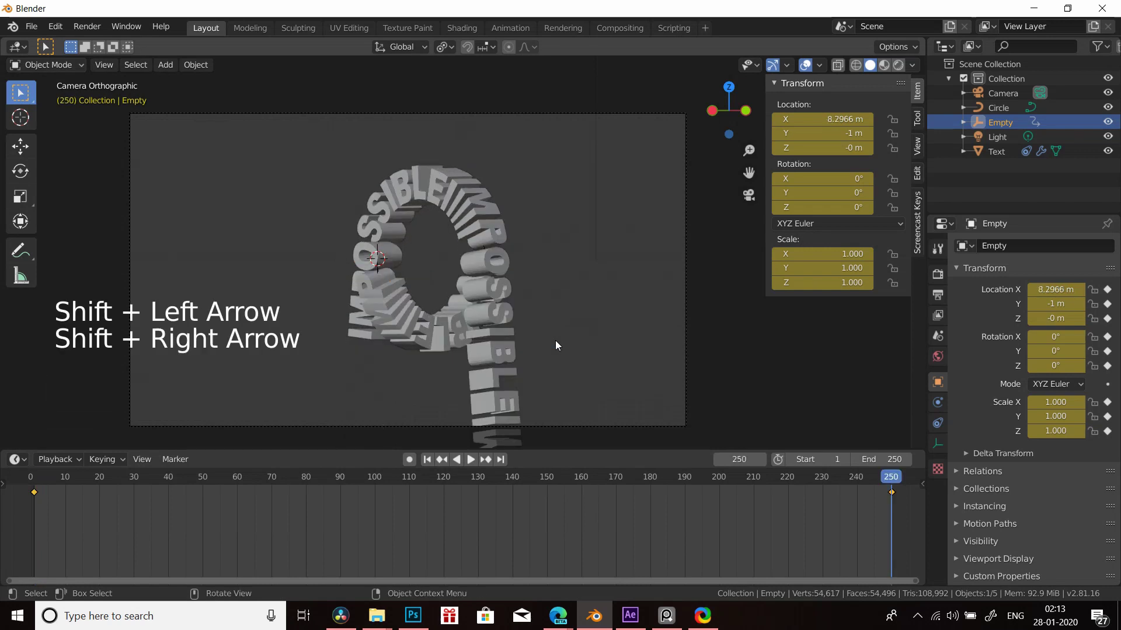
# - Move the Empty to 10.85 m on X at frame 250, keyframe it and scrub between the ends
pyautogui.press('g')
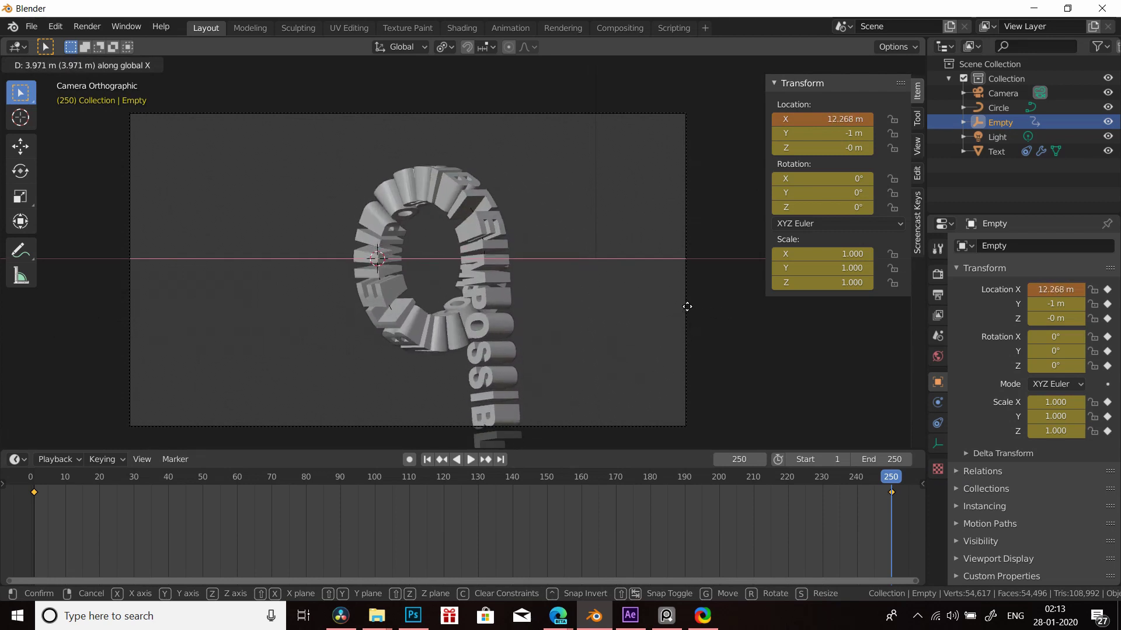
pyautogui.press('i')
pyautogui.press('shift+Left')
pyautogui.press('shift+Right')
pyautogui.press('shift+Left')
pyautogui.press('shift+Right')
pyautogui.press('shift+Left')
pyautogui.press('shift+Right')
pyautogui.press('shift+Left')
pyautogui.press('shift+Right')
pyautogui.press('shift+Left')
pyautogui.press('shift+Left')
# - Play the animation once more to verify the travel, then save the file
pyautogui.press('space')
pyautogui.press('space')
pyautogui.press('shift+Left')
pyautogui.press('shift+Right')
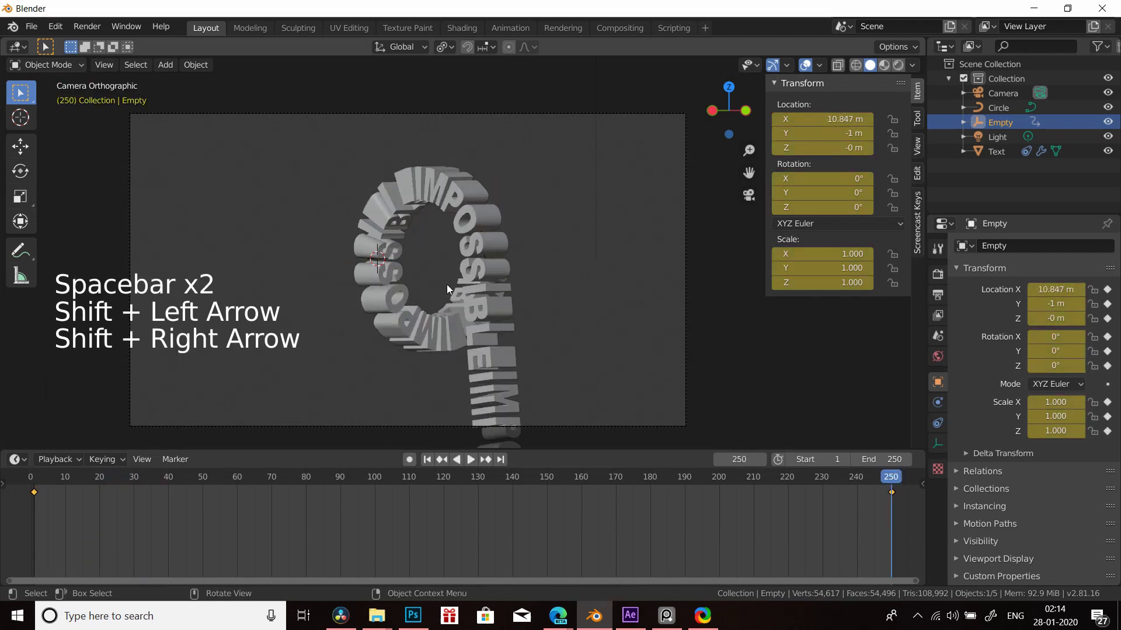
pyautogui.press('ctrl+s')
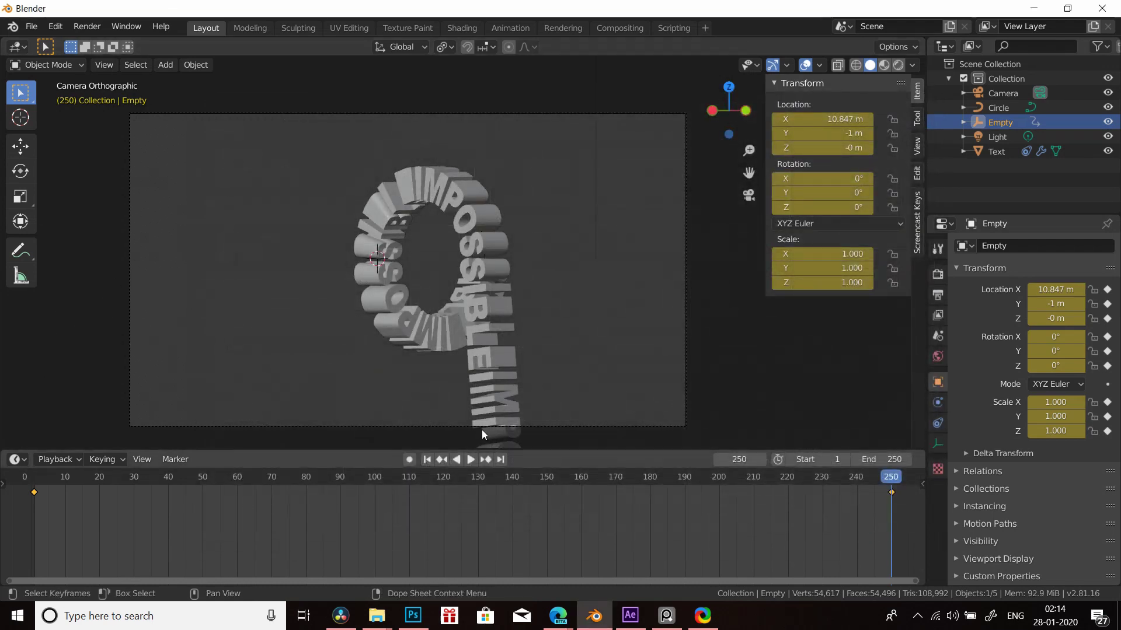
# - Orbit around the ring and select the IMPOSSIBLE text together with its Circle curve
pyautogui.scroll(-3)
pyautogui.middleClick(448, 302)
pyautogui.scroll(3)
pyautogui.middleClick(589, 313)
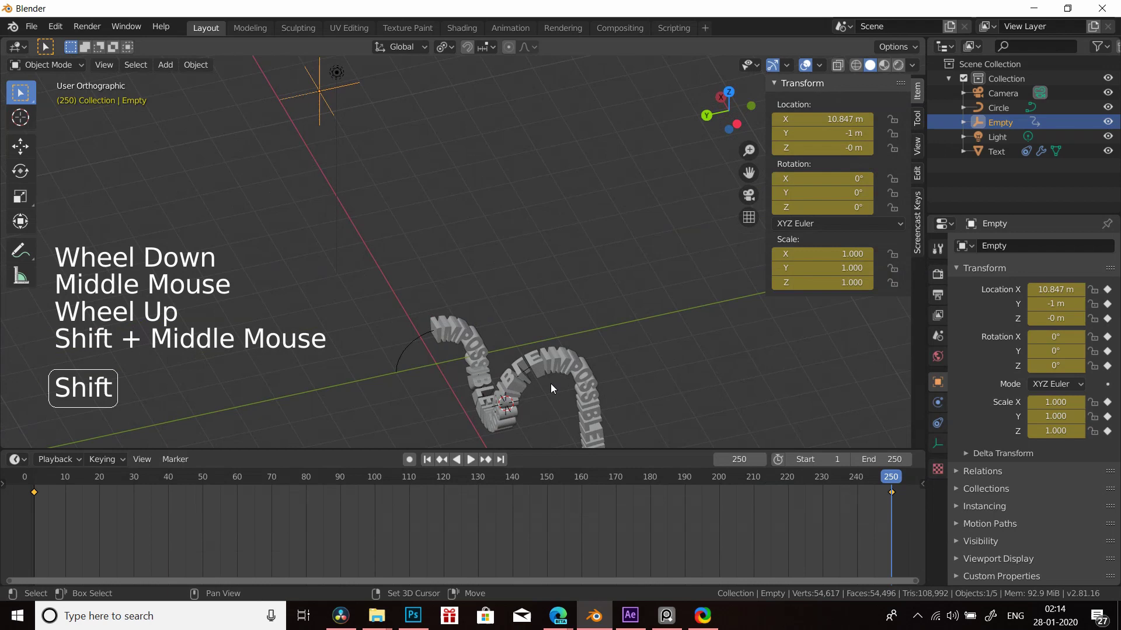
pyautogui.scroll(3)
pyautogui.middleClick(545, 368)
pyautogui.press('z')
pyautogui.click(496, 332)
pyautogui.scroll(-3)
pyautogui.middleClick(541, 385)
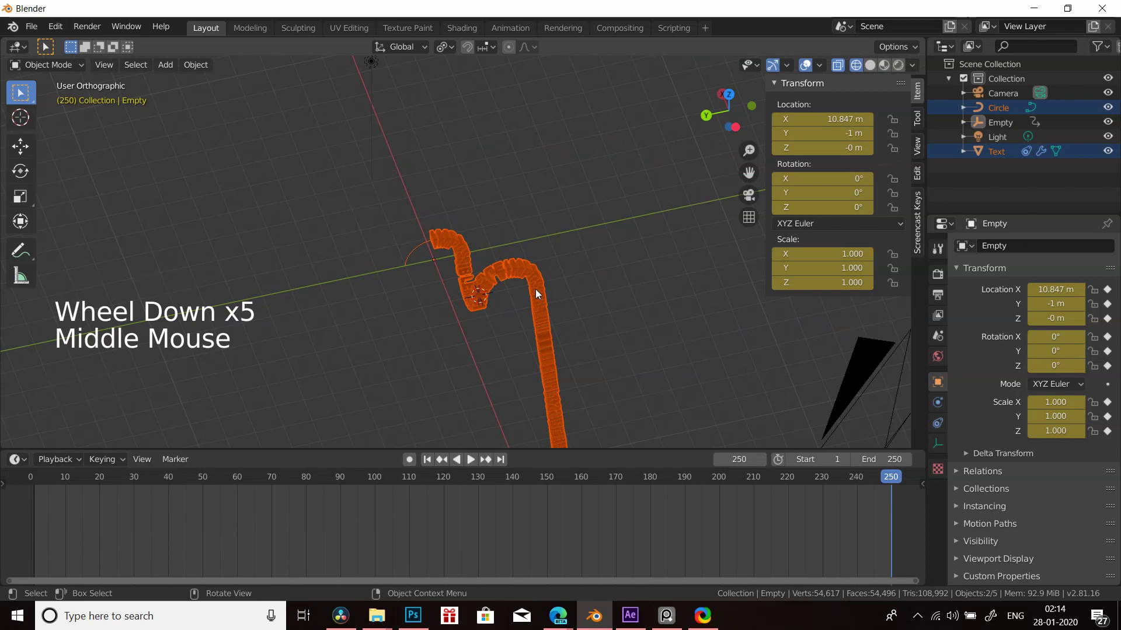
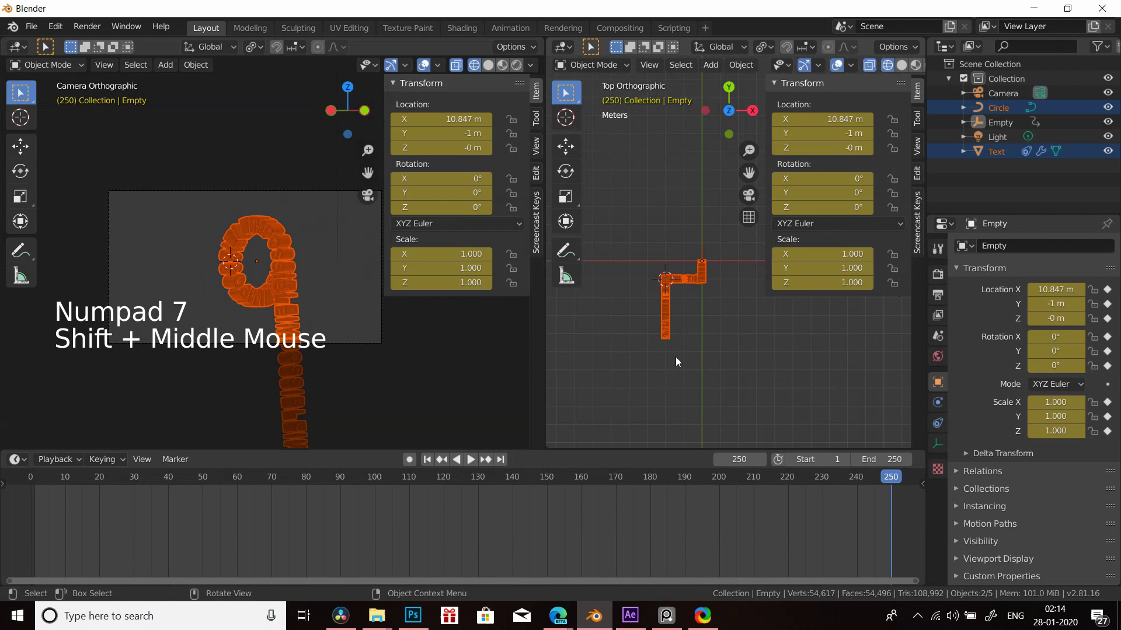
# - Duplicate the text ring together with its circle curve (Shift+D)
pyautogui.press('n')
pyautogui.press('n')
pyautogui.press('shift+d')
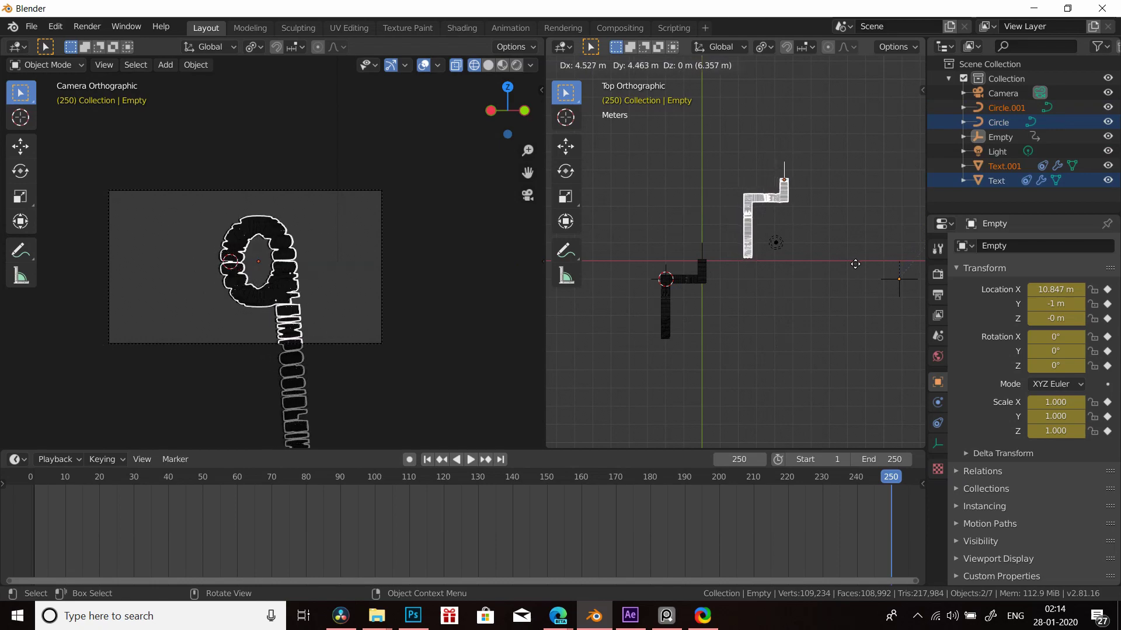
pyautogui.scroll(3)
pyautogui.middleClick(393, 341)
pyautogui.scroll(3)
pyautogui.middleClick(364, 327)
# - Move the duplicated ring and curve along Y away from the original and place it
pyautogui.press('g')
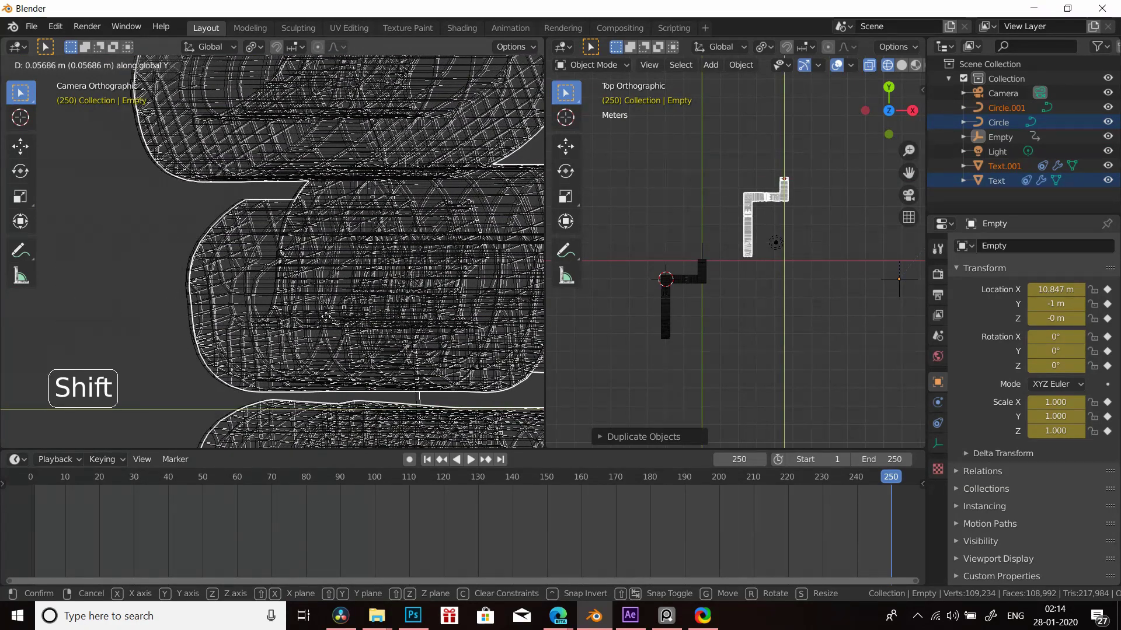
pyautogui.scroll(3)
pyautogui.middleClick(311, 283)
pyautogui.middleClick(282, 275)
pyautogui.scroll(3)
pyautogui.press('g')
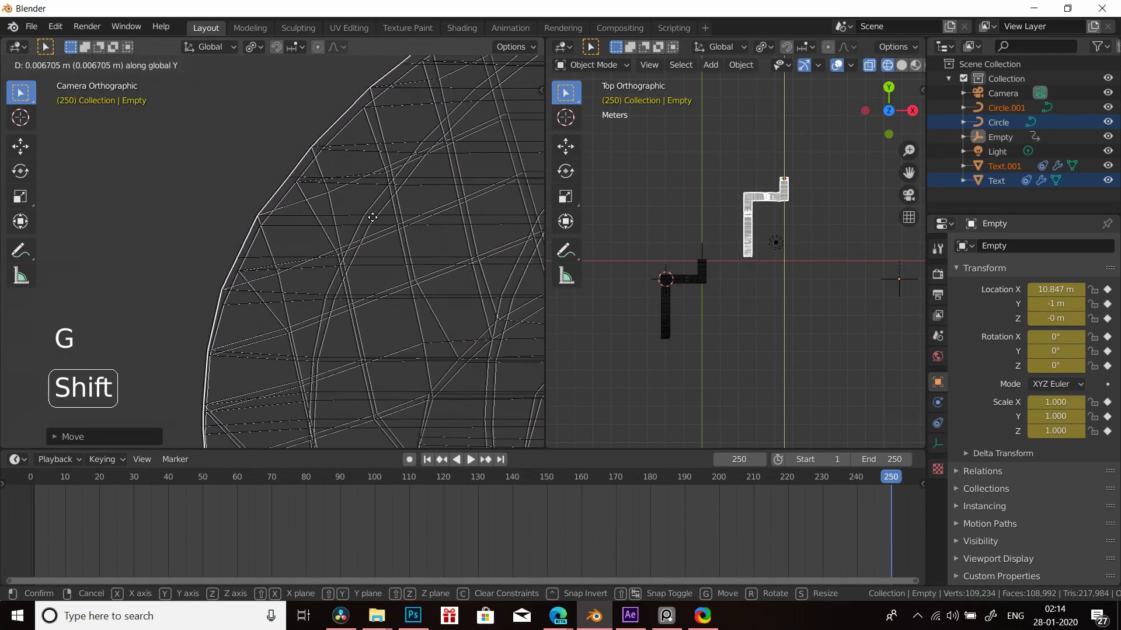
pyautogui.scroll(-3)
pyautogui.press('z')
pyautogui.scroll(3)
pyautogui.middleClick(332, 314)
pyautogui.scroll(3)
pyautogui.scroll(-3)
pyautogui.middleClick(735, 290)
pyautogui.click(728, 280)
# - Add a cube over the original text ring and scale it up
pyautogui.press('shift+a')
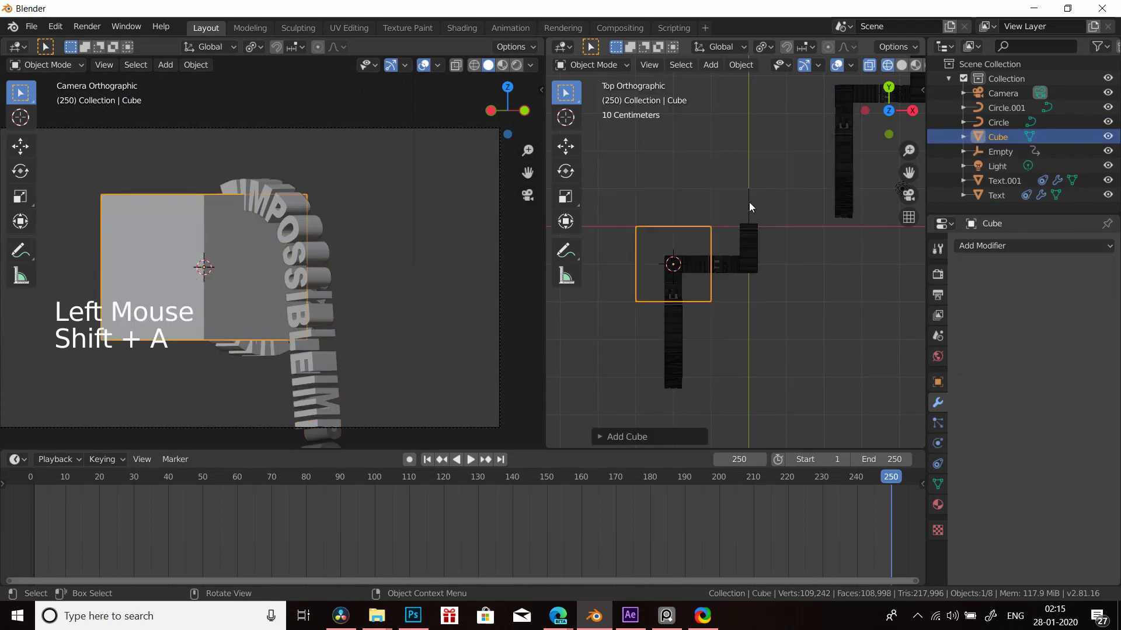
pyautogui.scroll(3)
pyautogui.press('g')
pyautogui.press('s')
pyautogui.press('g')
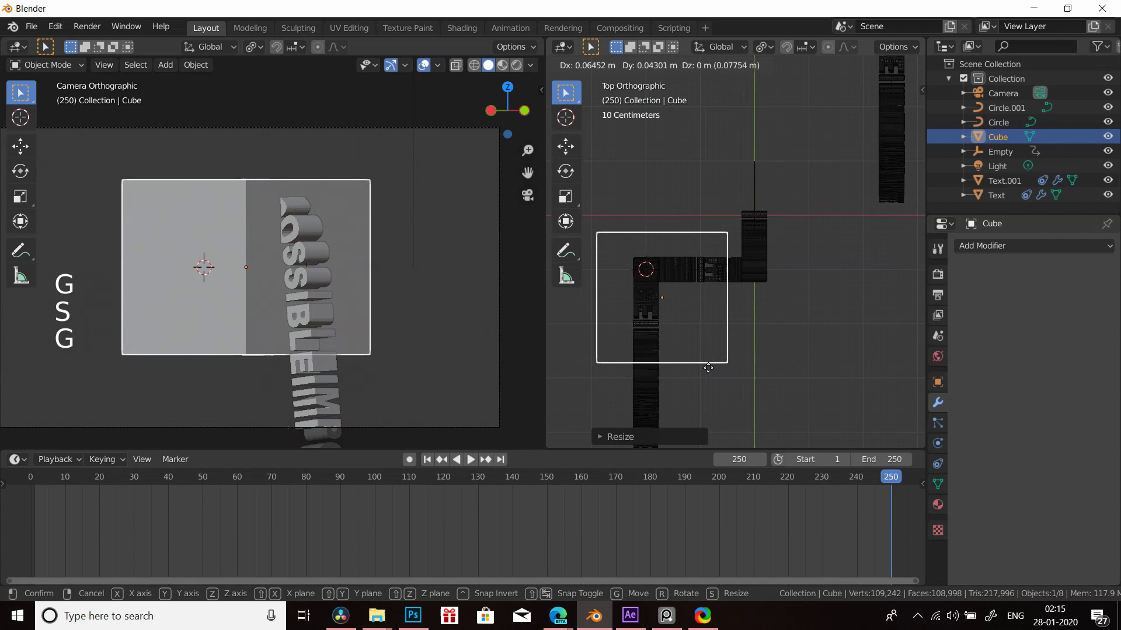
# - Give the original text a Boolean modifier set to Intersect with the cube
pyautogui.click(697, 268)
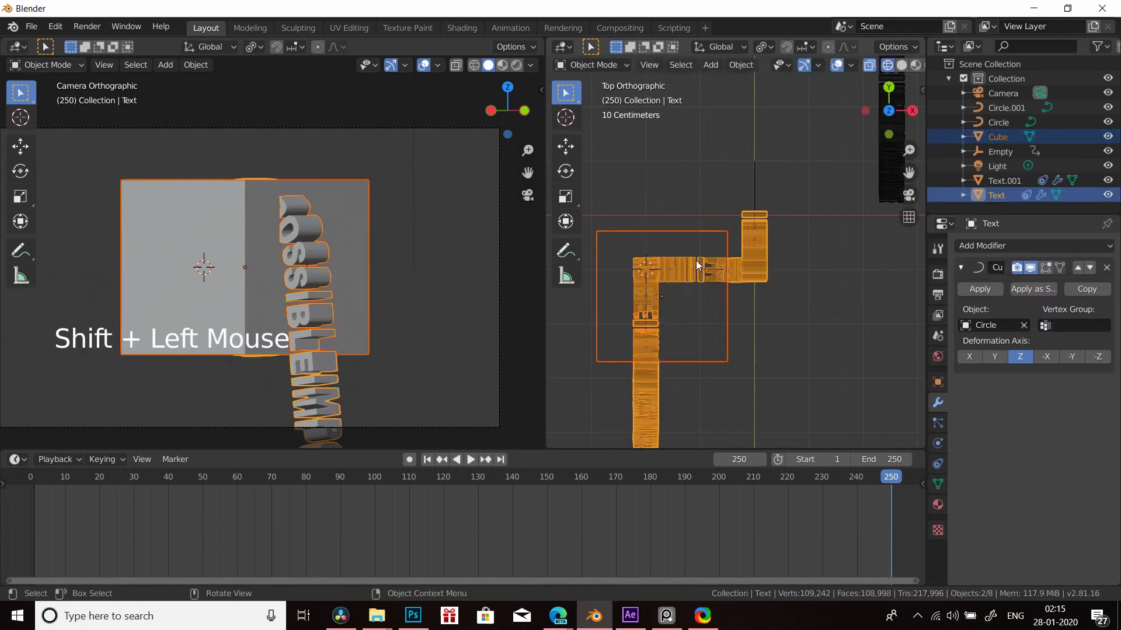
pyautogui.press('n')
pyautogui.click(924, 181)
pyautogui.click(880, 87)
pyautogui.click(852, 225)
pyautogui.press('n')
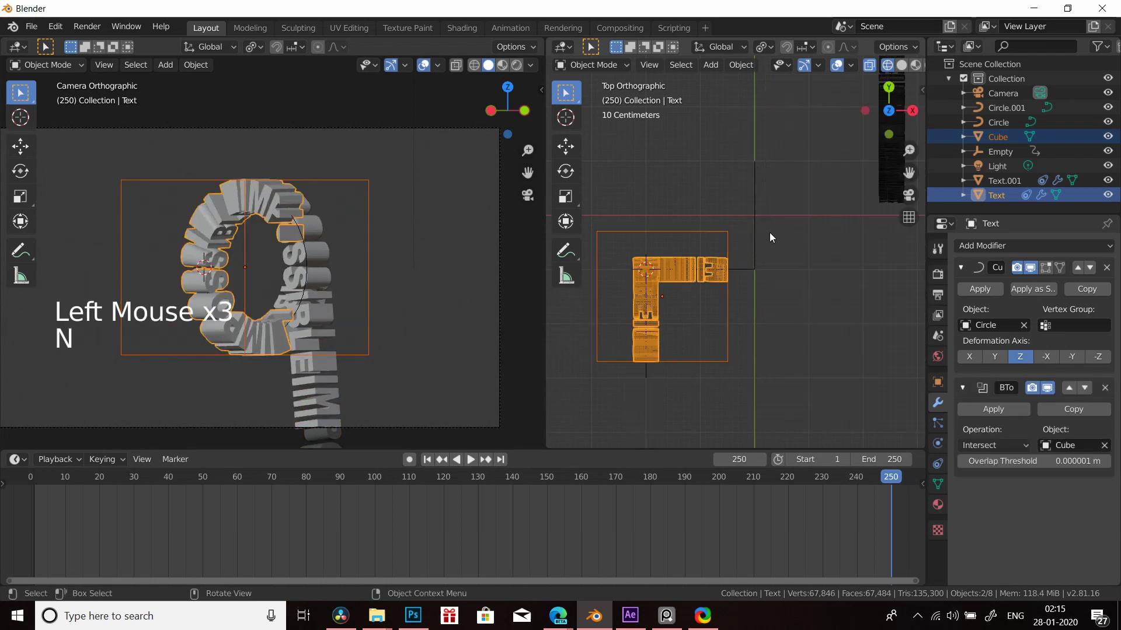
pyautogui.scroll(-3)
pyautogui.middleClick(807, 238)
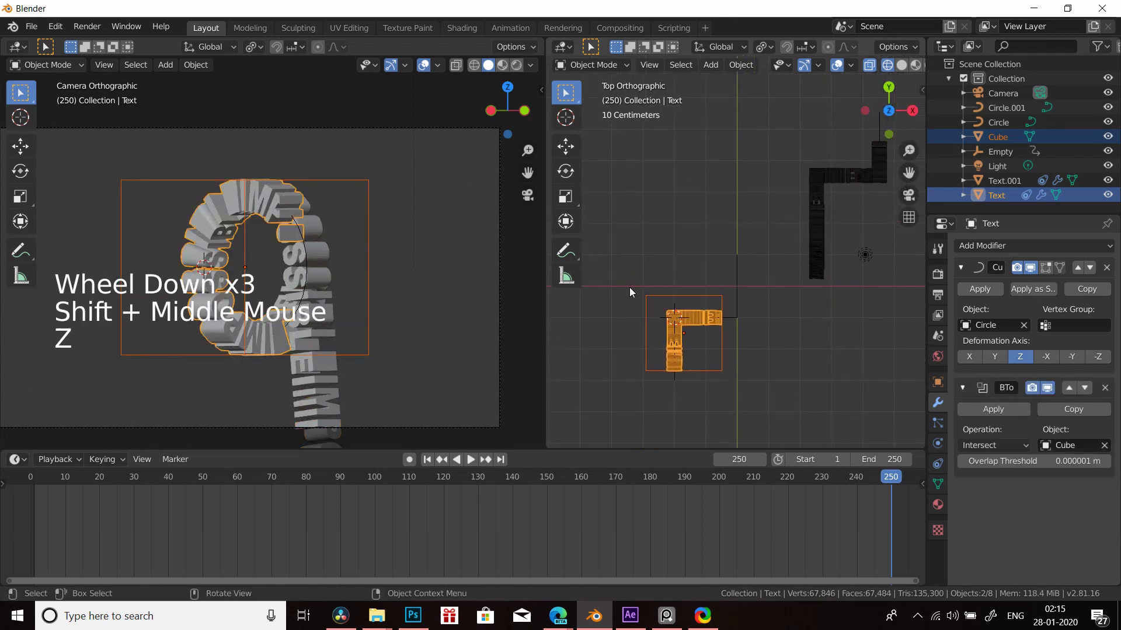
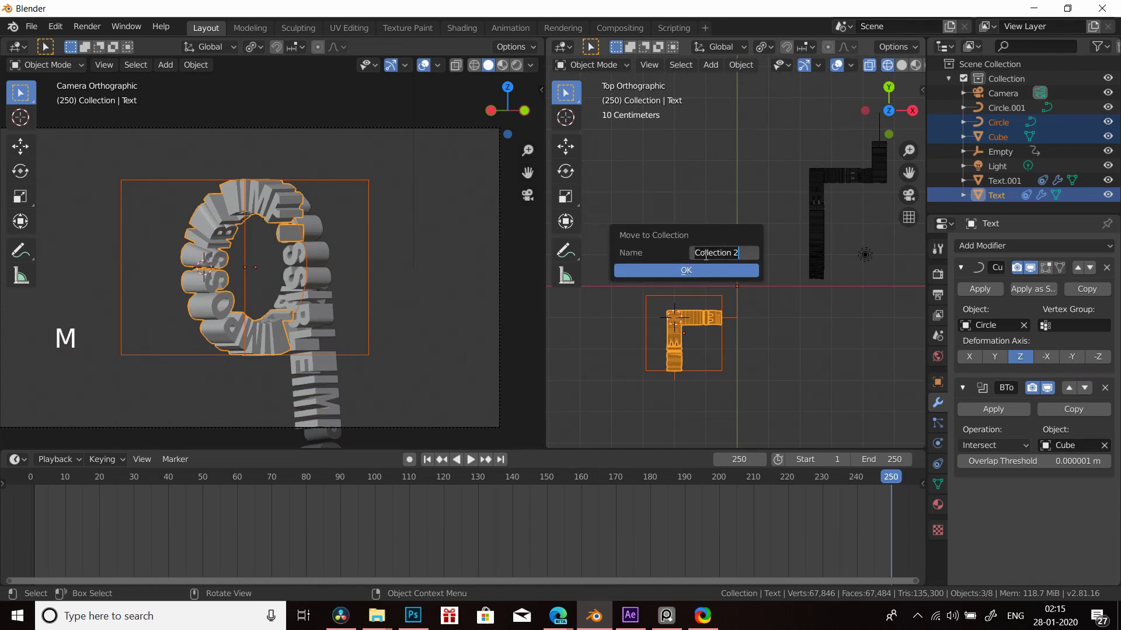
# - Name the new collection '1st', then send Text.001 and Circle.001 to a new hidden collection '2nd'
pyautogui.press('KP_Enter')
pyautogui.middleClick(735, 298)
pyautogui.click(783, 210)
pyautogui.press('m')
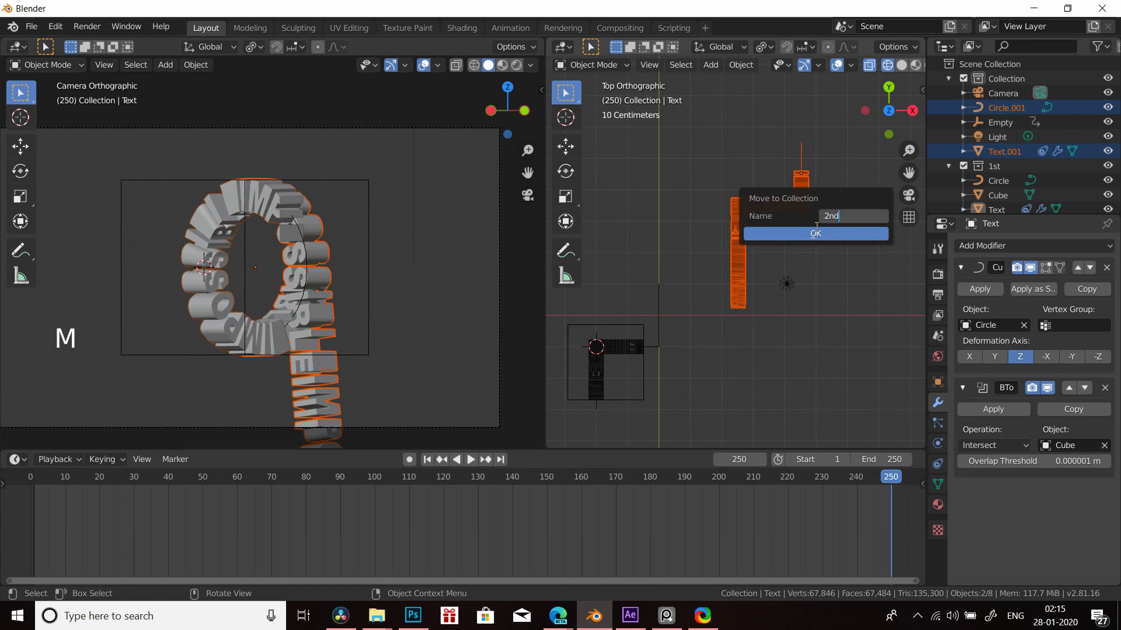
pyautogui.press('KP_Enter')
pyautogui.click(963, 201)
pyautogui.click(974, 145)
# - Resize the cube and play the animation to check the letters sliding through the cut
pyautogui.middleClick(700, 332)
pyautogui.scroll(3)
pyautogui.middleClick(723, 332)
pyautogui.click(753, 349)
pyautogui.press('s')
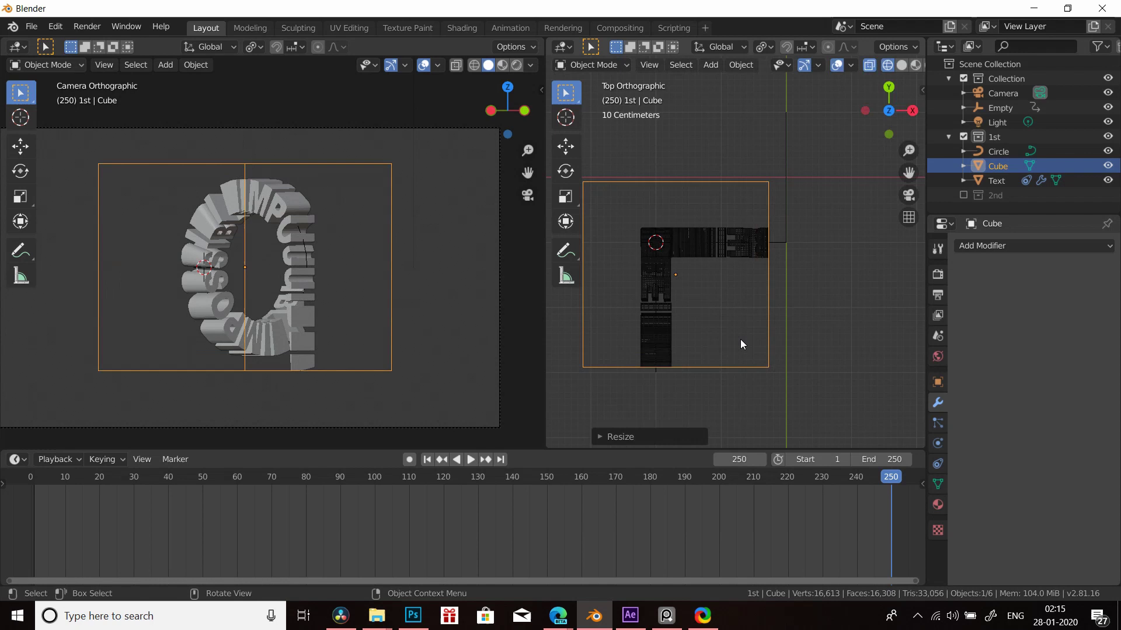
pyautogui.press('shift+Left')
pyautogui.press('space')
pyautogui.press('space')
pyautogui.press('shift+Right')
pyautogui.press('shift+Left')
pyautogui.press('space')
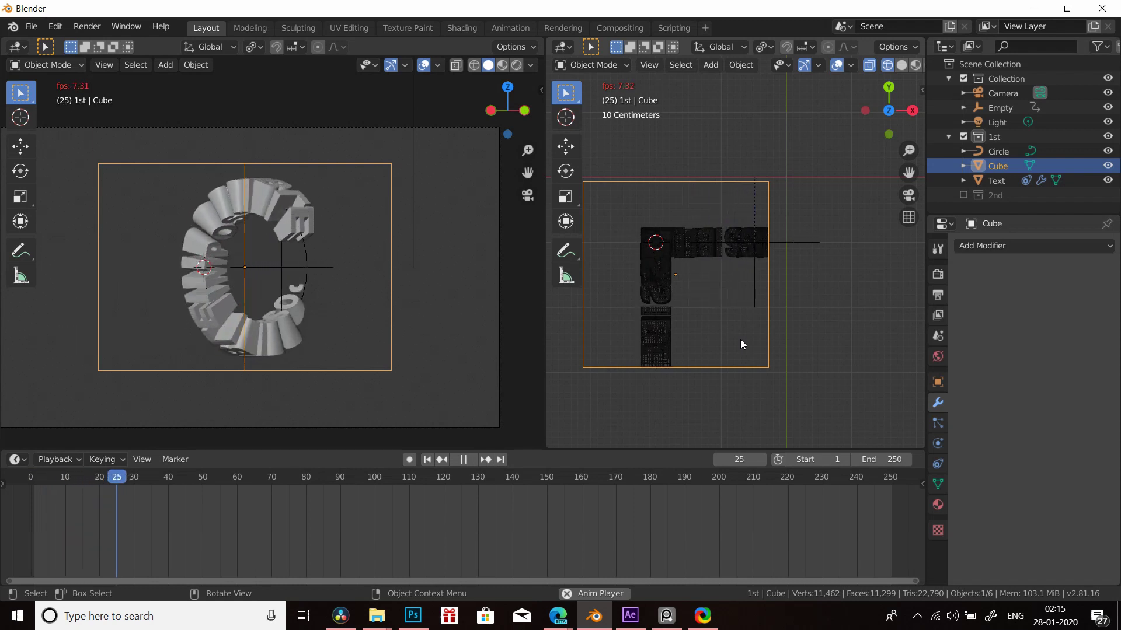
pyautogui.press('space')
# - Hide the '1st' collection, show '2nd', and select the copied text ring
pyautogui.click(966, 139)
pyautogui.click(964, 156)
pyautogui.scroll(-3)
pyautogui.middleClick(736, 249)
pyautogui.middleClick(733, 244)
pyautogui.scroll(3)
pyautogui.click(701, 281)
# - Add a second cube over the copied ring and stretch it along Y
pyautogui.press('shift+s')
pyautogui.press('shift+a')
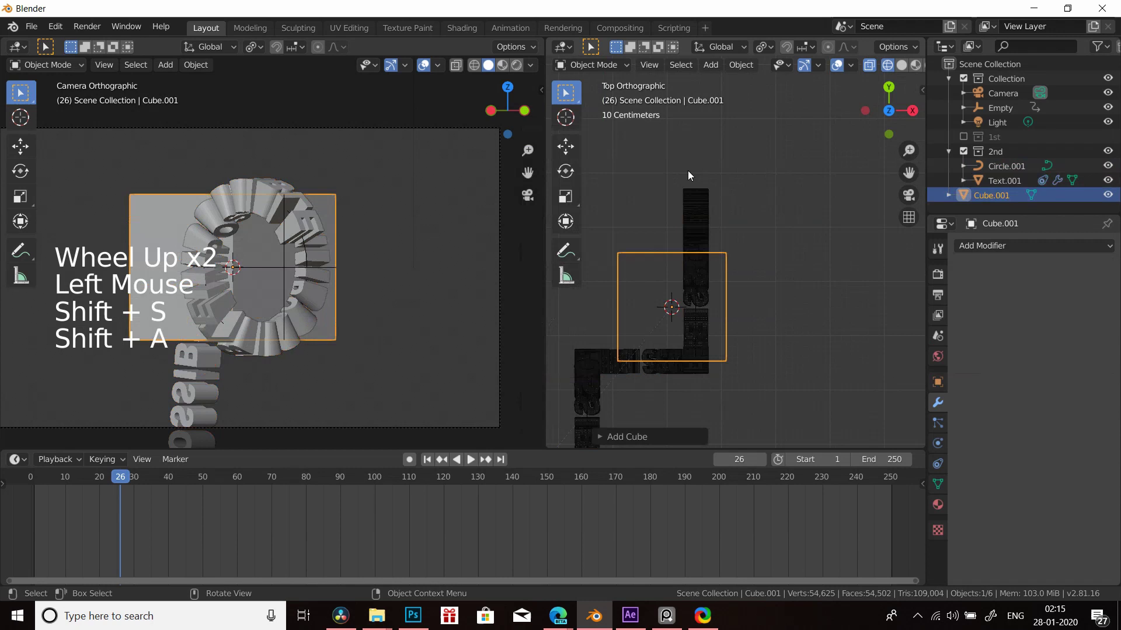
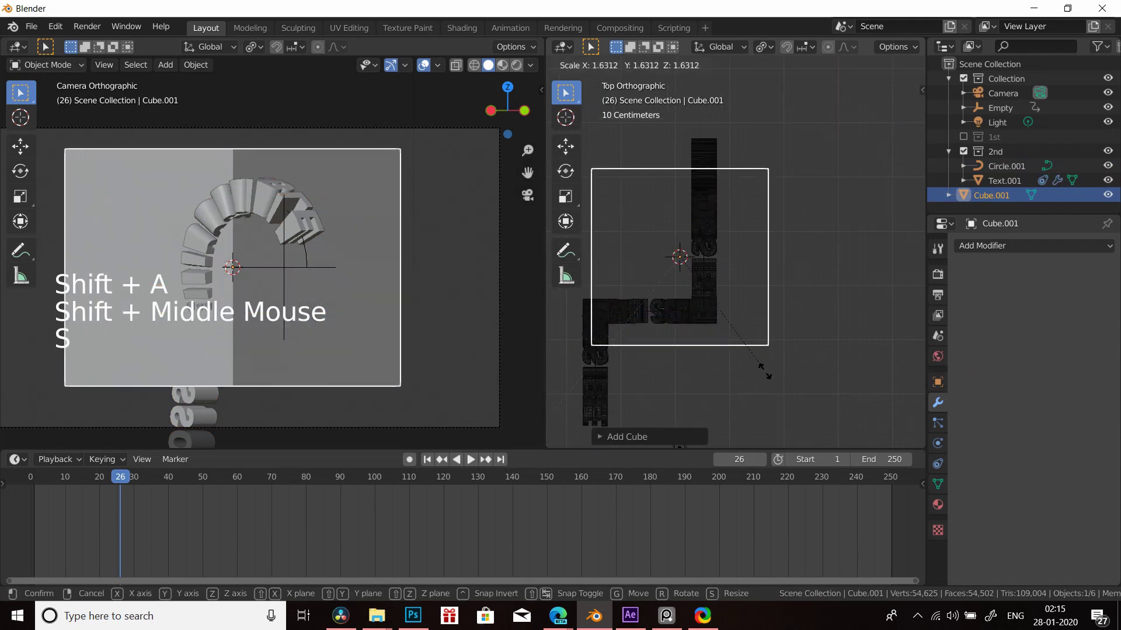
pyautogui.press('g')
pyautogui.press('s')
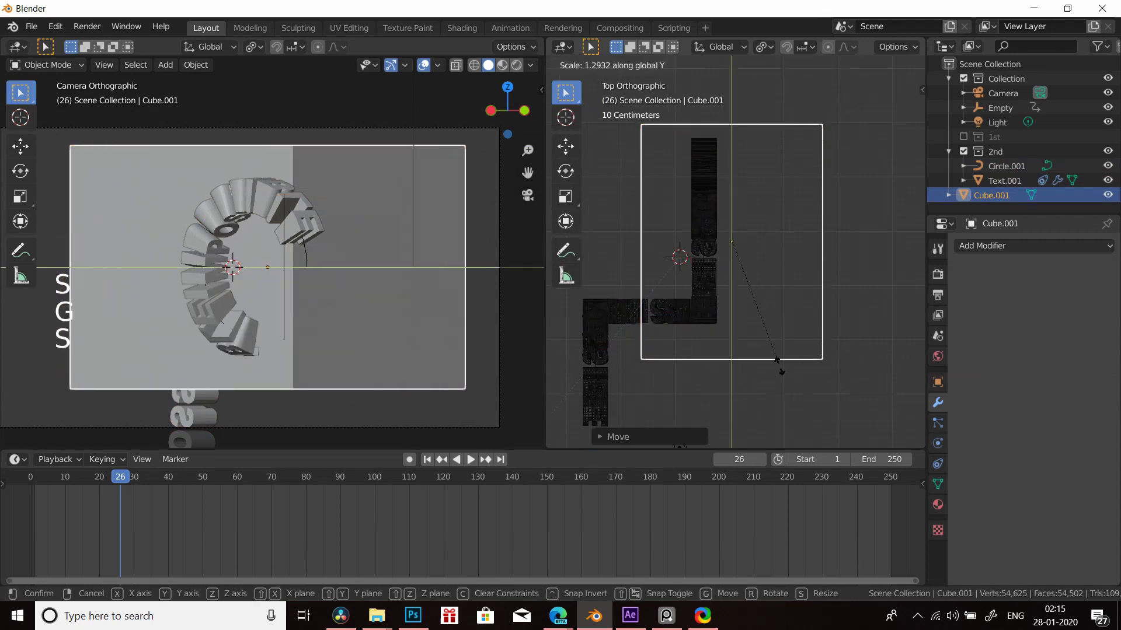
pyautogui.click(698, 312)
# - Intersect Text.001 with the new cube using Bool Tool Intersect
pyautogui.press('n')
pyautogui.click(848, 232)
pyautogui.click(712, 377)
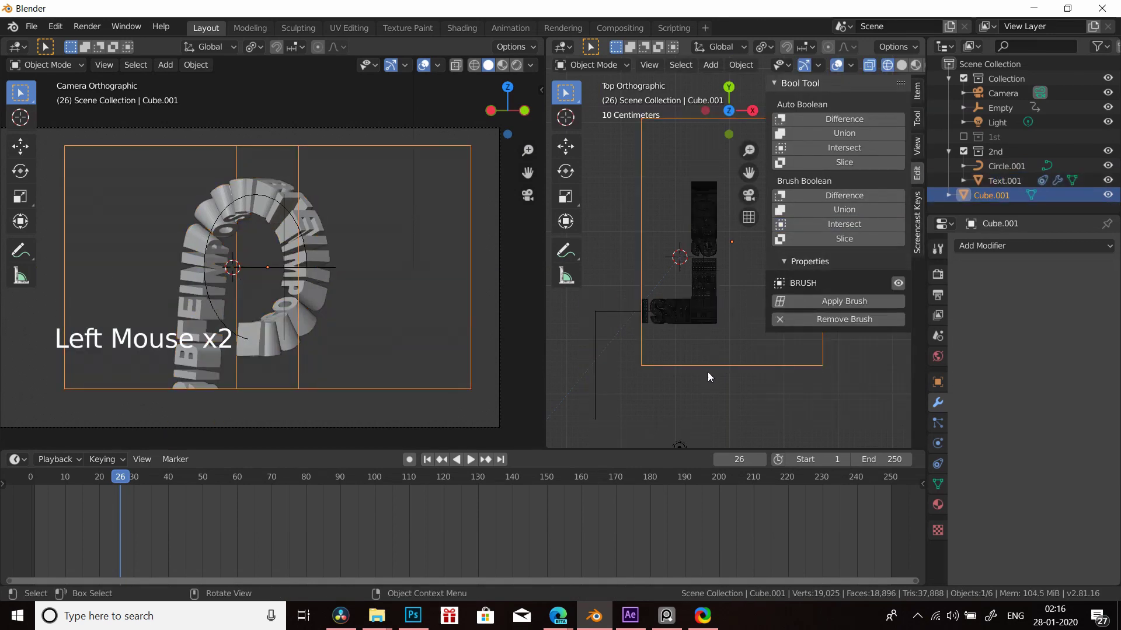
pyautogui.press('n')
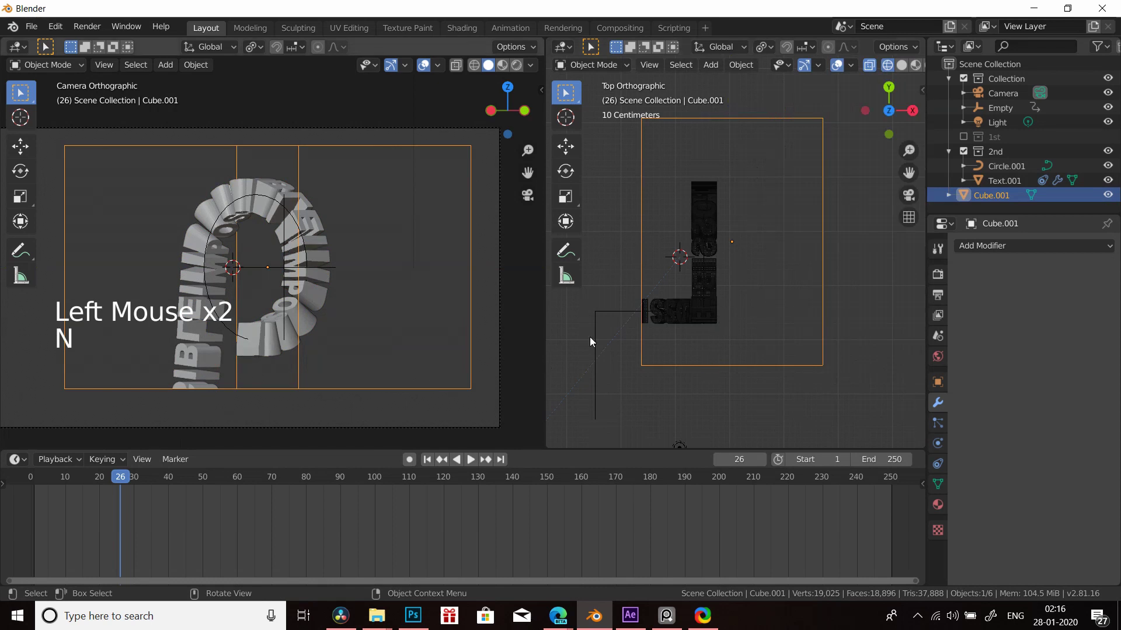
# - Scale and shift the box along Z, nudge it along X, and play the animation to check the L-shaped cut
pyautogui.press('s')
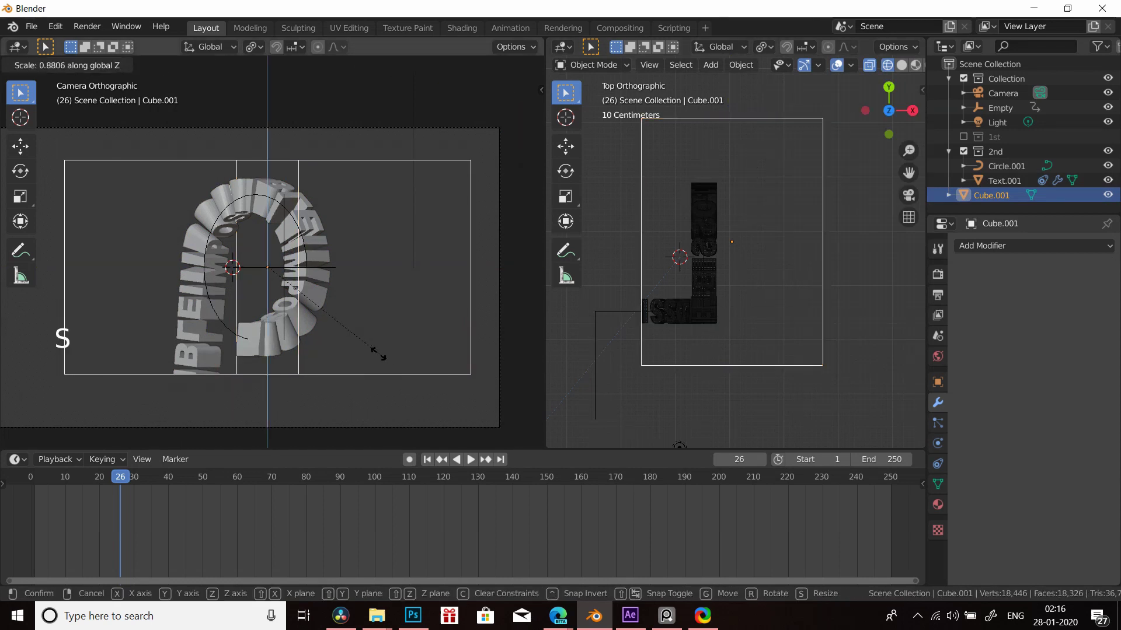
pyautogui.press('g')
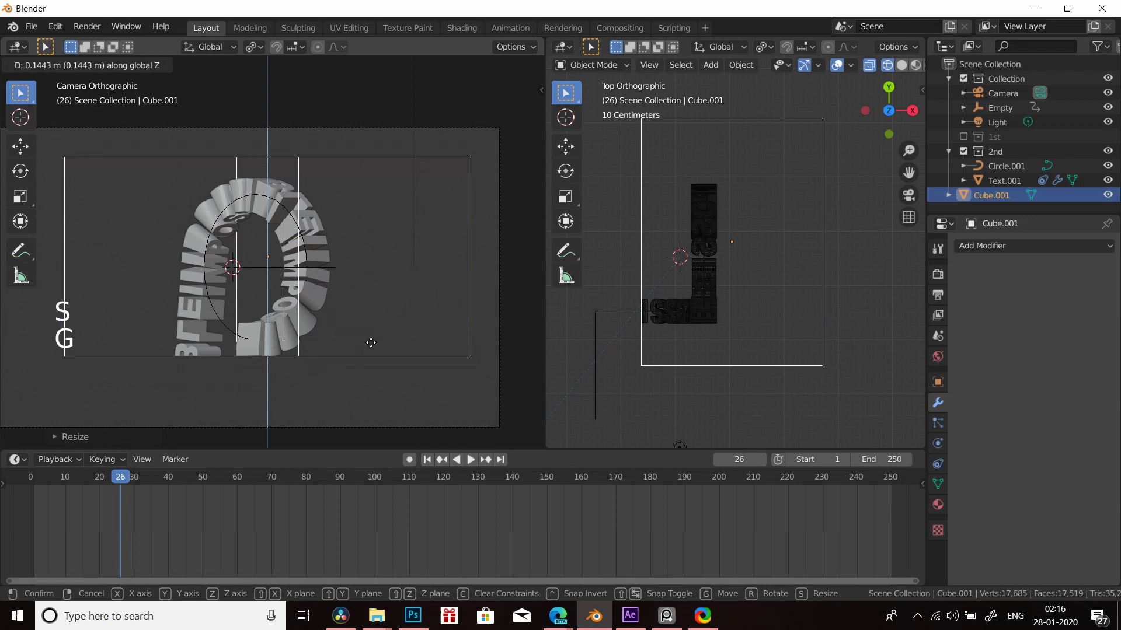
pyautogui.press('shift+Left')
pyautogui.press('space')
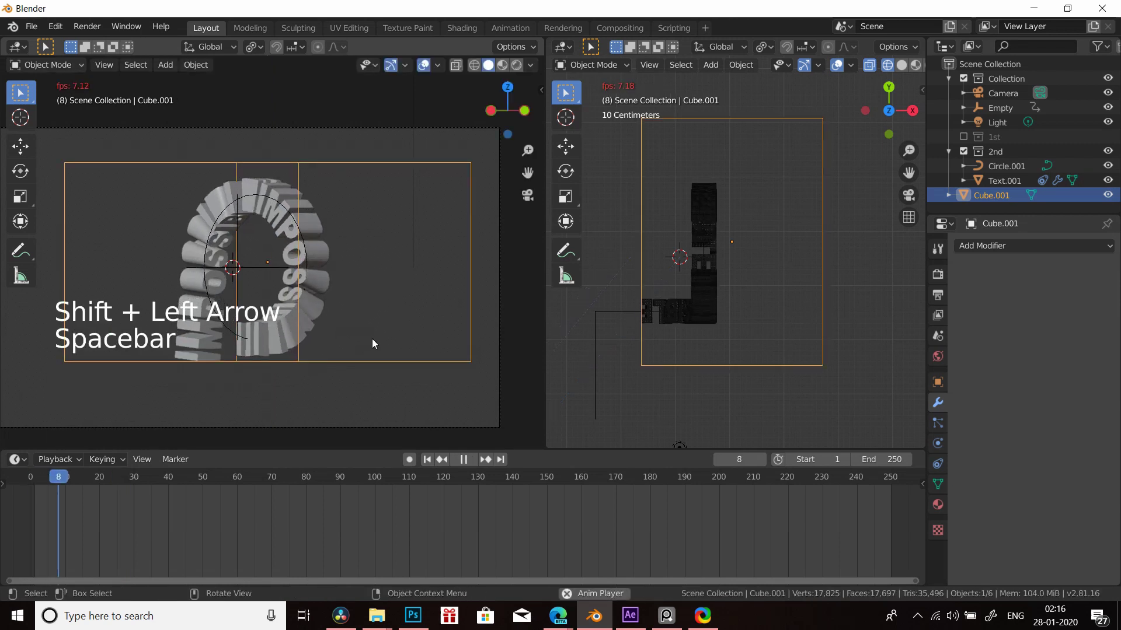
pyautogui.press('space')
pyautogui.press('g')
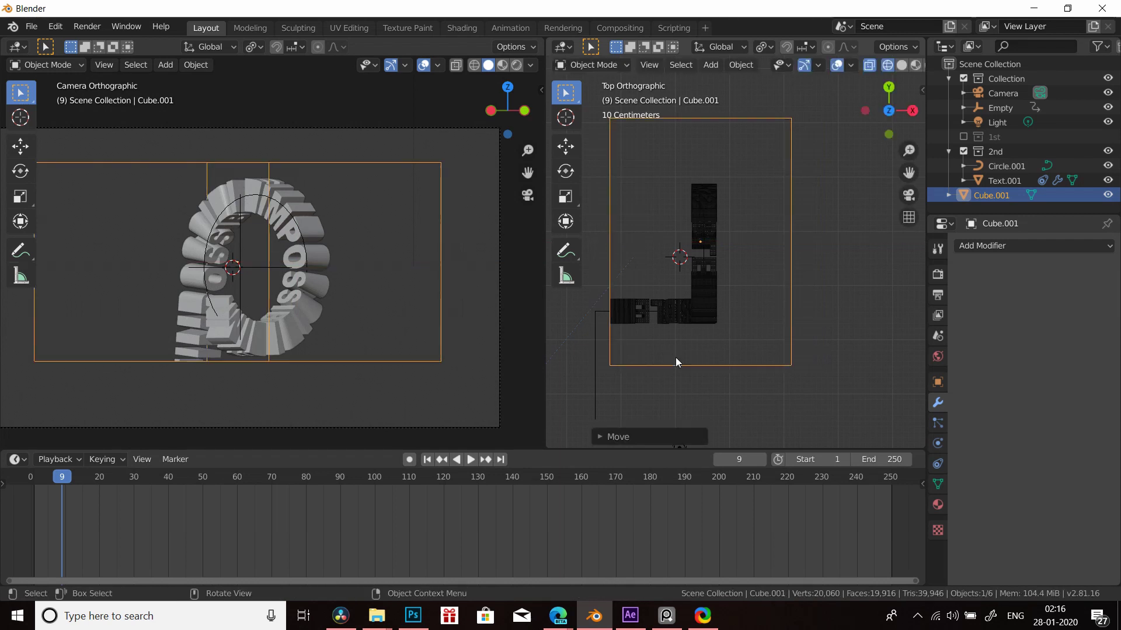
pyautogui.press('g')
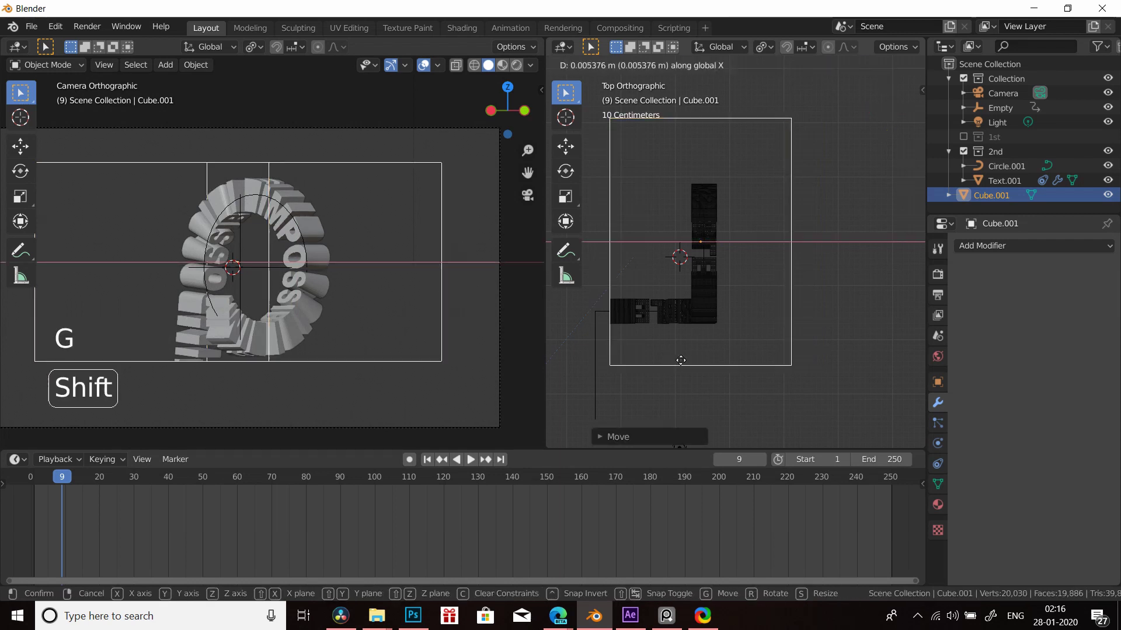
pyautogui.press('space')
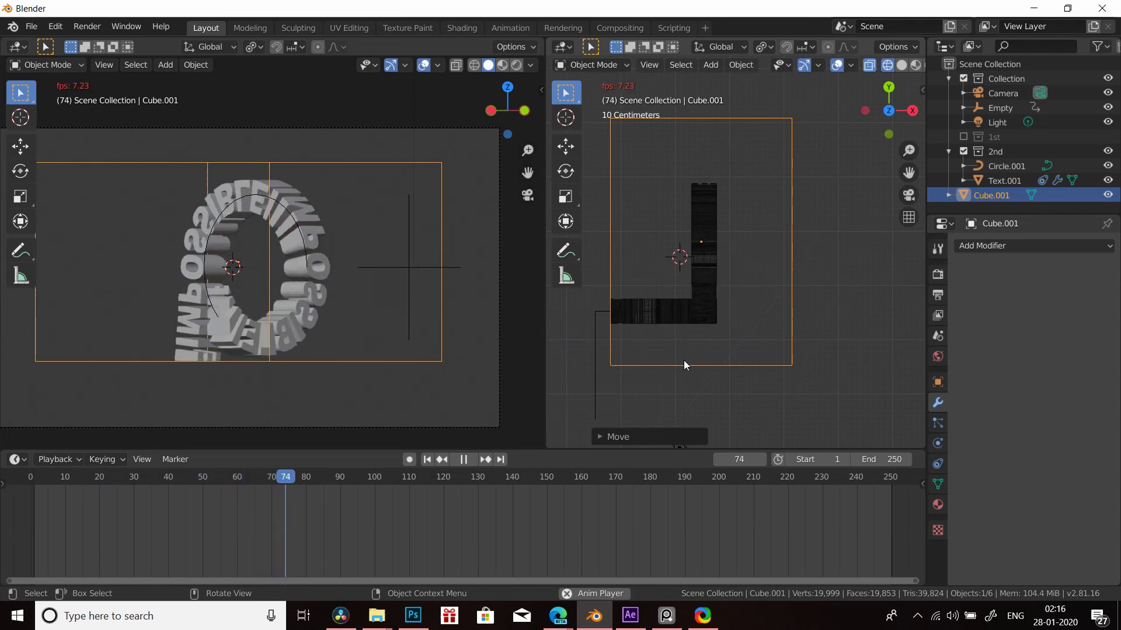
pyautogui.press('space')
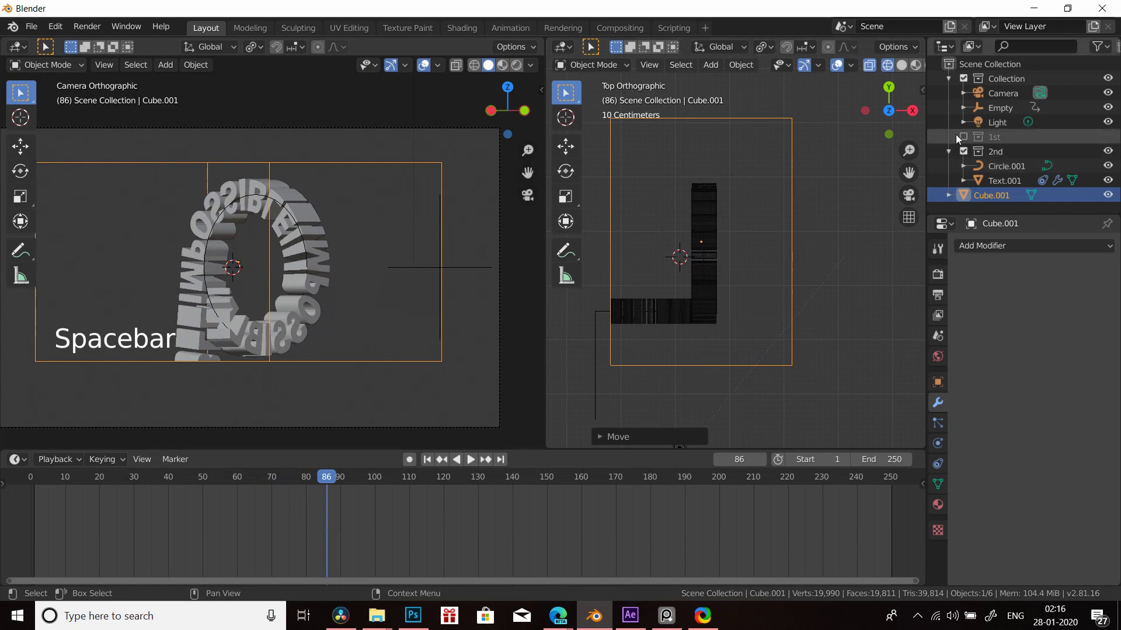
pyautogui.click(967, 144)
pyautogui.click(968, 200)
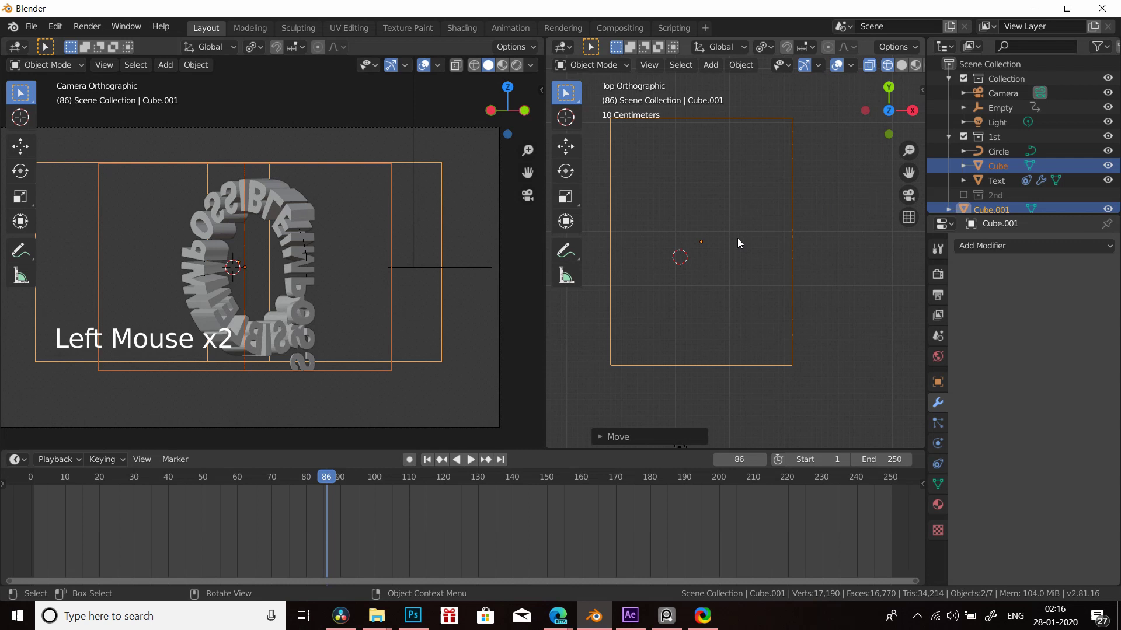
pyautogui.press('shift+Right')
pyautogui.press('shift+Left')
pyautogui.click(967, 140)
pyautogui.click(932, 173)
pyautogui.press('shift+Left')
pyautogui.press('shift+Right')
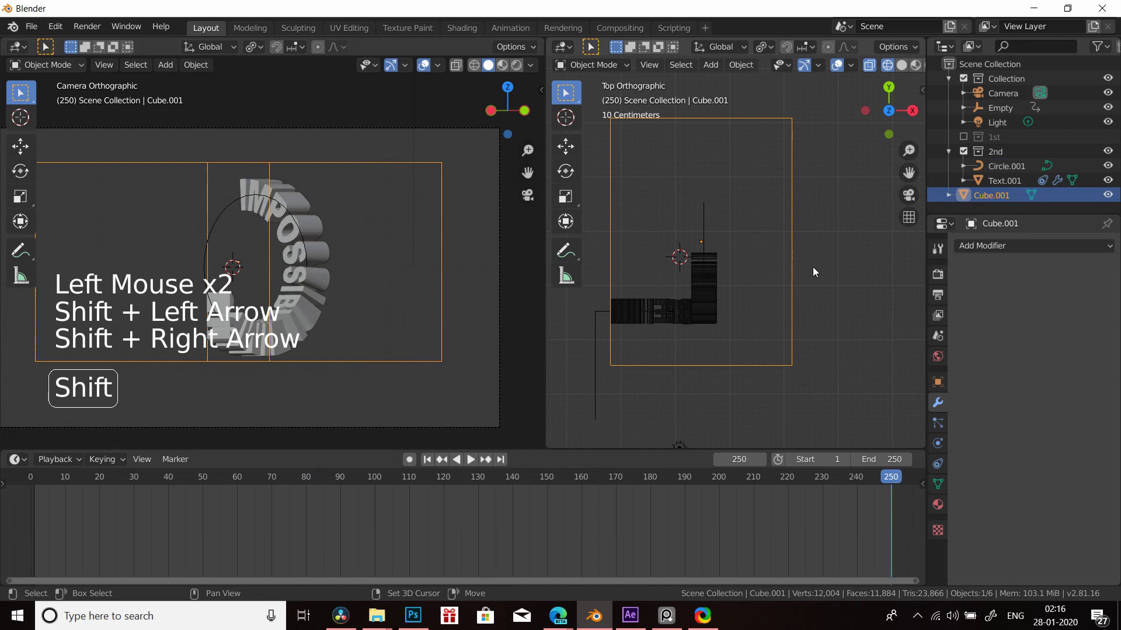
pyautogui.press('shift+Left')
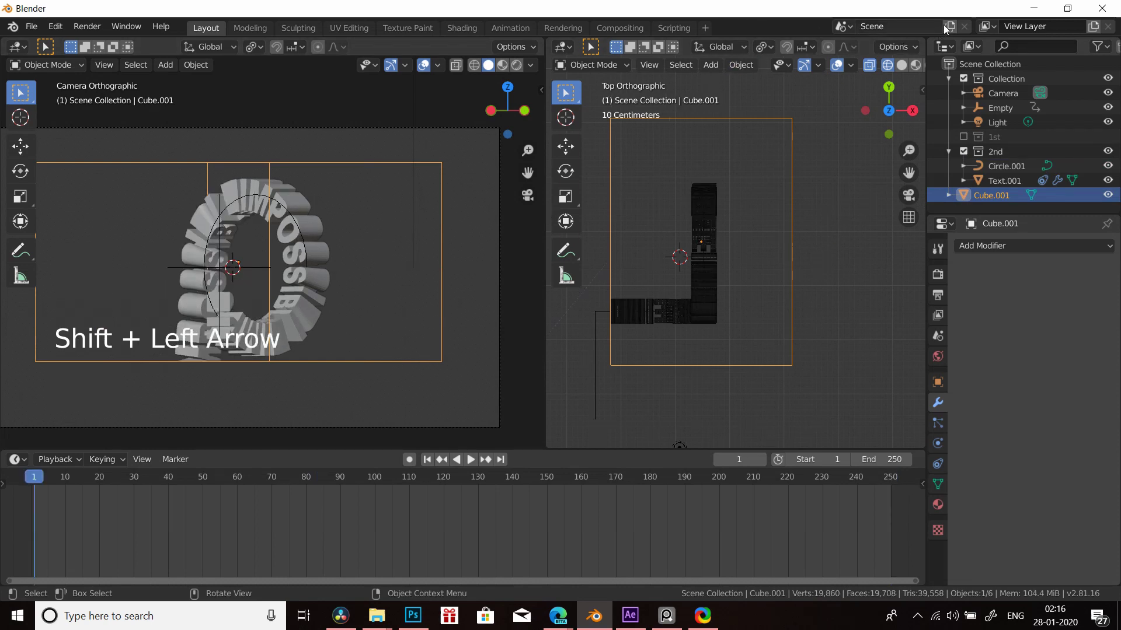
# - Give the copied text ring a new material with a light pink base colour
pyautogui.press('z')
pyautogui.click(320, 302)
pyautogui.click(939, 511)
pyautogui.click(1005, 310)
pyautogui.click(1059, 466)
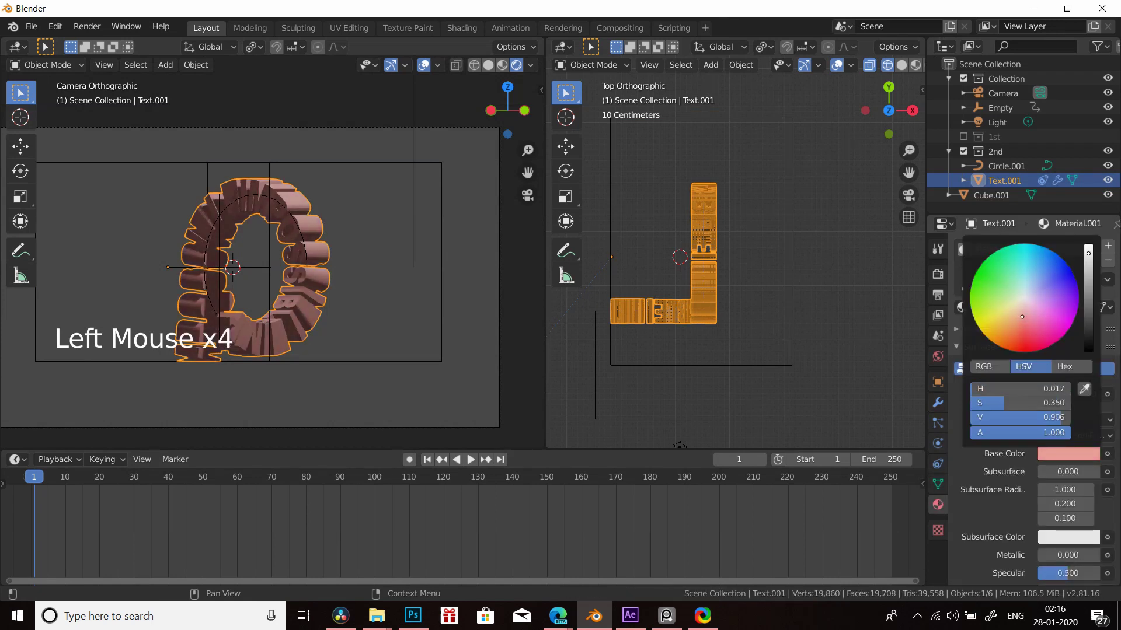
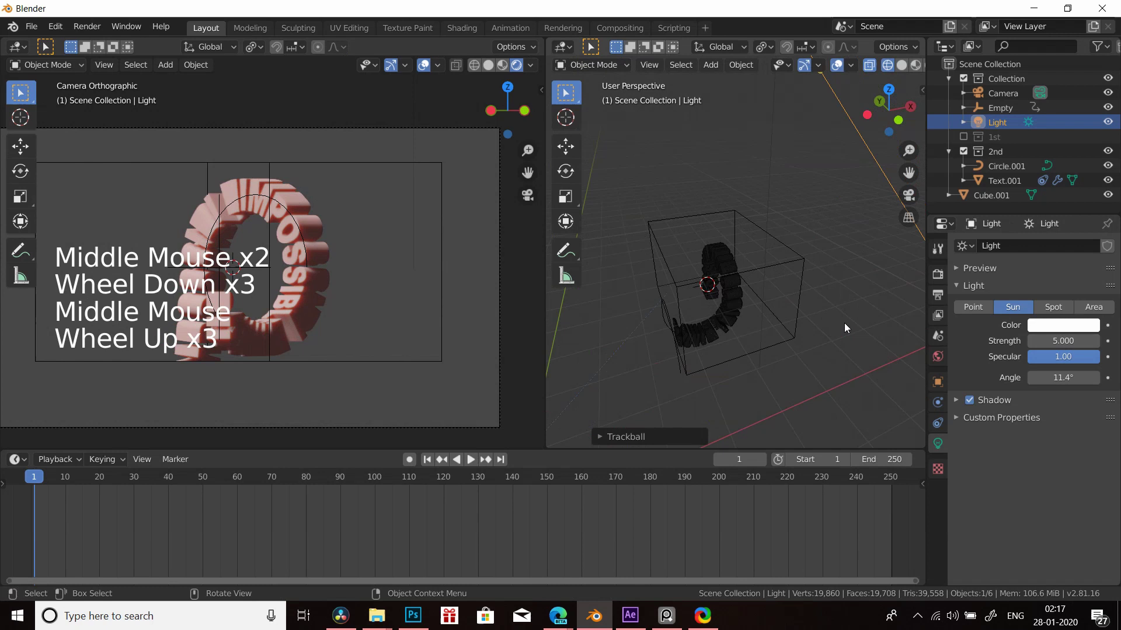
# - Show the '1st' collection again in the top view so both rings are visible
pyautogui.press('KP_7')
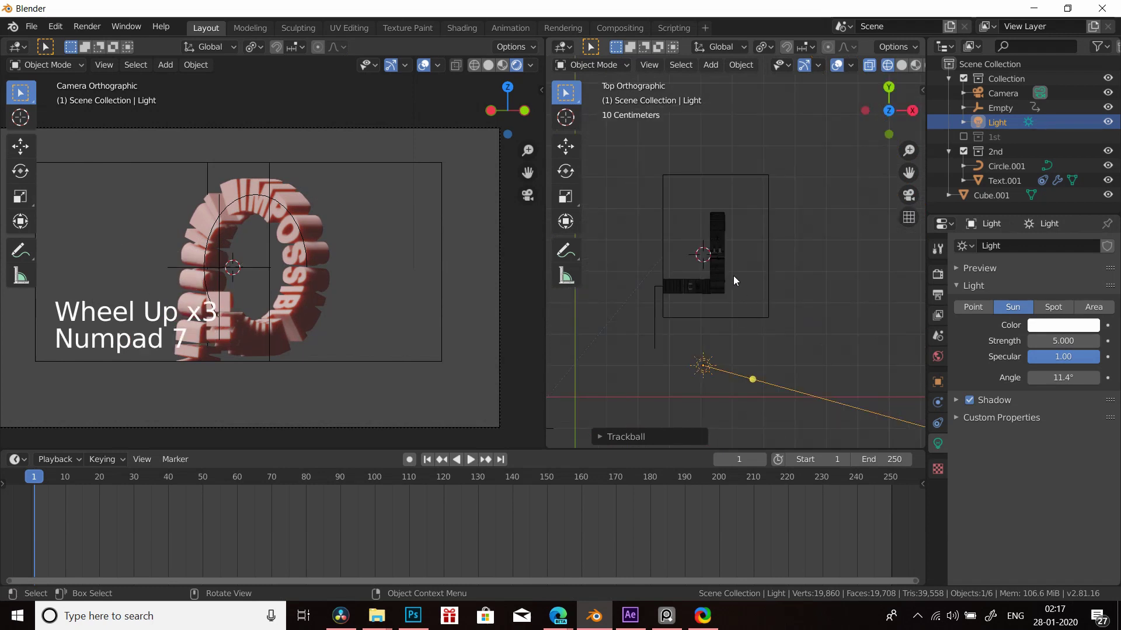
pyautogui.middleClick(768, 286)
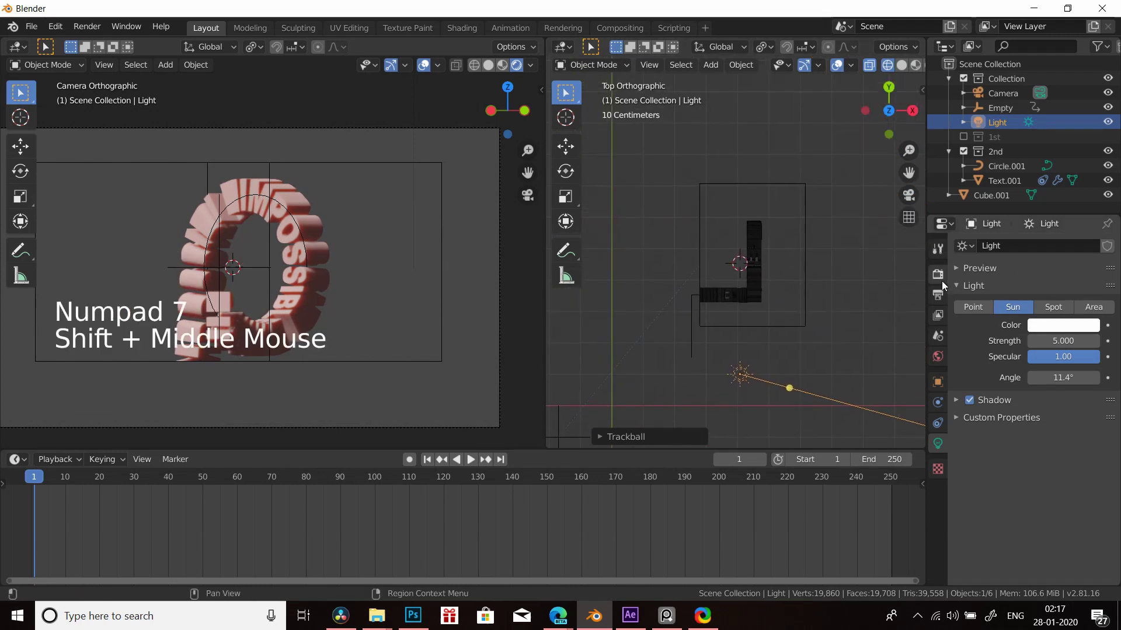
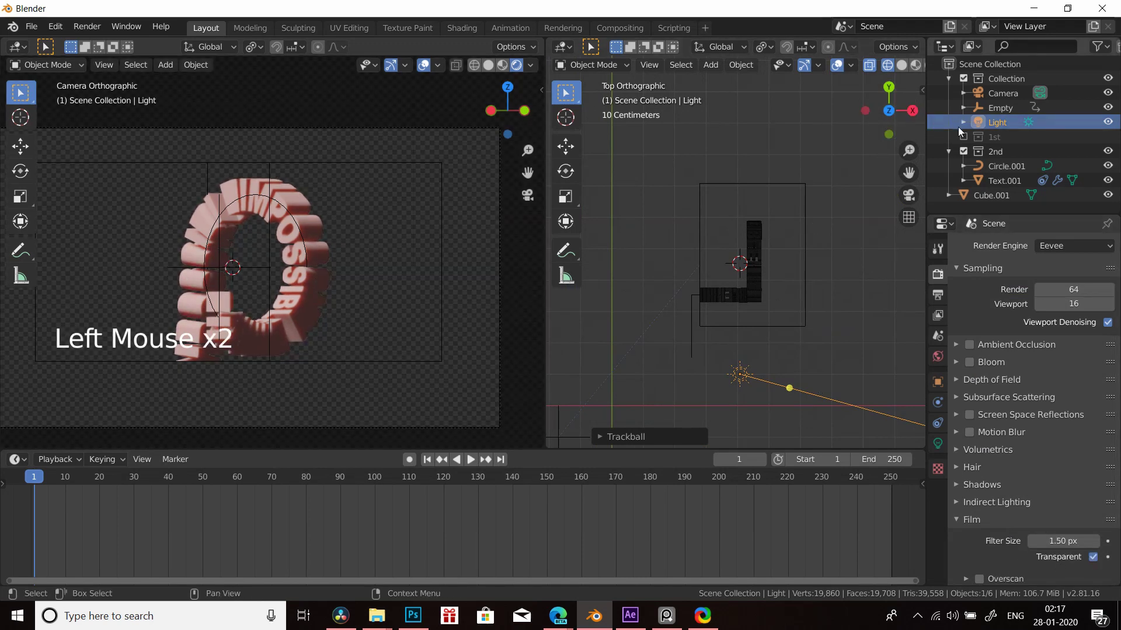
pyautogui.click(965, 139)
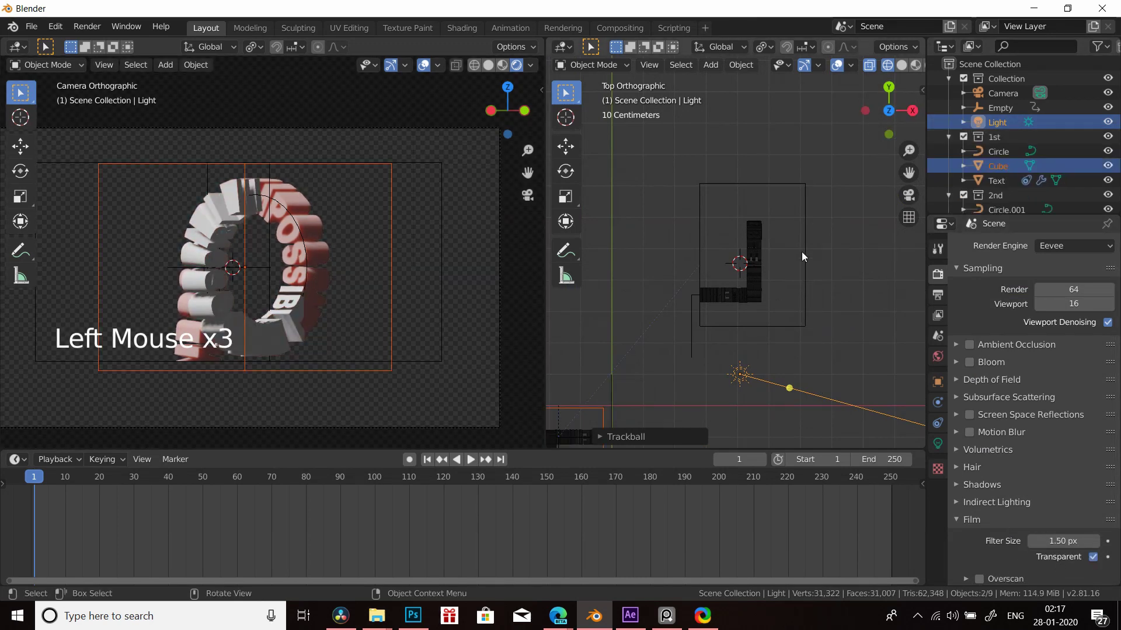
pyautogui.middleClick(778, 273)
pyautogui.middleClick(821, 197)
# - Link the copied text's material onto the original text with Ctrl+L Link Materials
pyautogui.click(656, 359)
pyautogui.click(820, 148)
pyautogui.press('ctrl+l')
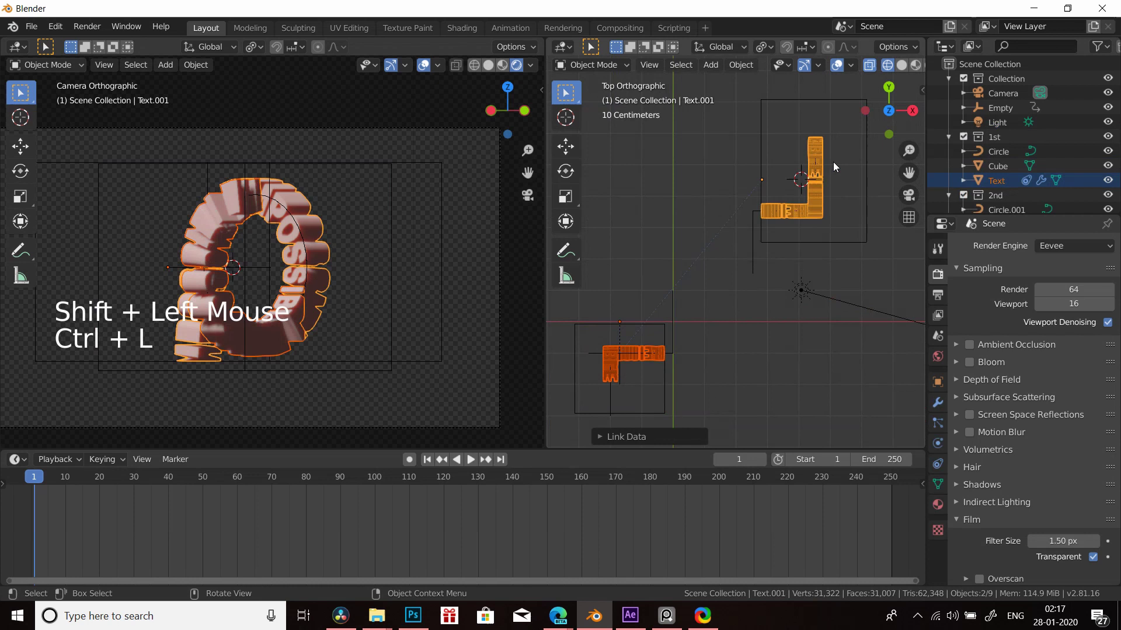
pyautogui.press('a')
pyautogui.press('a')
# - Play the animation to check both L-cut text pieces together
pyautogui.middleClick(389, 317)
pyautogui.scroll(-3)
pyautogui.middleClick(483, 277)
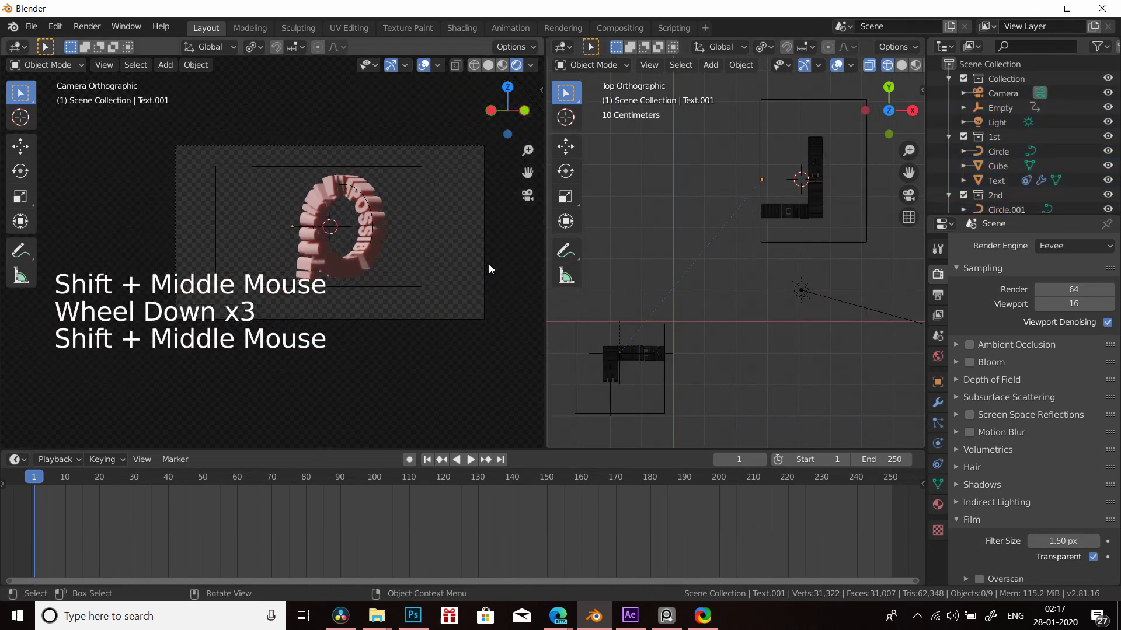
pyautogui.scroll(3)
pyautogui.middleClick(416, 349)
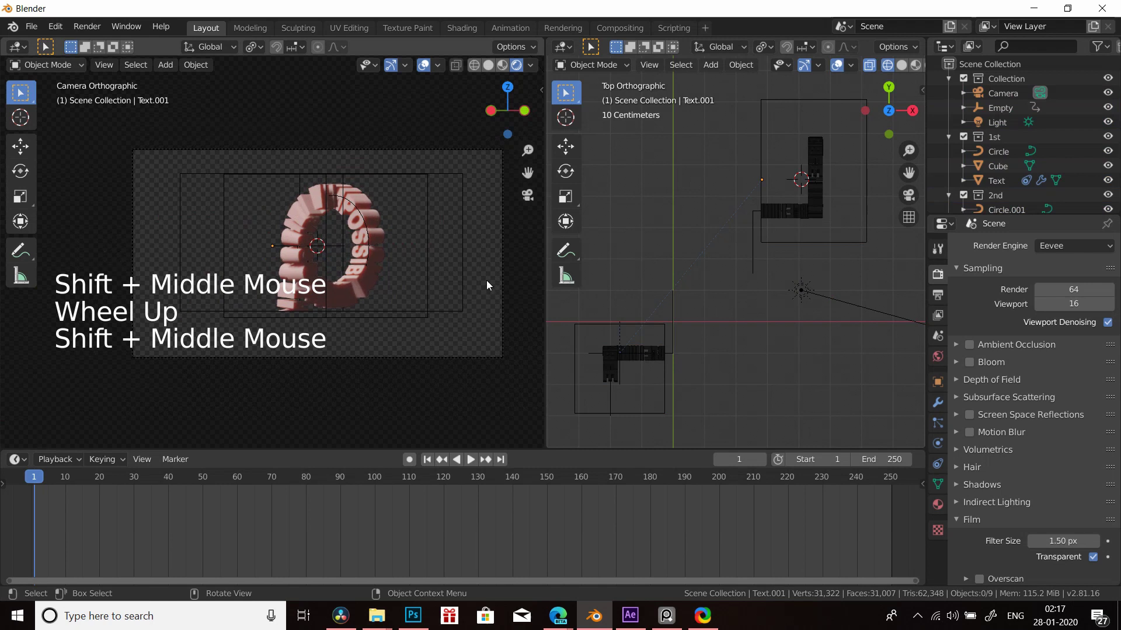
pyautogui.press('space')
pyautogui.press('space')
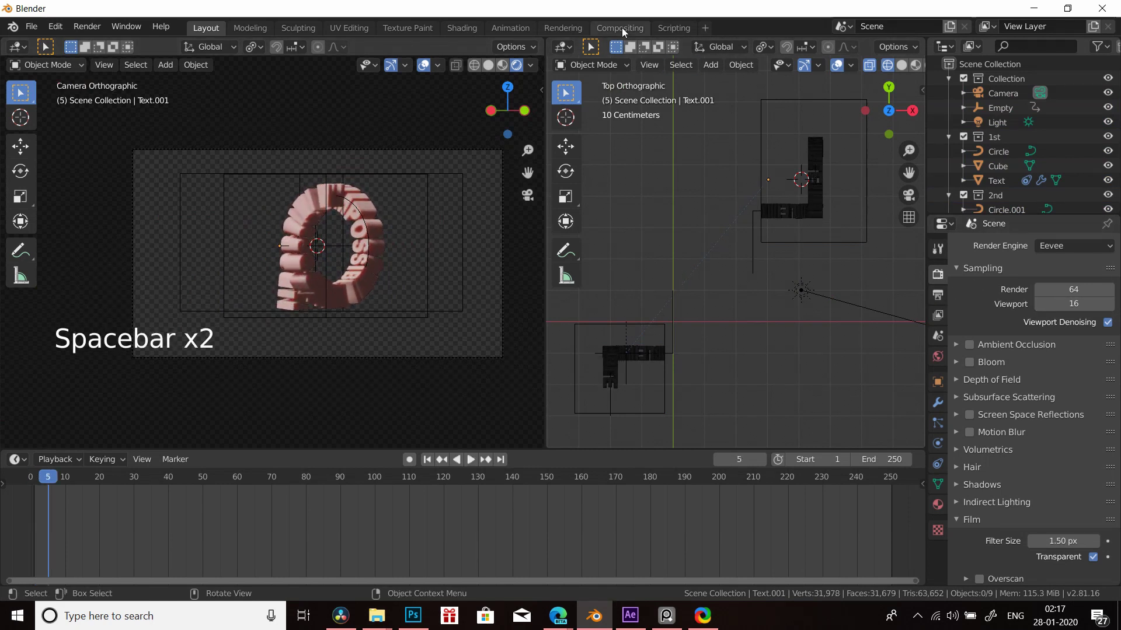
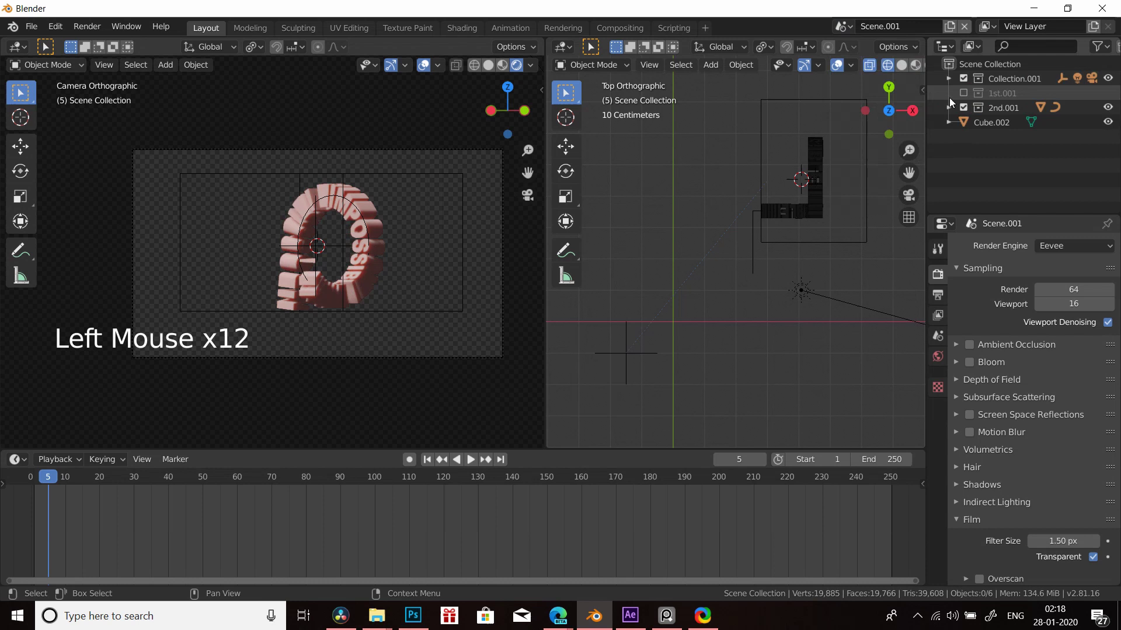
# - In the copied Scene.001, show collection 1st.001 and hide 2nd.001
pyautogui.click(963, 113)
pyautogui.click(929, 93)
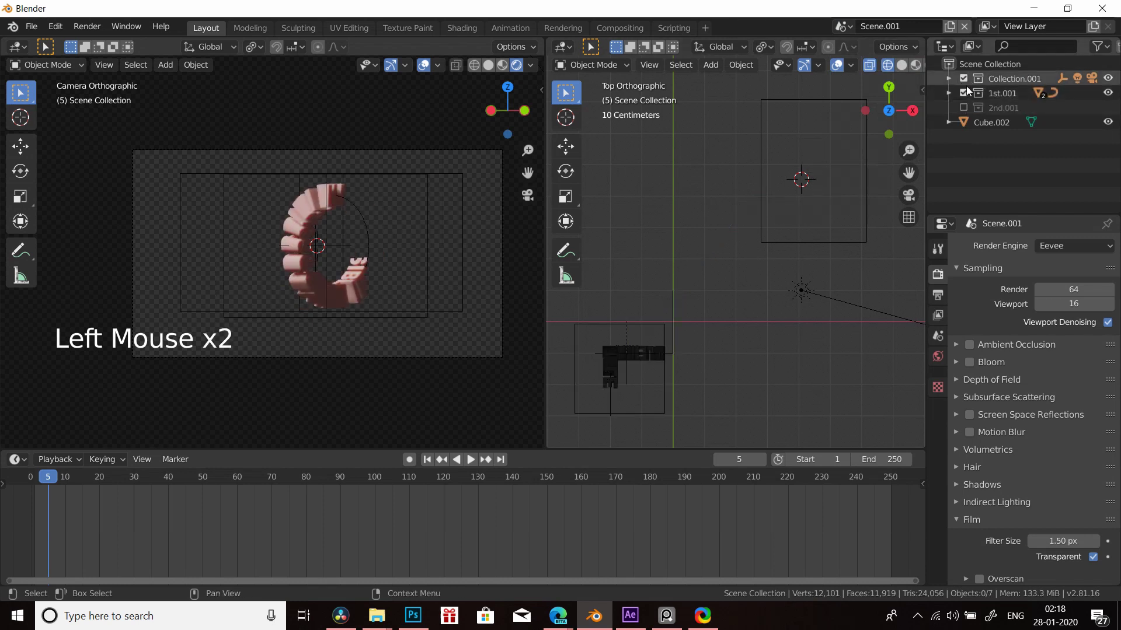